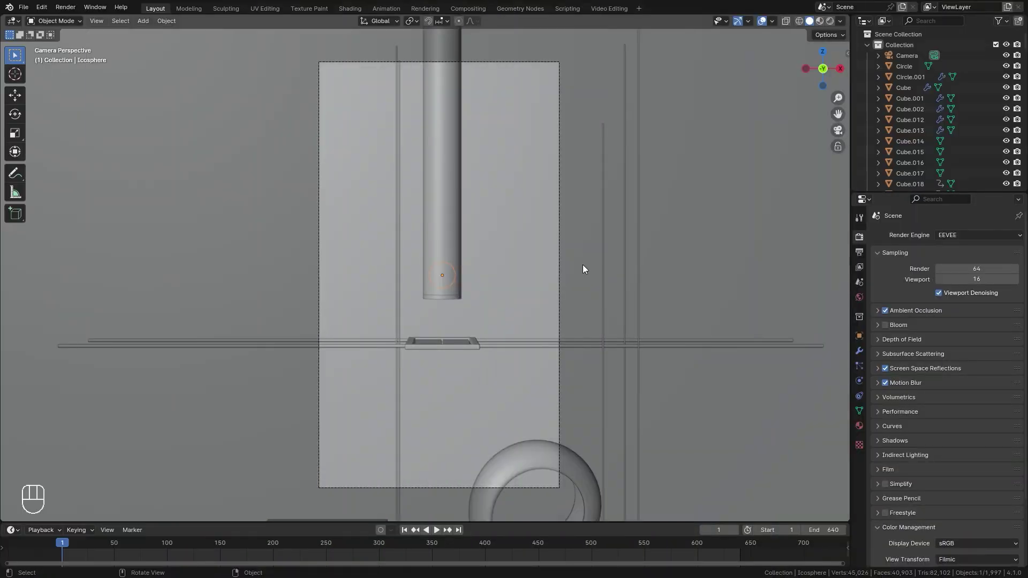
Inspect the marble run in wireframe from several angles, then through the camera, ending on the ball under the tube
key(z)
drag(468, 346, 456, 363)
drag(386, 413, 576, 229)
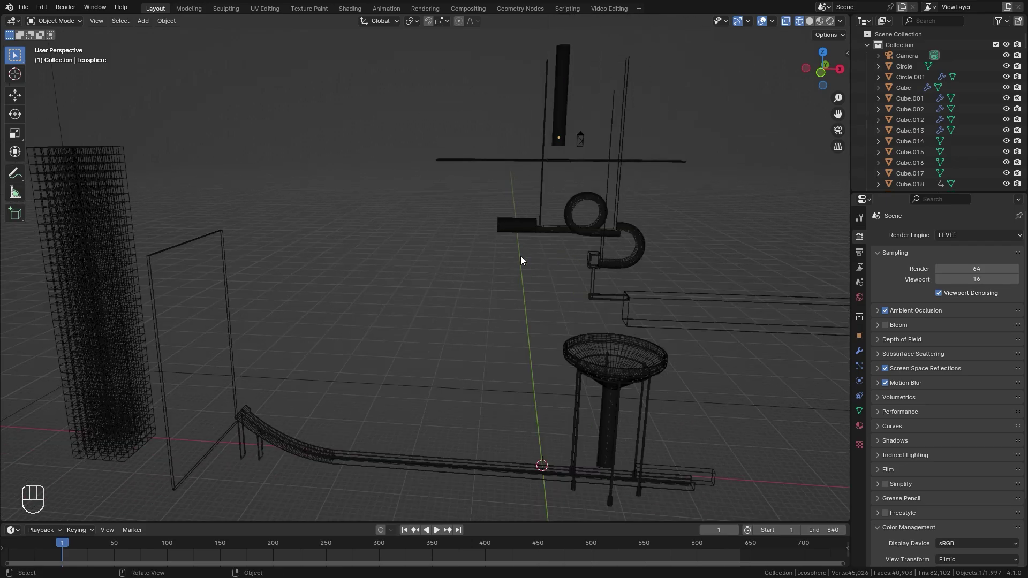
drag(632, 199, 496, 268)
key(z)
middle_click(491, 242)
key(KP_0)
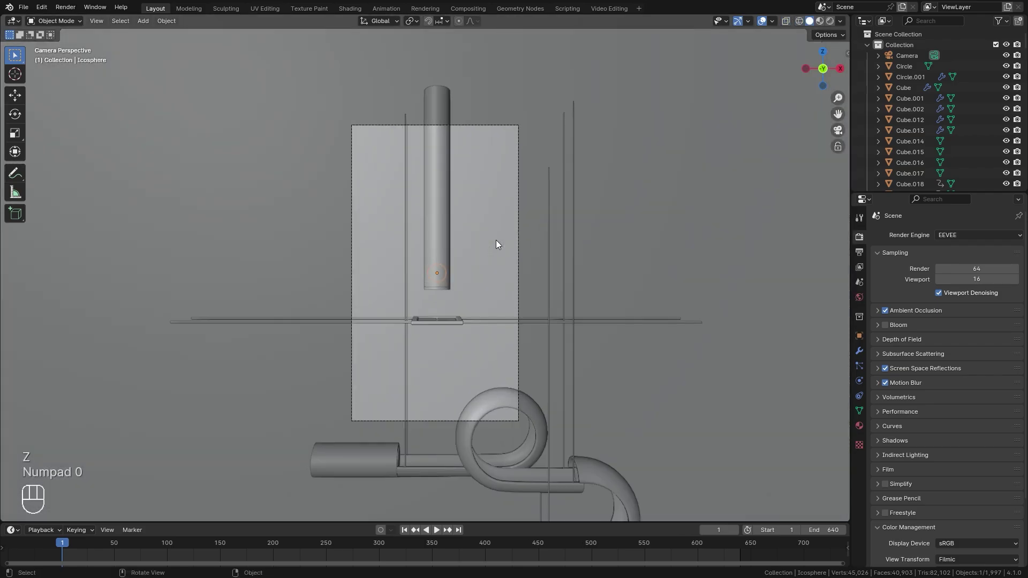
drag(548, 268, 536, 252)
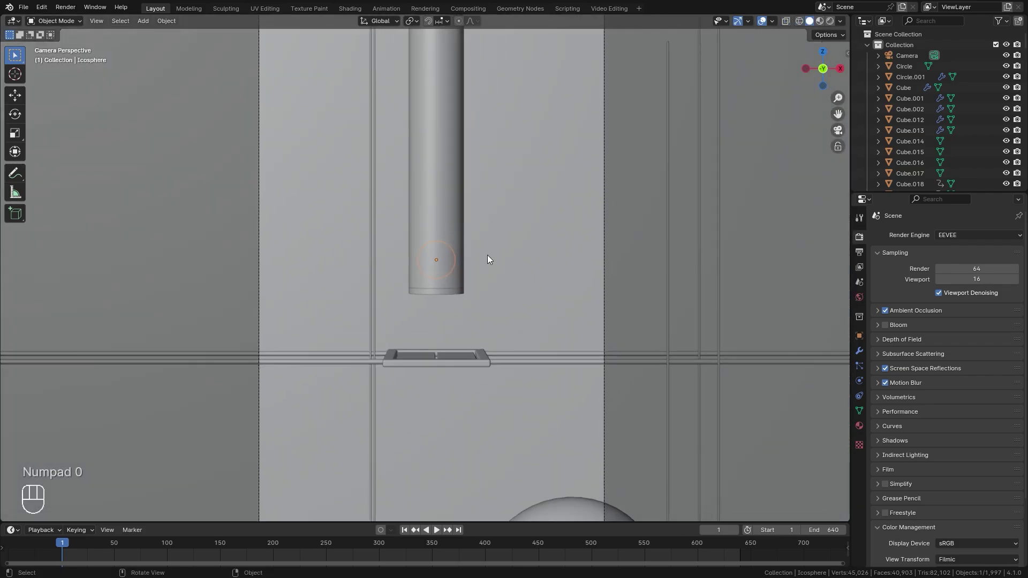
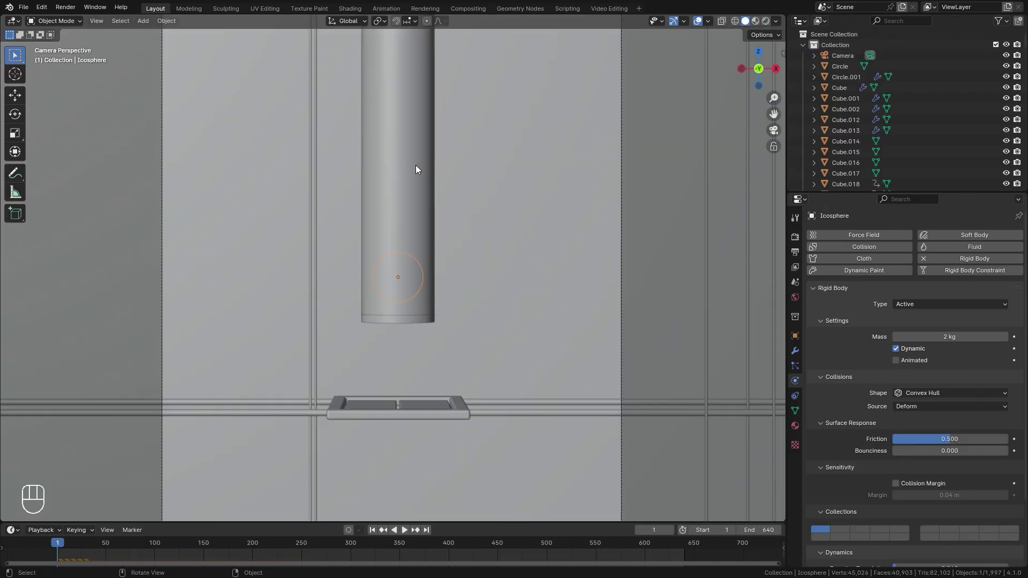
Make the vertical tube a passive rigid body and play a first test of the ball in wireframe
click(411, 191)
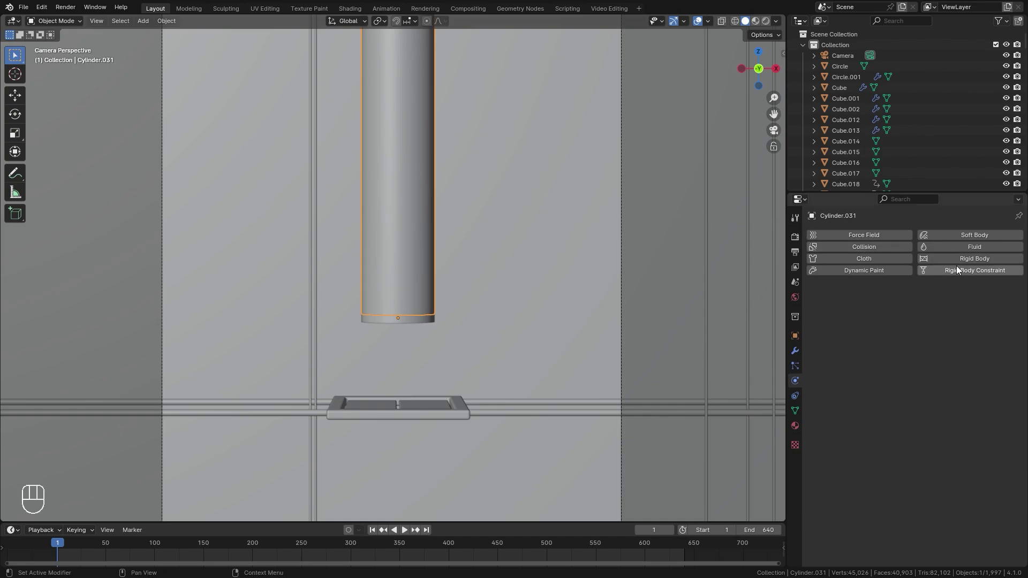
click(971, 263)
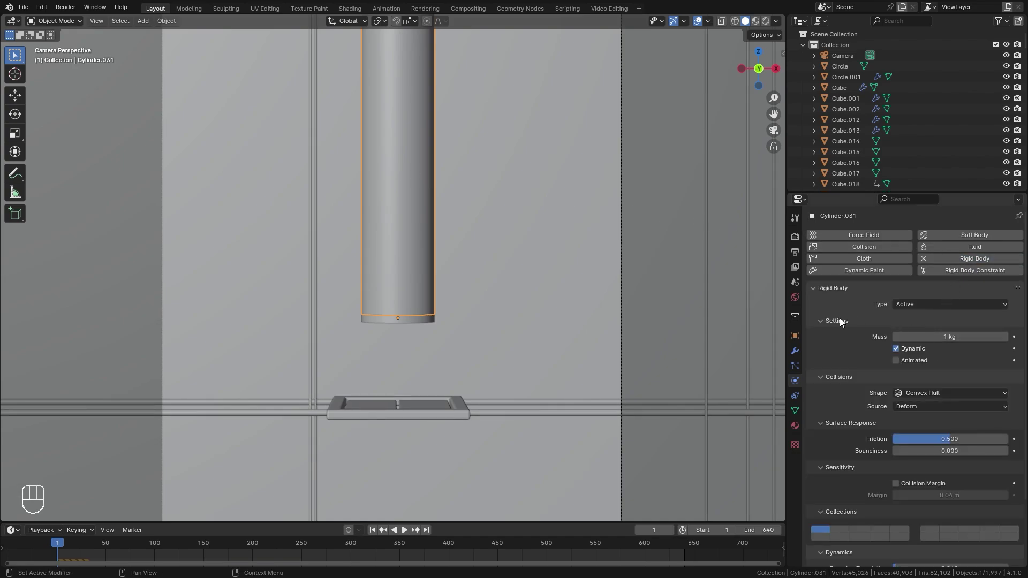
drag(936, 308, 923, 330)
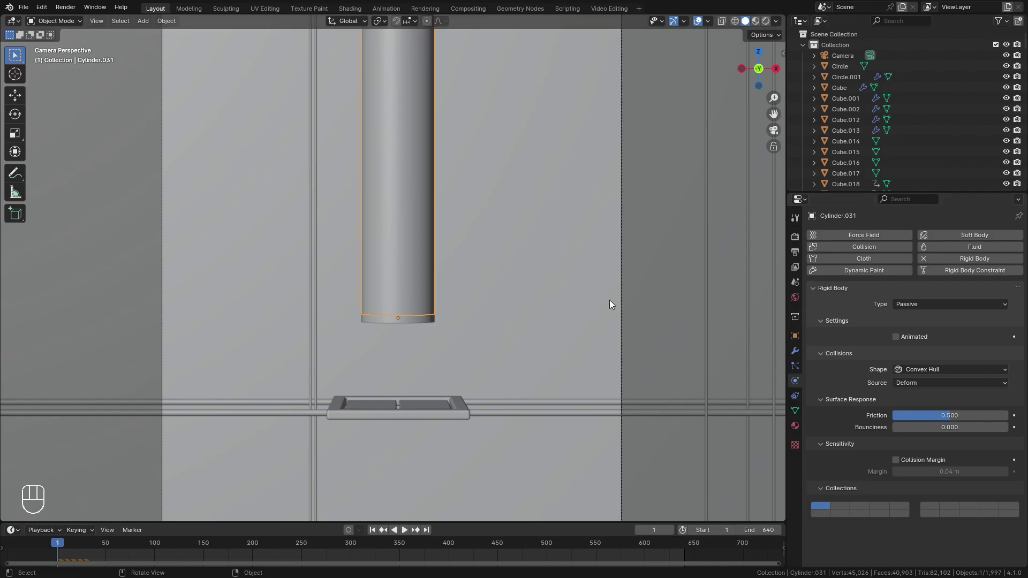
drag(462, 300, 432, 318)
key(z)
drag(492, 250, 420, 264)
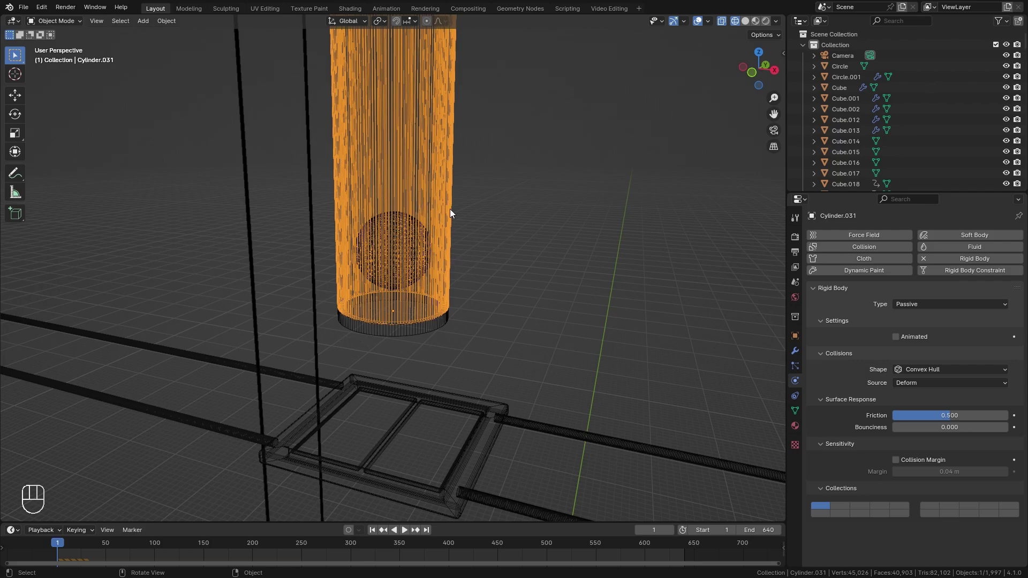
key(space)
key(space)
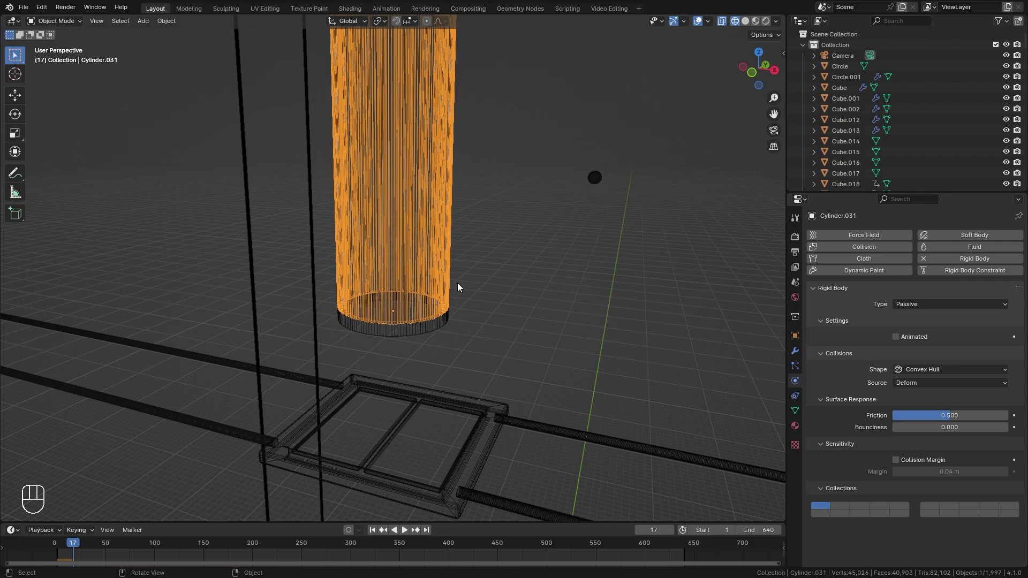
Set the tube's collision shape to Mesh, replay the drop, and return to frame 1
drag(942, 373, 917, 456)
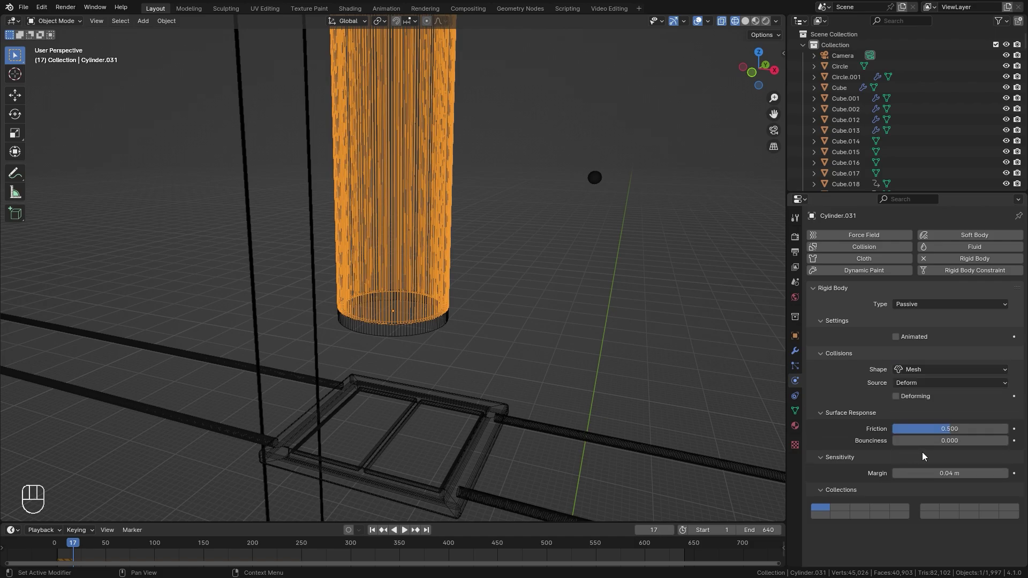
click(376, 533)
key(space)
key(space)
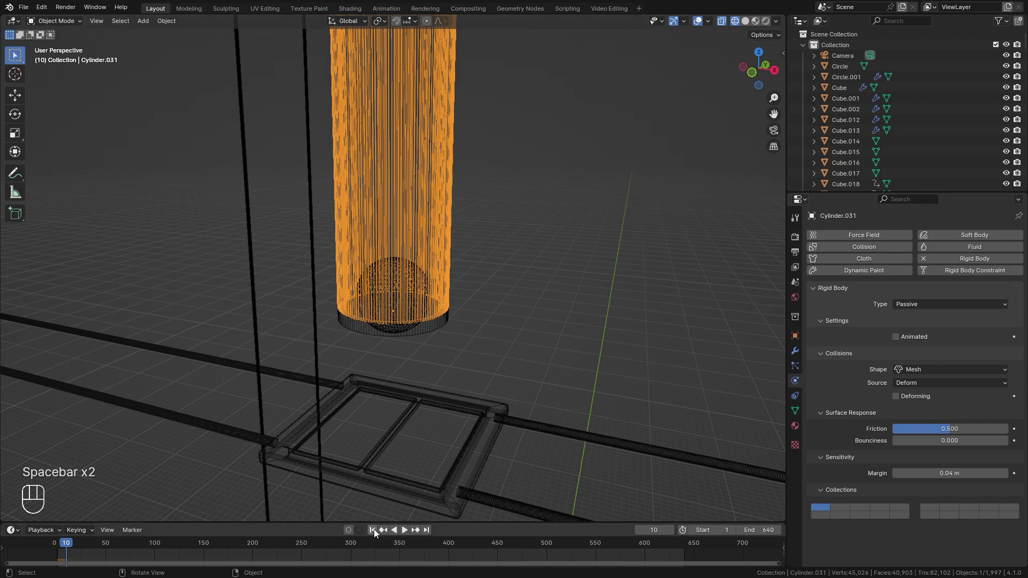
click(376, 531)
click(421, 340)
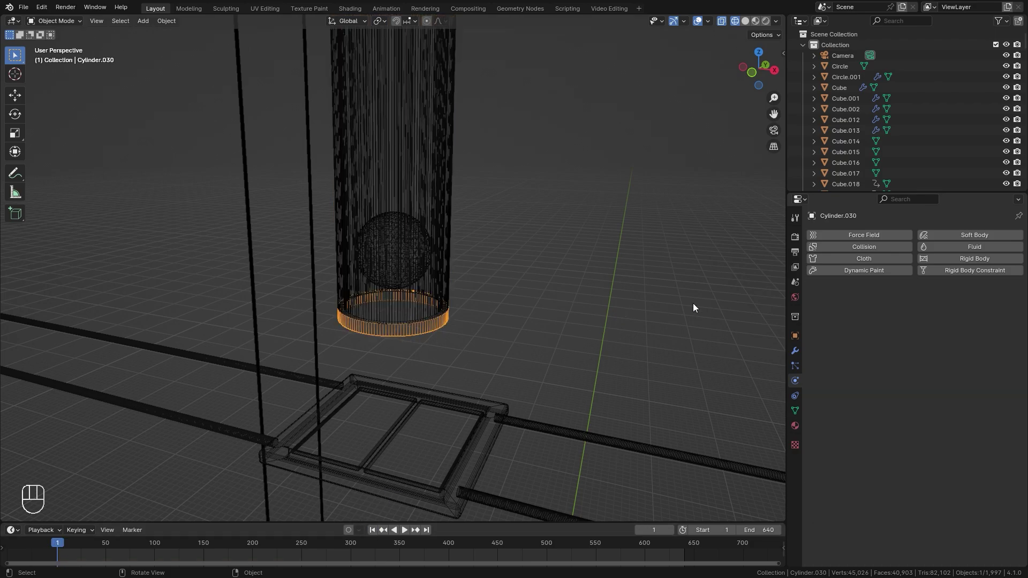
Give the ring an animated rigid body and keyframe its starting rotation at frame 10
drag(978, 265, 899, 363)
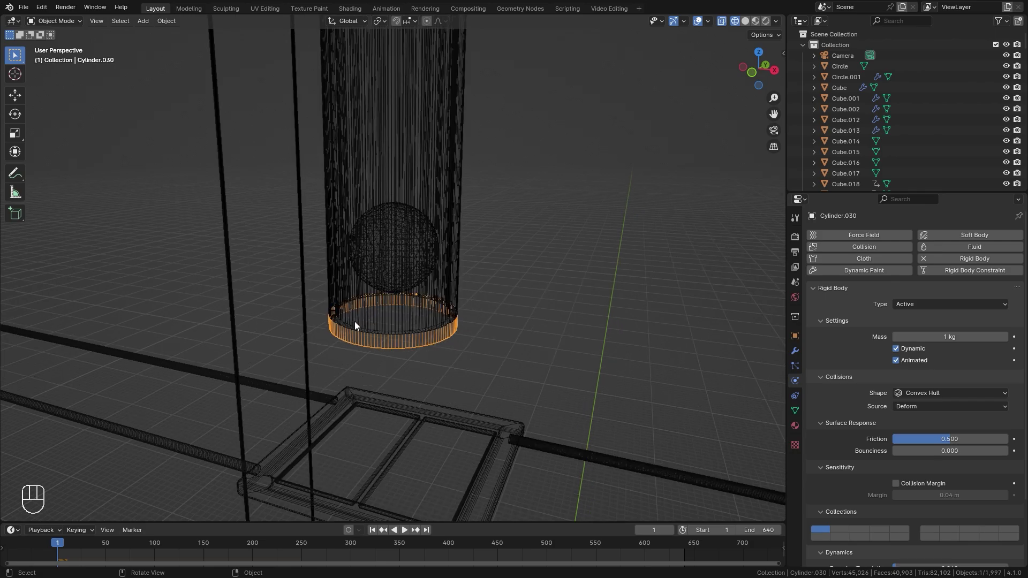
click(71, 549)
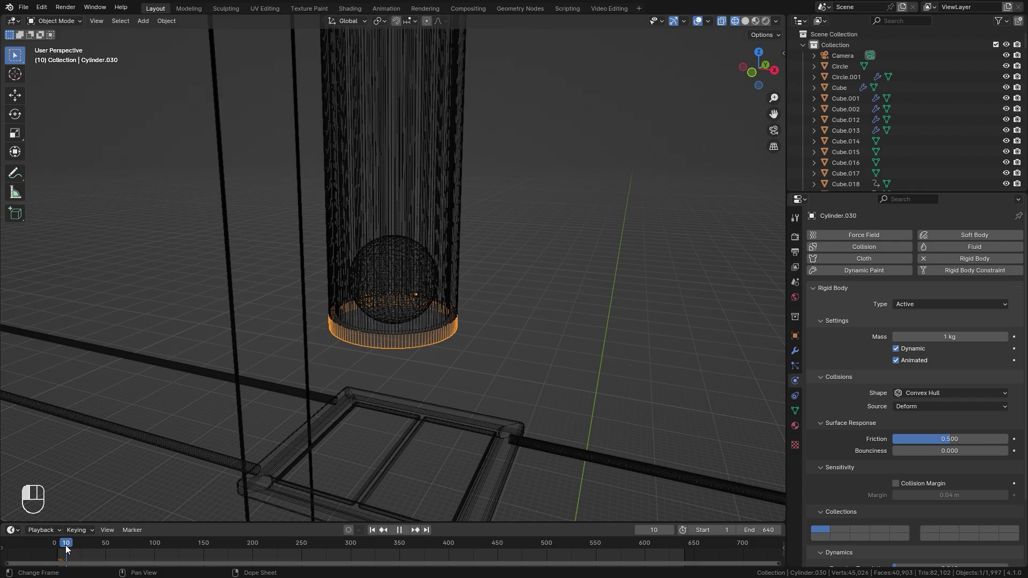
key(k)
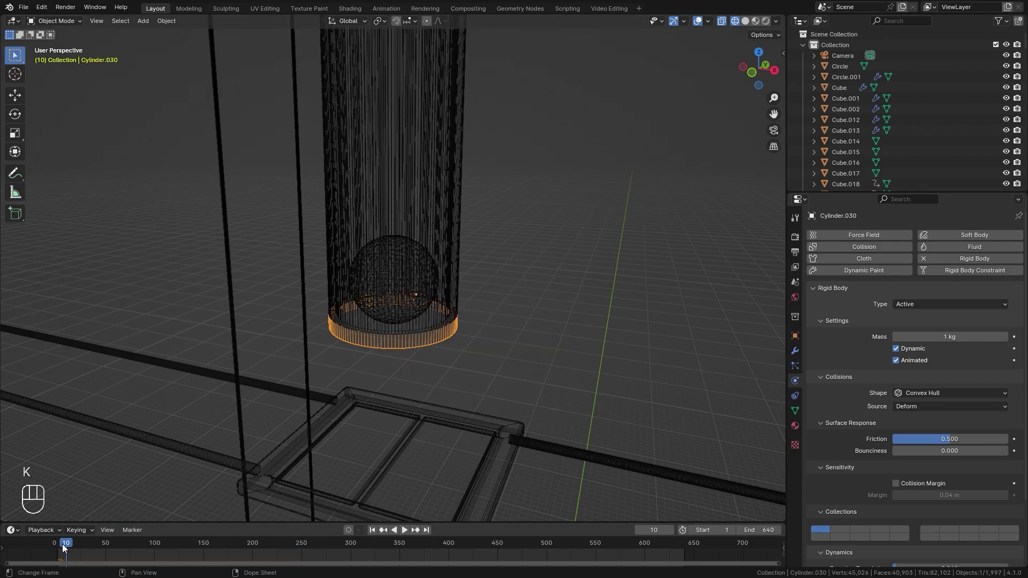
At frame 20 rotate the ring 90° about X and keyframe the new rotation
click(75, 549)
key(r)
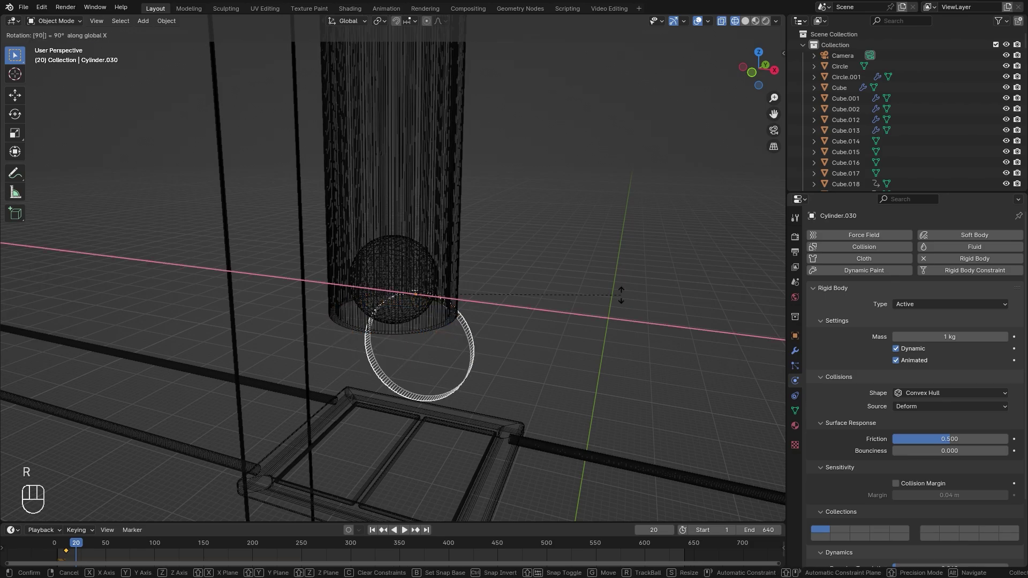
key(k)
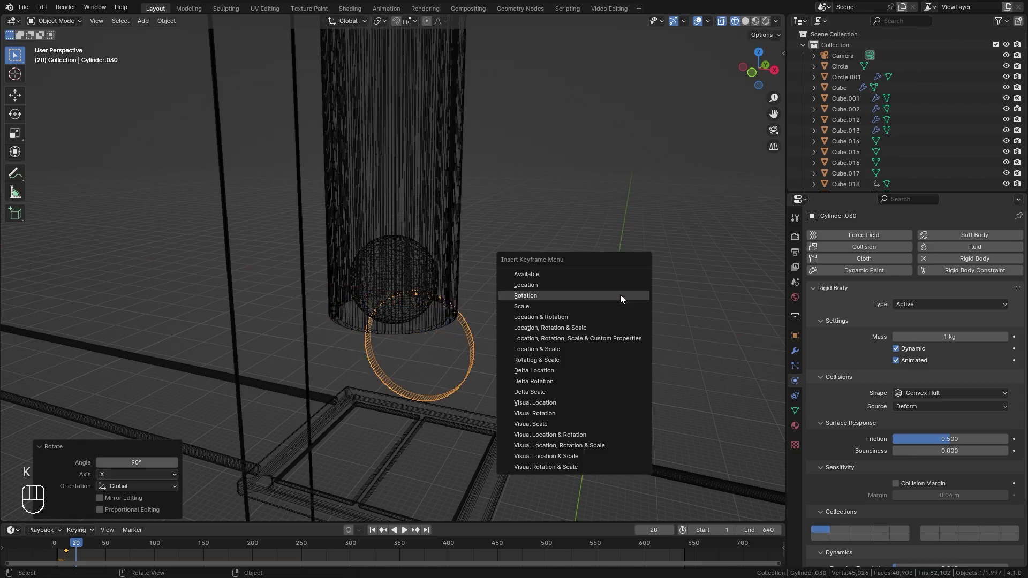
right_click(523, 300)
drag(401, 376, 380, 526)
Play the animation to watch the ball drop, then zoom toward the tray below the tube
key(z)
key(space)
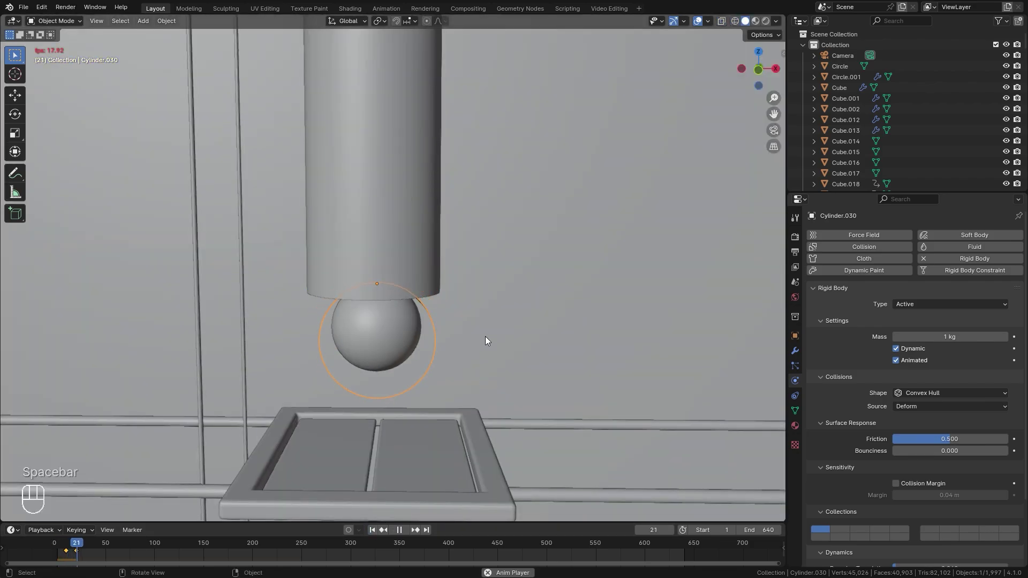
key(space)
drag(423, 395, 509, 334)
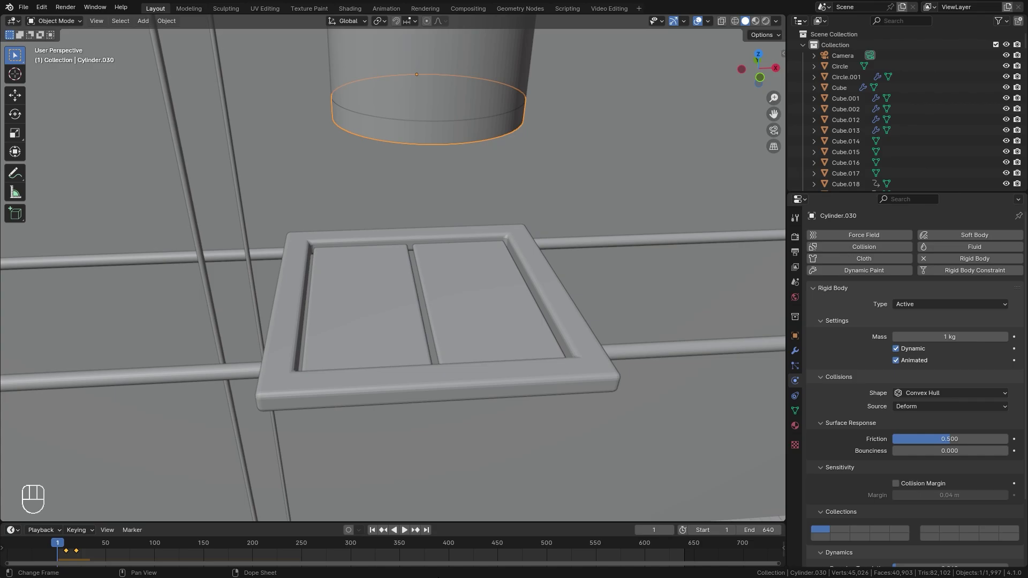
drag(426, 348, 439, 334)
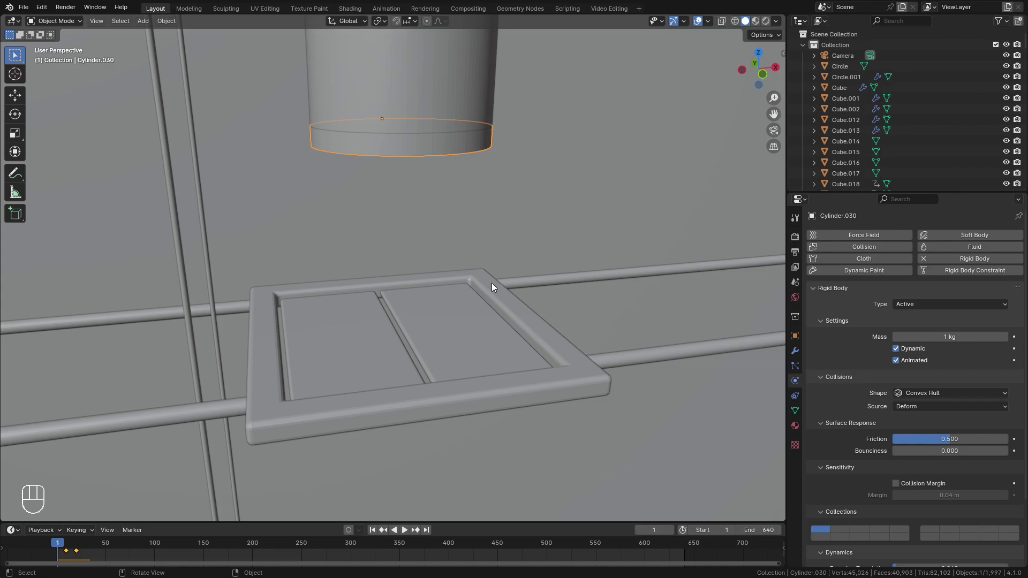
Make the tray frame a passive rigid body with Mesh collision shape
middle_click(533, 331)
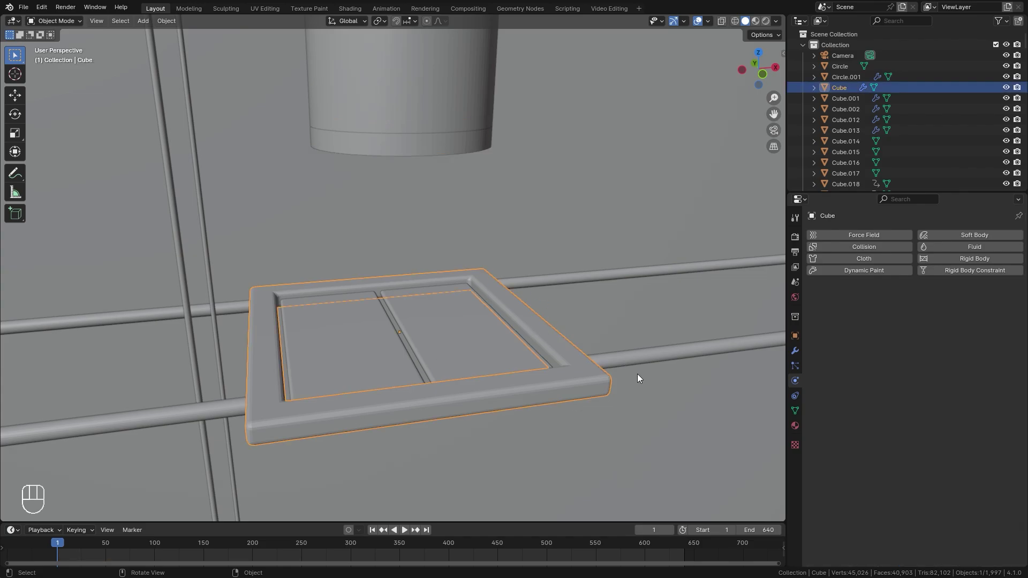
drag(979, 261, 906, 331)
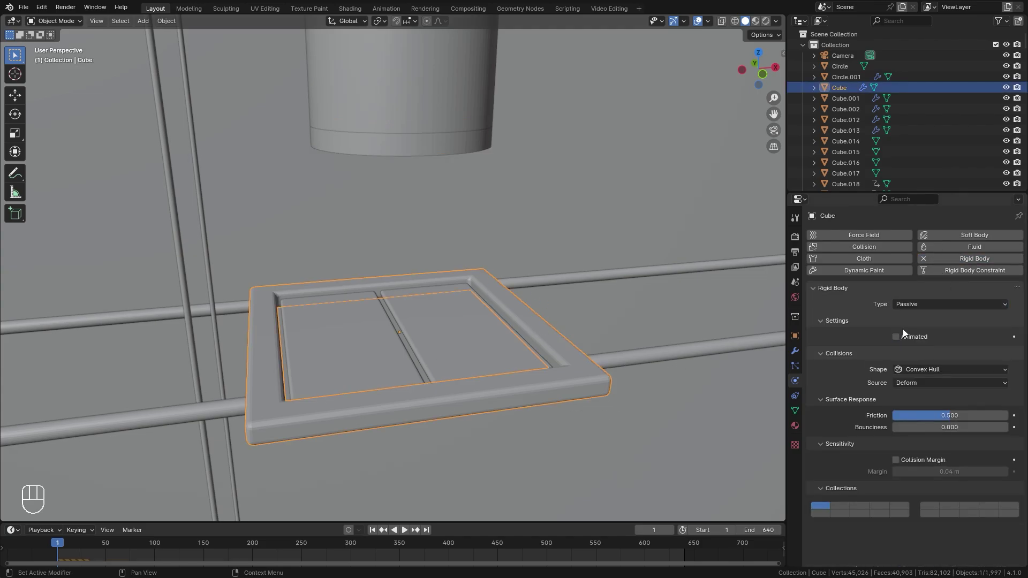
drag(932, 373, 741, 418)
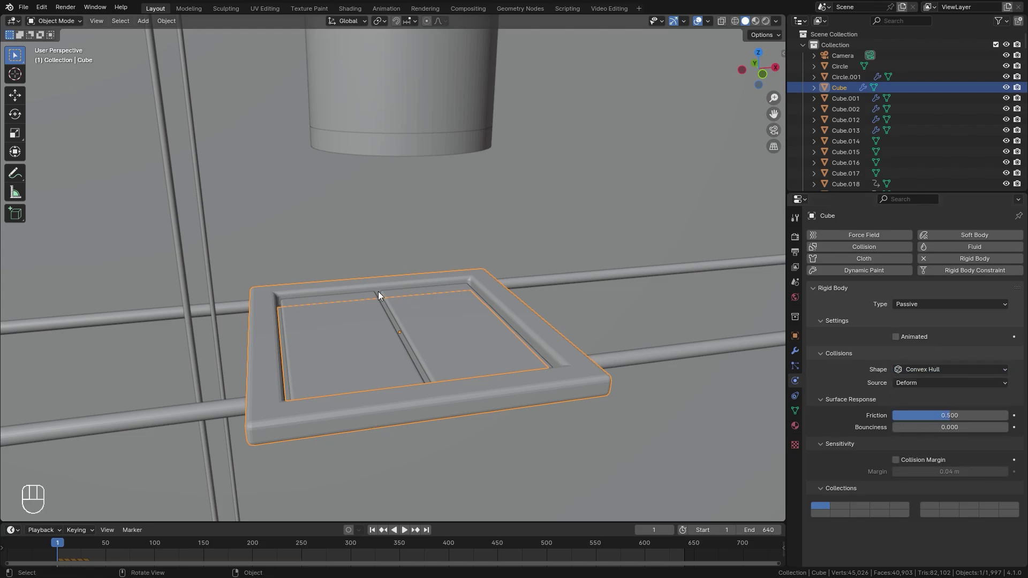
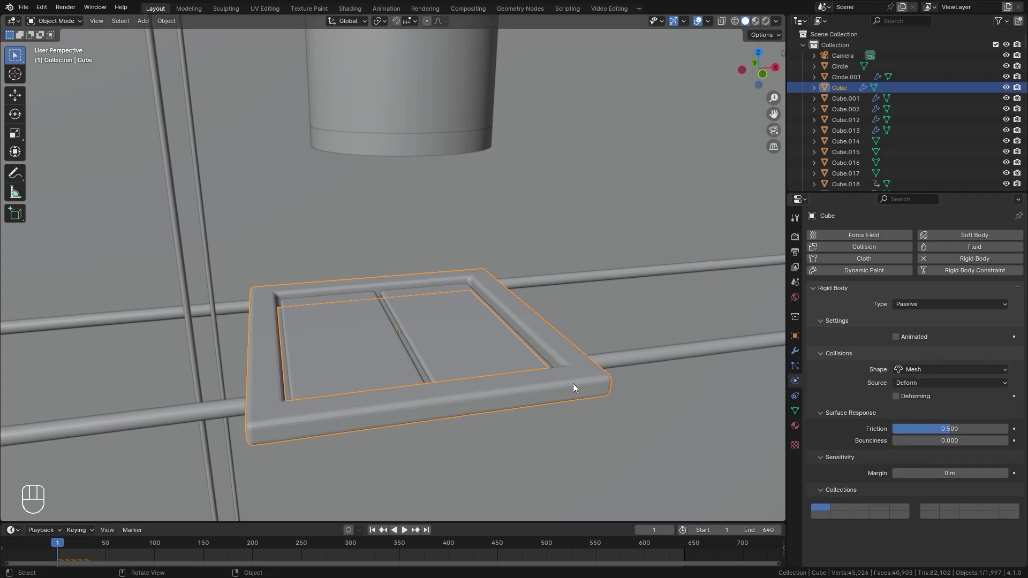
Make the right tray panel an active rigid body with a collision margin
click(452, 331)
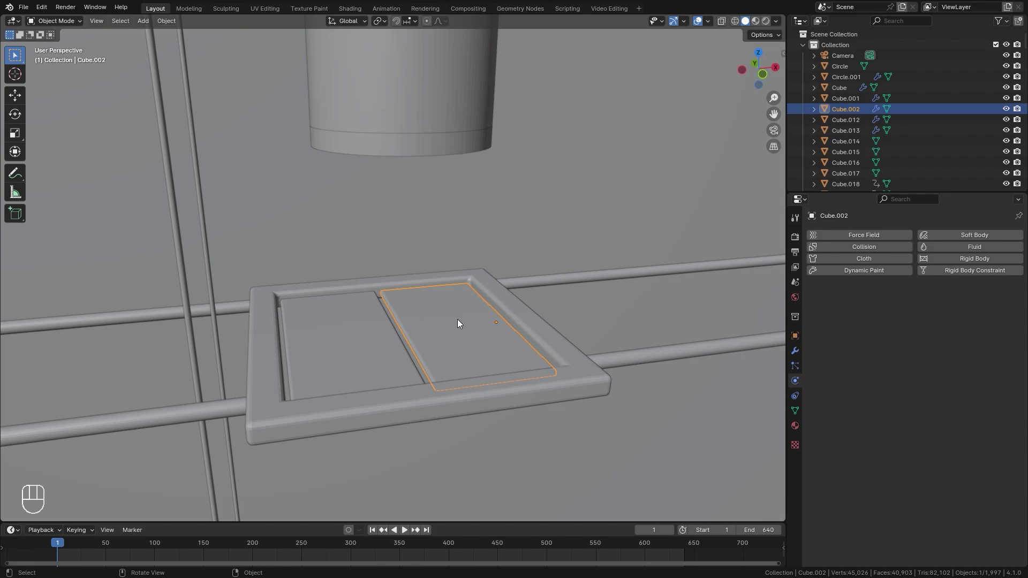
drag(972, 264, 901, 486)
click(901, 486)
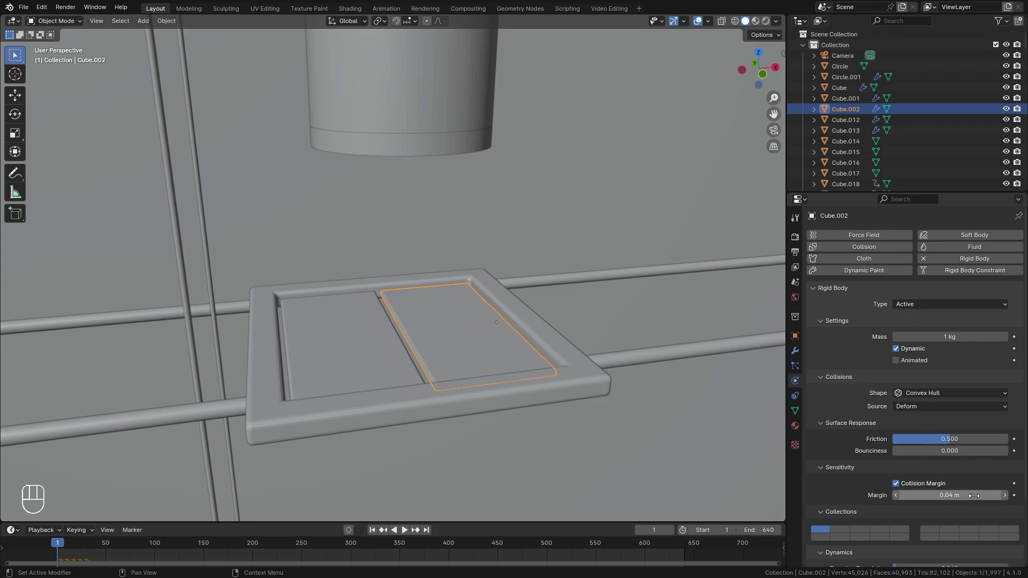
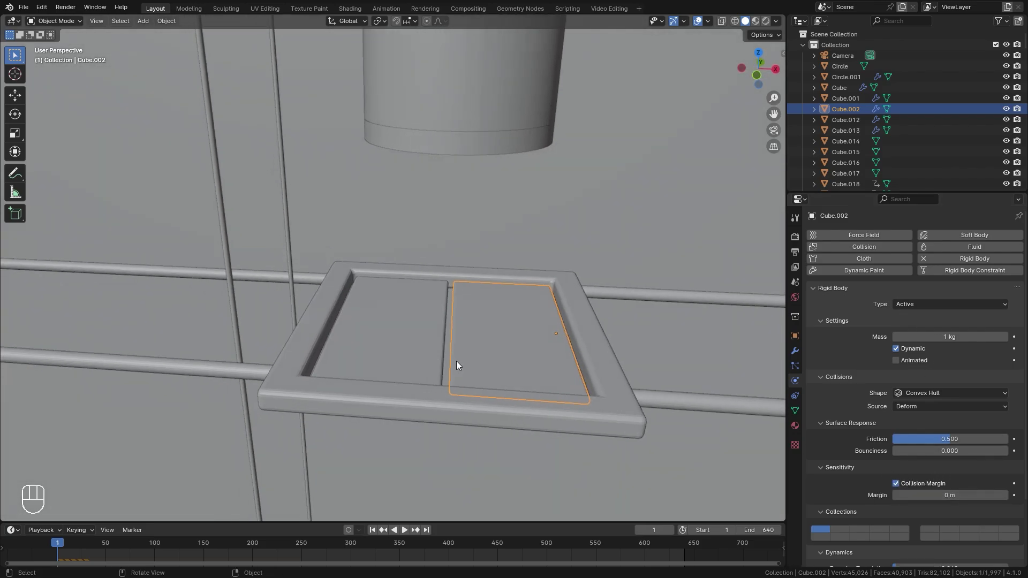
Select panel and frame together and connect them with a rigid-body constraint
drag(539, 371, 508, 347)
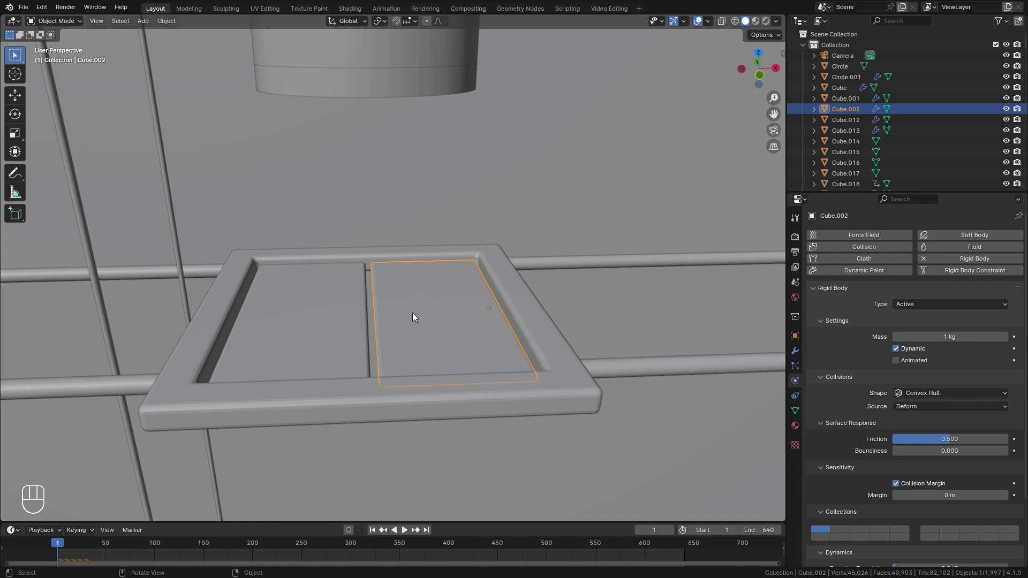
click(529, 312)
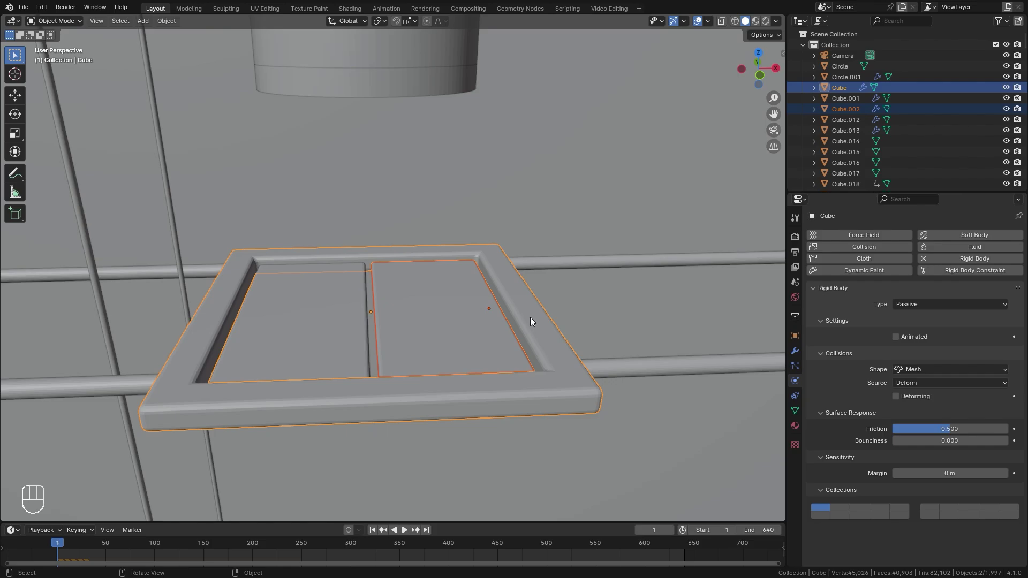
drag(169, 21, 289, 402)
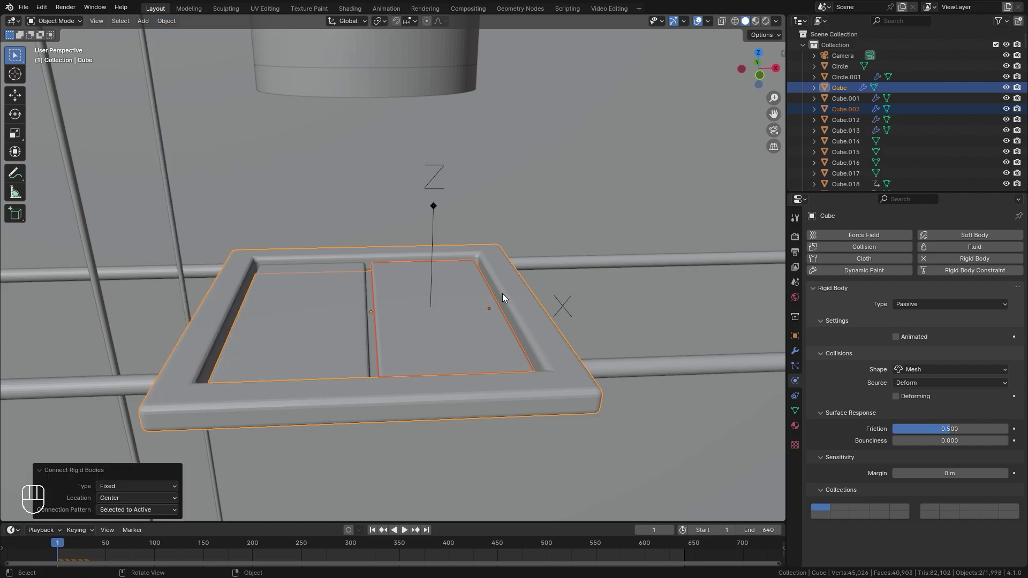
Select and centre on the new constraint empty, then play the simulation until the ball rests on the plate
key(g)
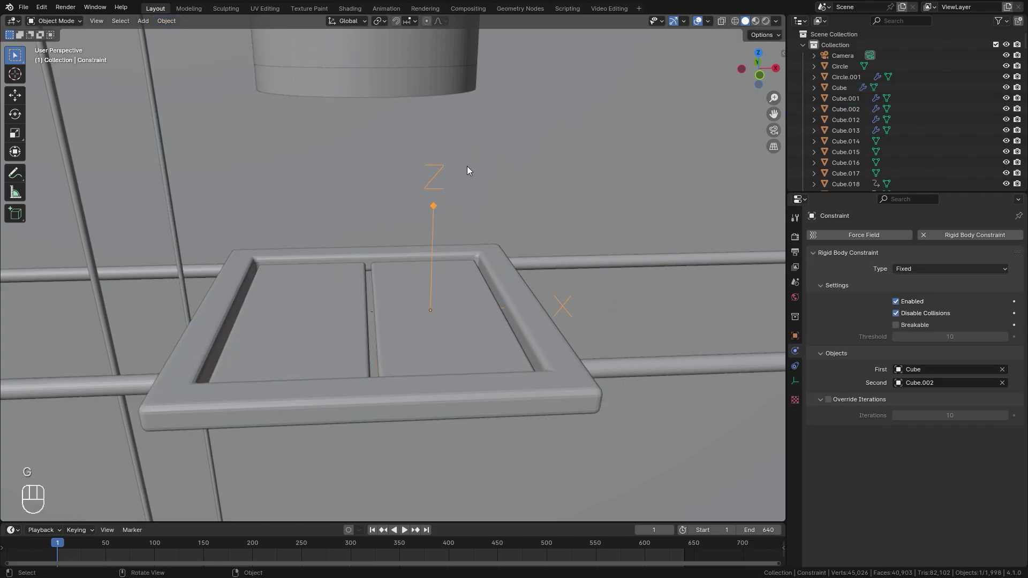
click(442, 303)
key(g)
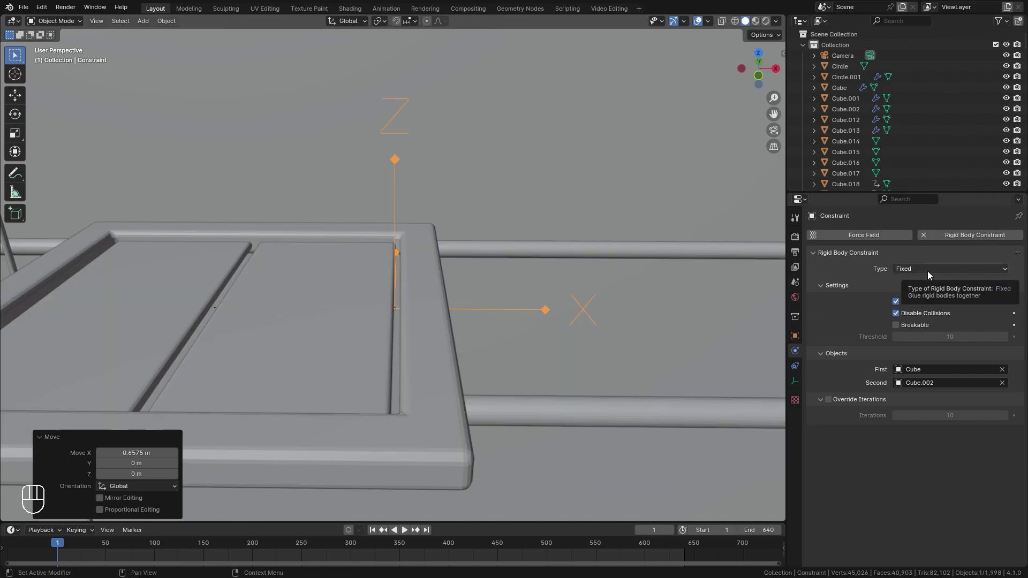
key(space)
key(space)
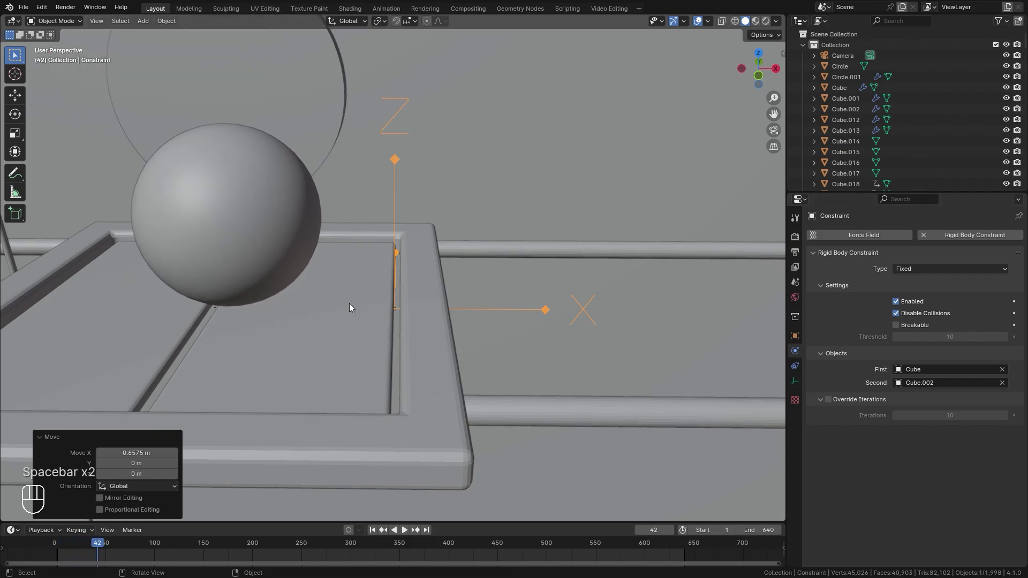
Make the constraint a Generic Spring with X, Y and Z angle limits enabled
drag(914, 266, 917, 357)
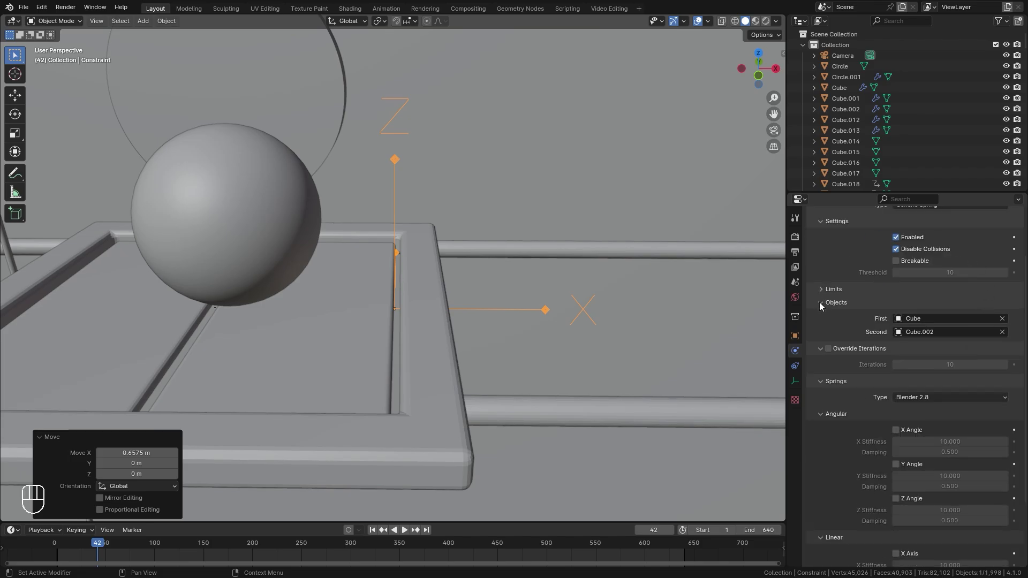
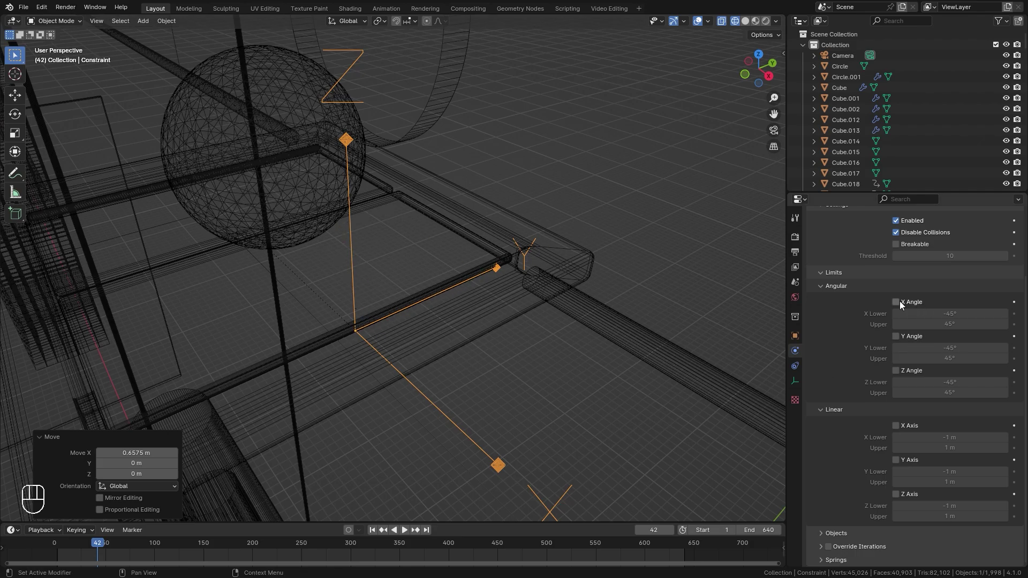
click(900, 304)
click(899, 341)
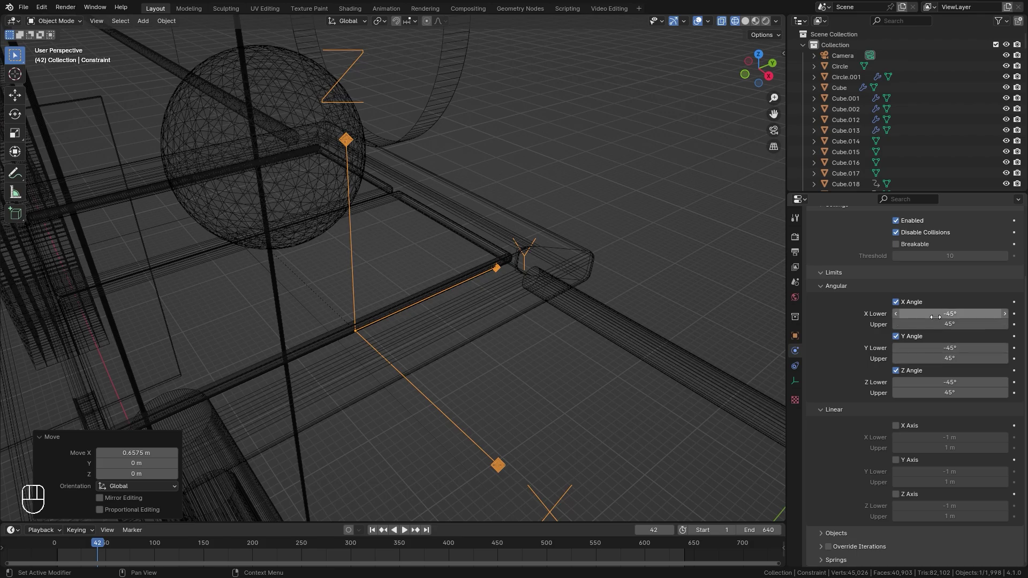
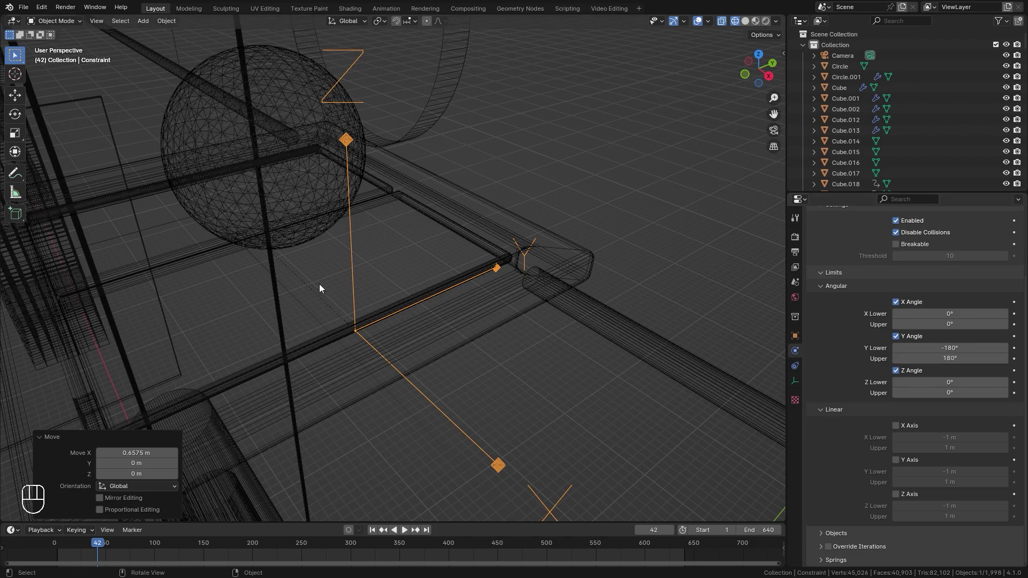
drag(338, 286, 395, 272)
drag(180, 332, 481, 201)
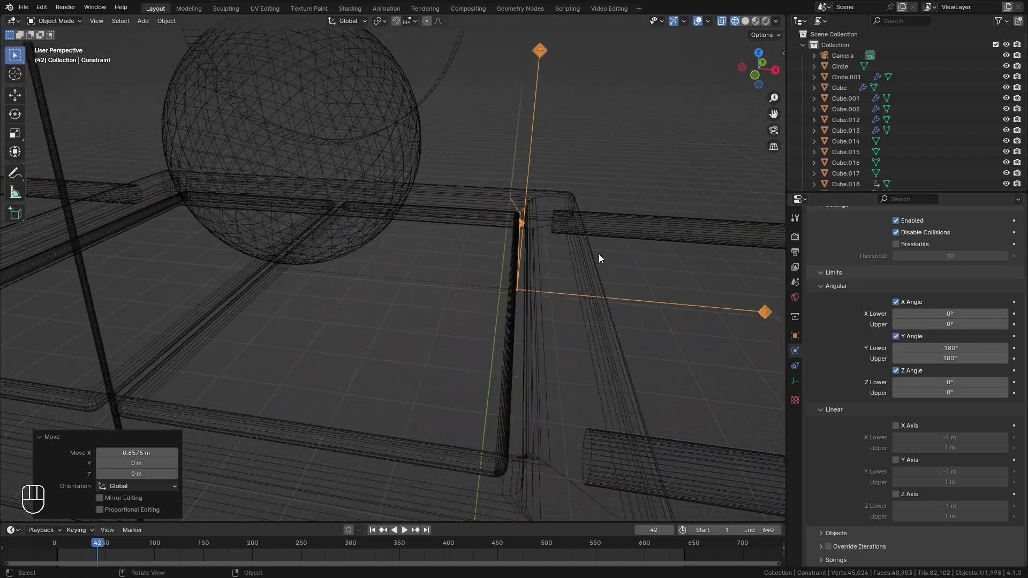
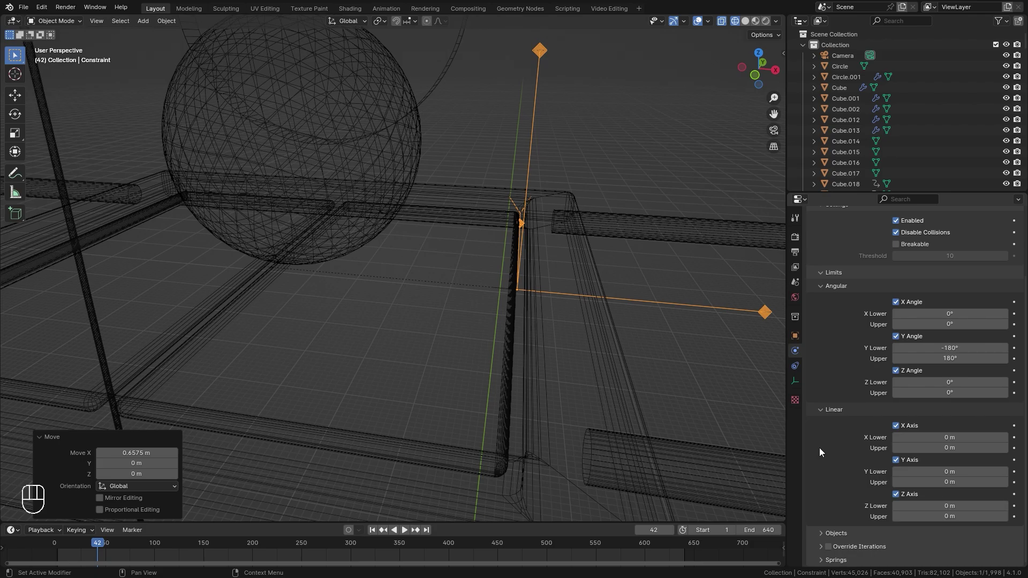
Collapse the limits and reveal the spring settings, viewing along the plate edge
click(824, 277)
click(833, 399)
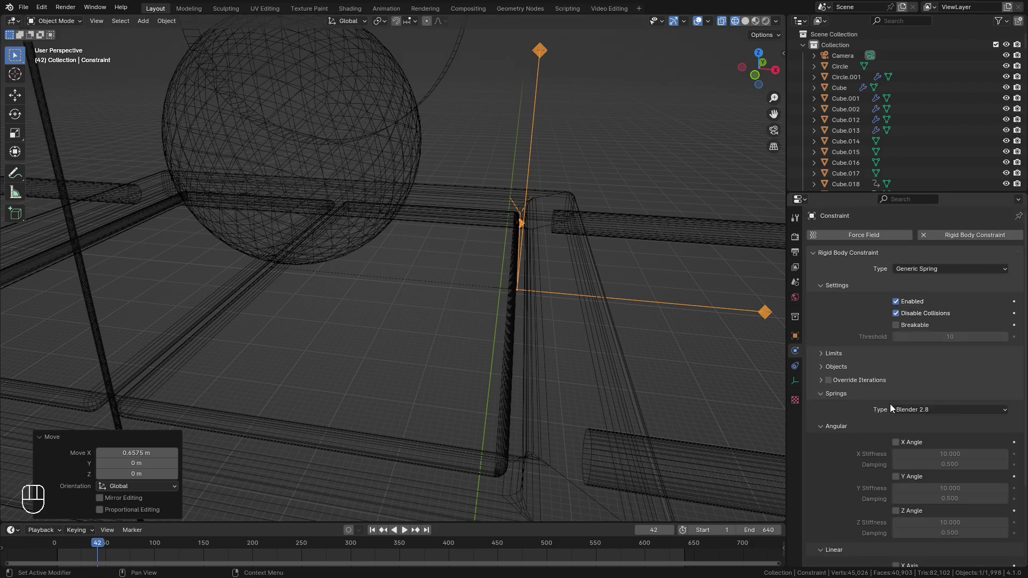
drag(427, 323, 606, 233)
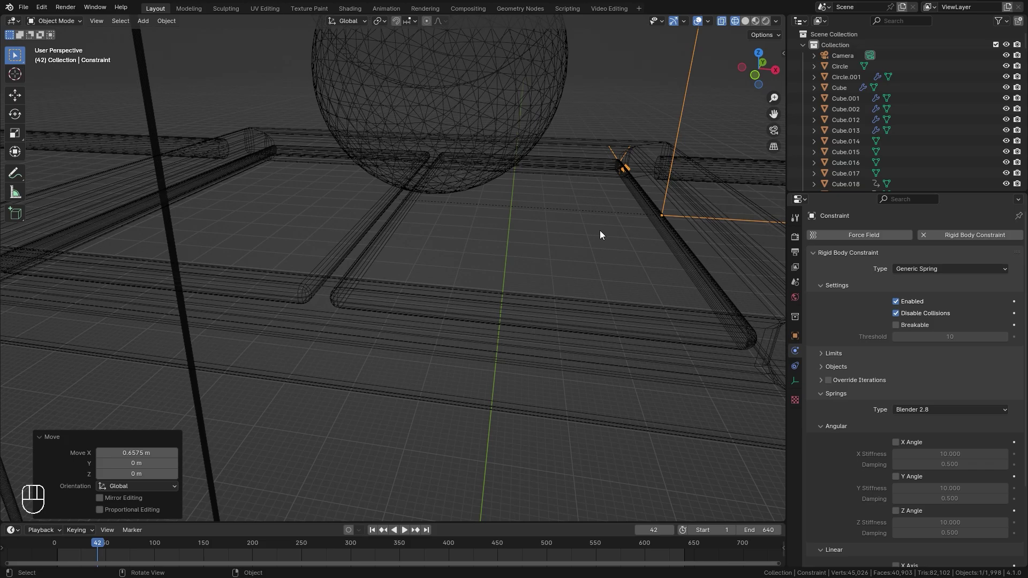
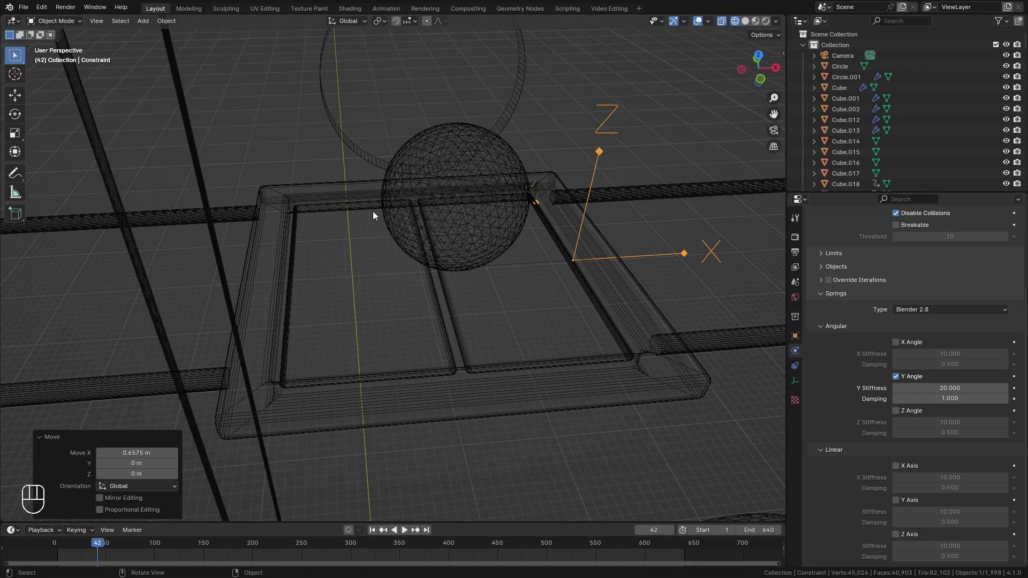
Duplicate the constraint onto the left panel's edge and save the blend file
key(shift+d)
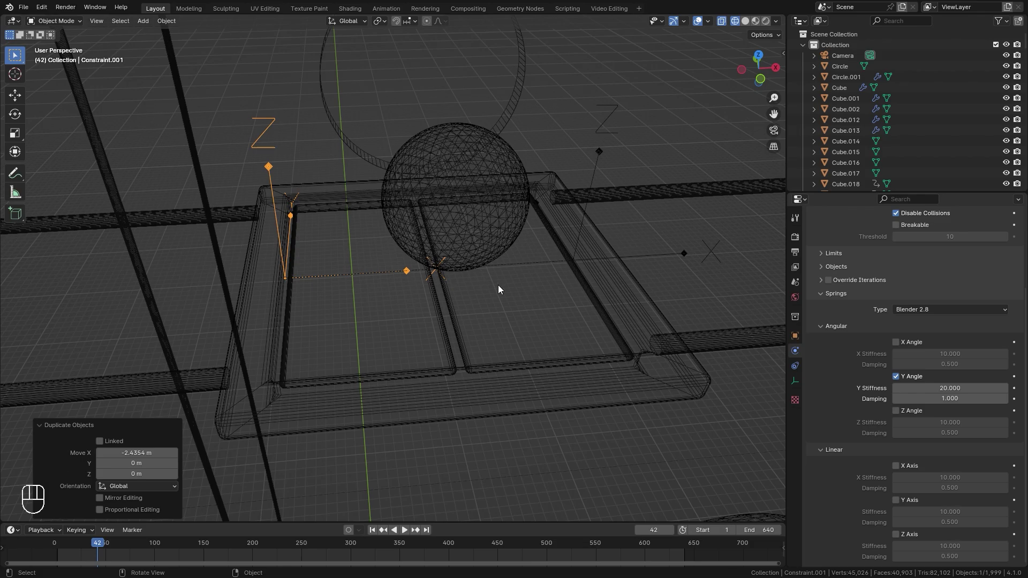
key(ctrl+s)
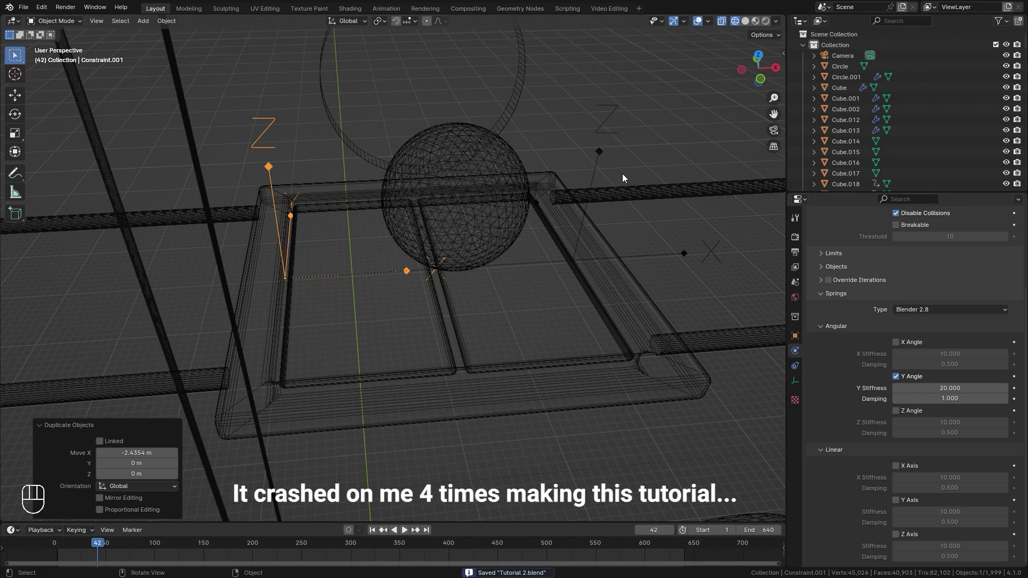
key(ctrl+s)
drag(409, 270, 439, 283)
drag(379, 278, 522, 249)
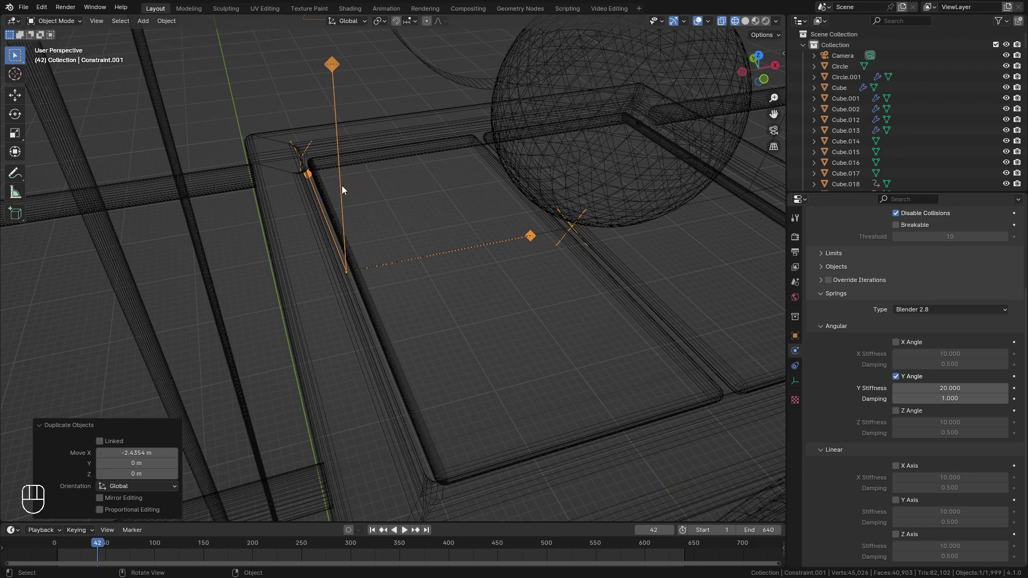
Clear the copy's Second object and pick the left panel Cube.001 with the eyedropper
click(836, 272)
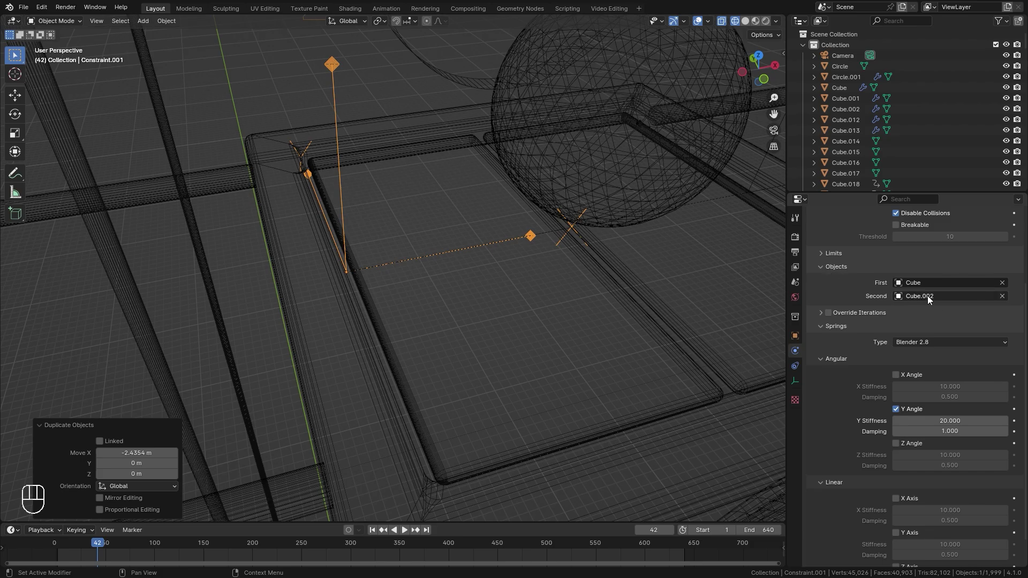
click(1004, 299)
click(1006, 300)
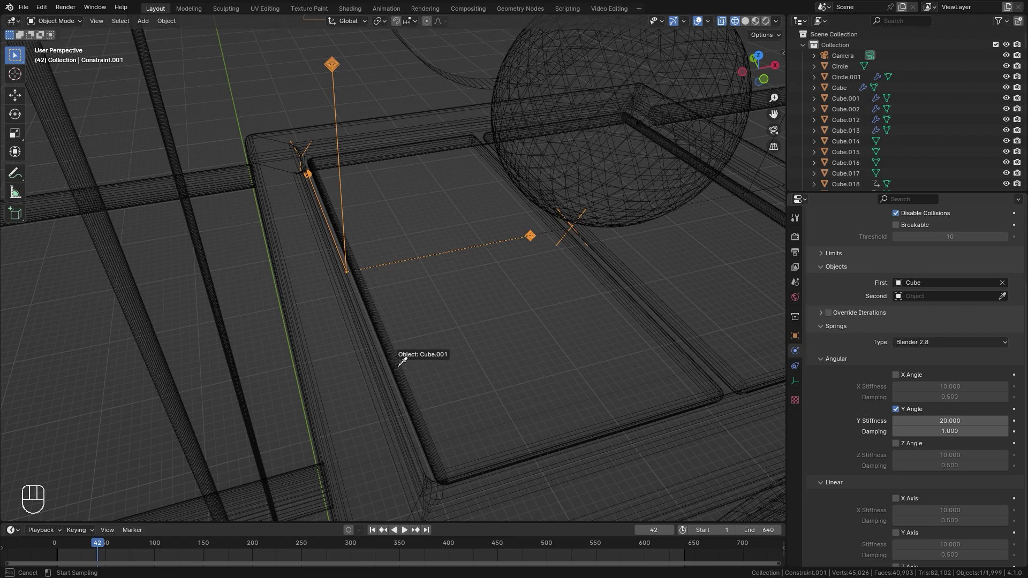
key(z)
drag(502, 349, 485, 336)
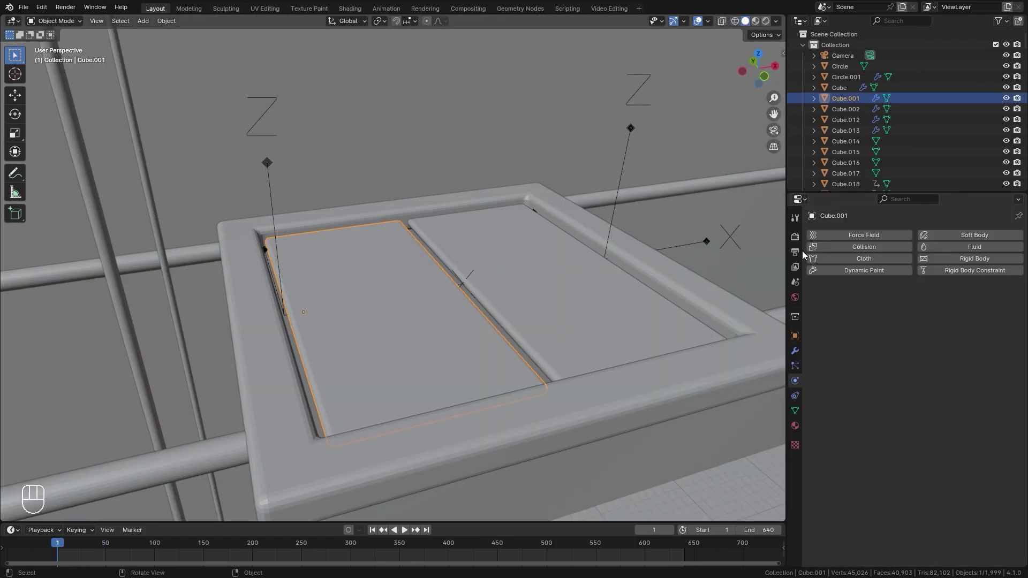
Give the left panel an active rigid body, save, and play the simulation viewed from the front
click(971, 259)
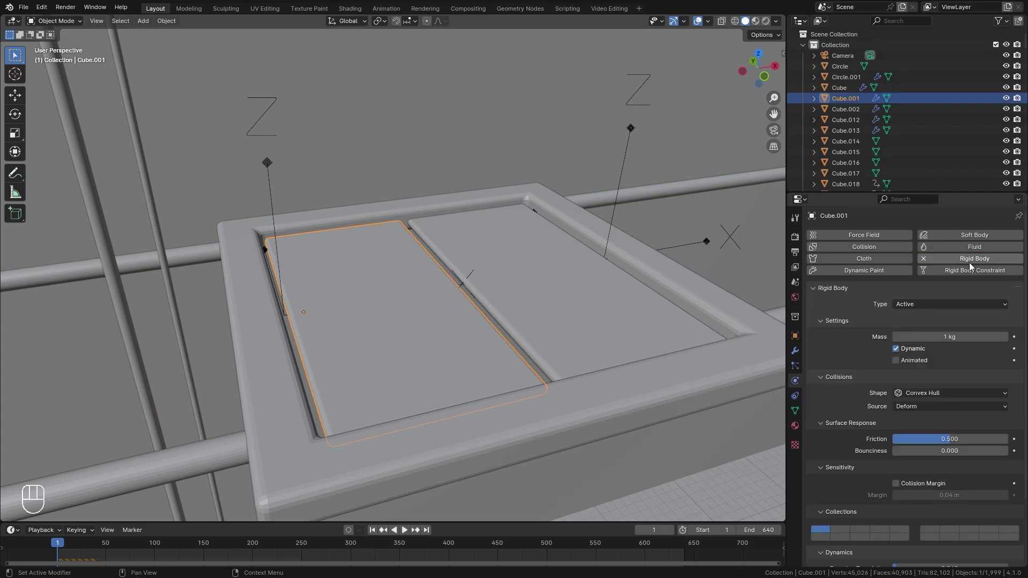
drag(459, 288, 435, 280)
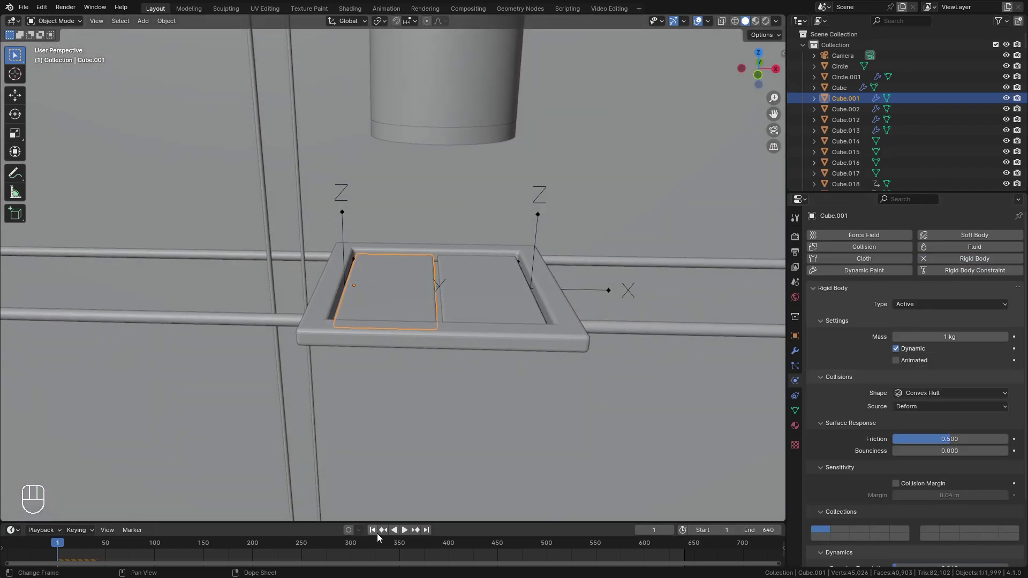
click(376, 535)
key(ctrl+s)
key(space)
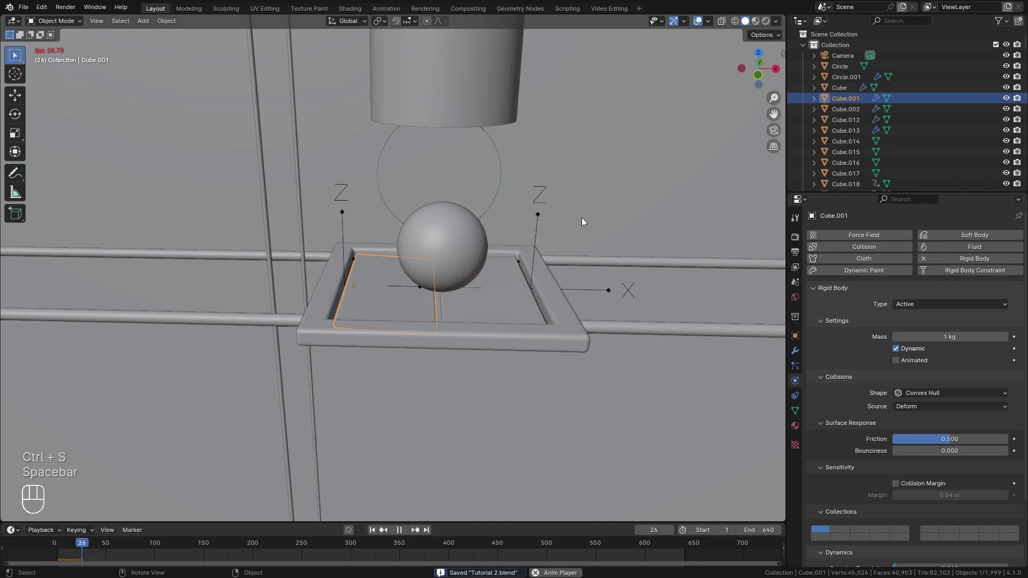
key(c)
key(space)
Watch the panels tilt under the ball, then stop playback and return to frame 1
drag(507, 342, 429, 284)
click(430, 284)
drag(426, 277, 579, 341)
drag(578, 340, 617, 343)
drag(617, 343, 651, 346)
click(651, 346)
drag(658, 345, 521, 325)
key(KP_1)
key(z)
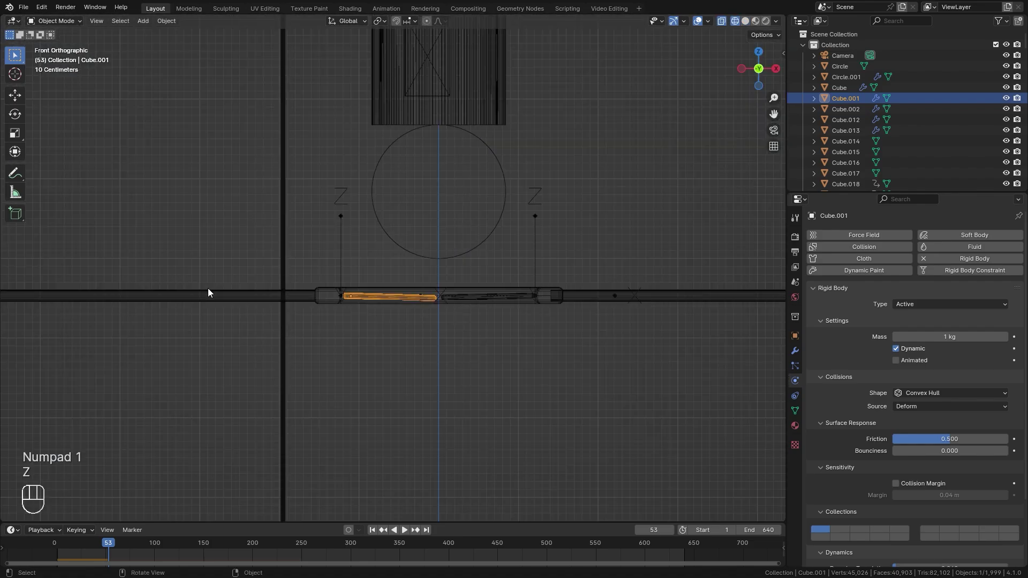
Select the whole tray assembly and duplicate it twice, stacked below the original
drag(375, 533, 308, 274)
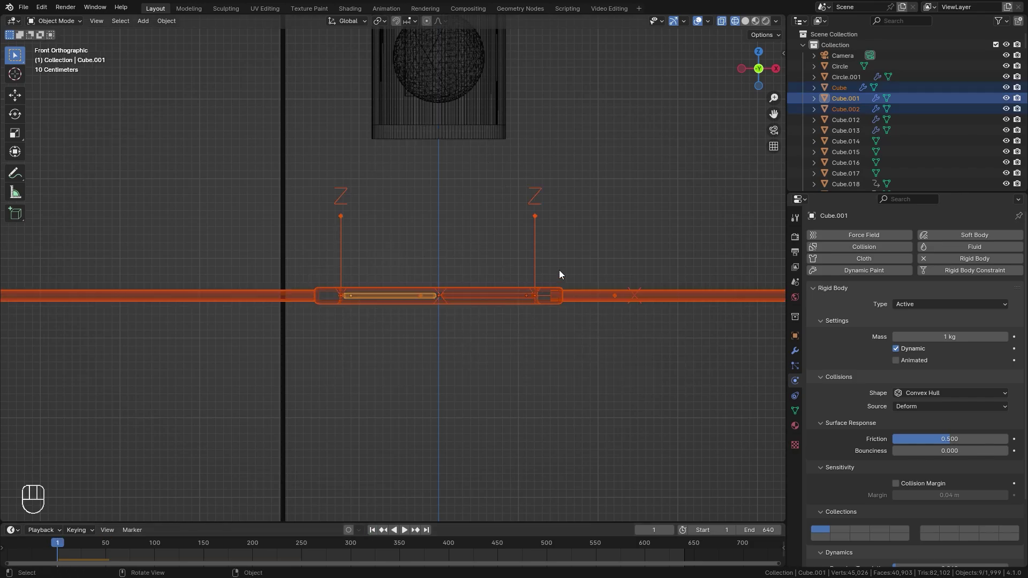
drag(586, 332, 540, 169)
key(shift+d)
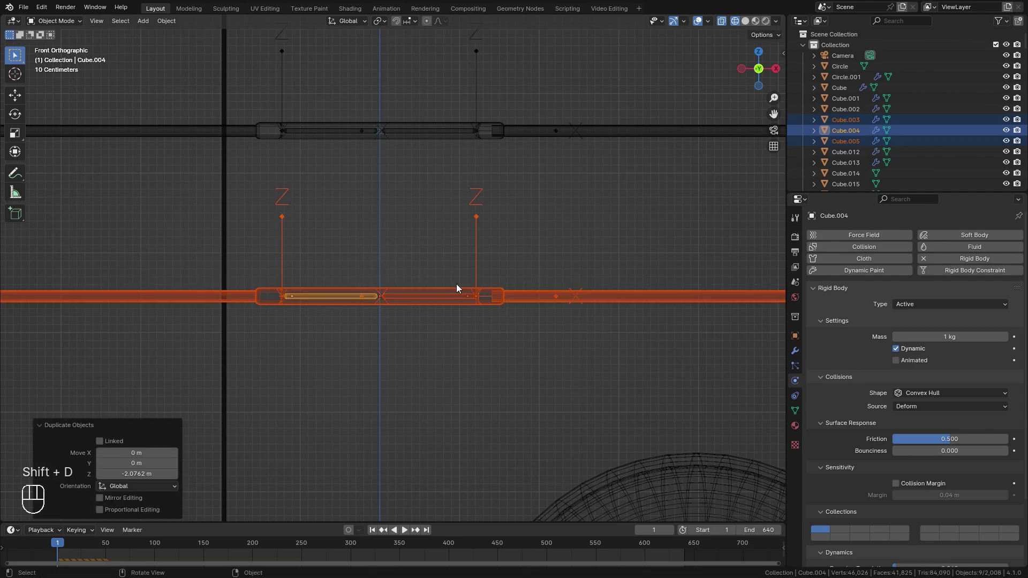
middle_click(481, 301)
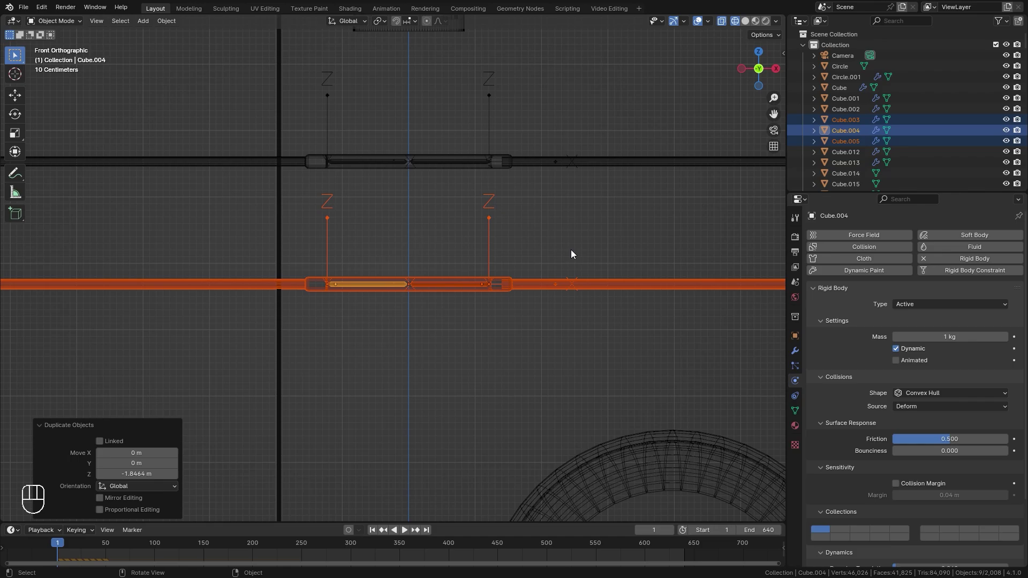
key(shift+r)
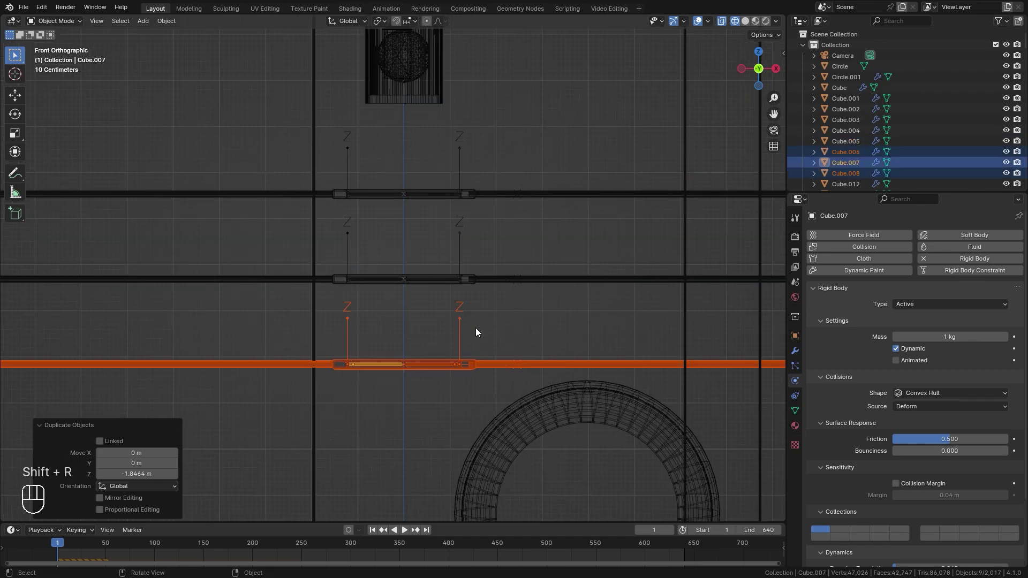
Play the ball dropping onto the three hinged flaps in solid shading, then stop
drag(461, 256, 417, 268)
key(z)
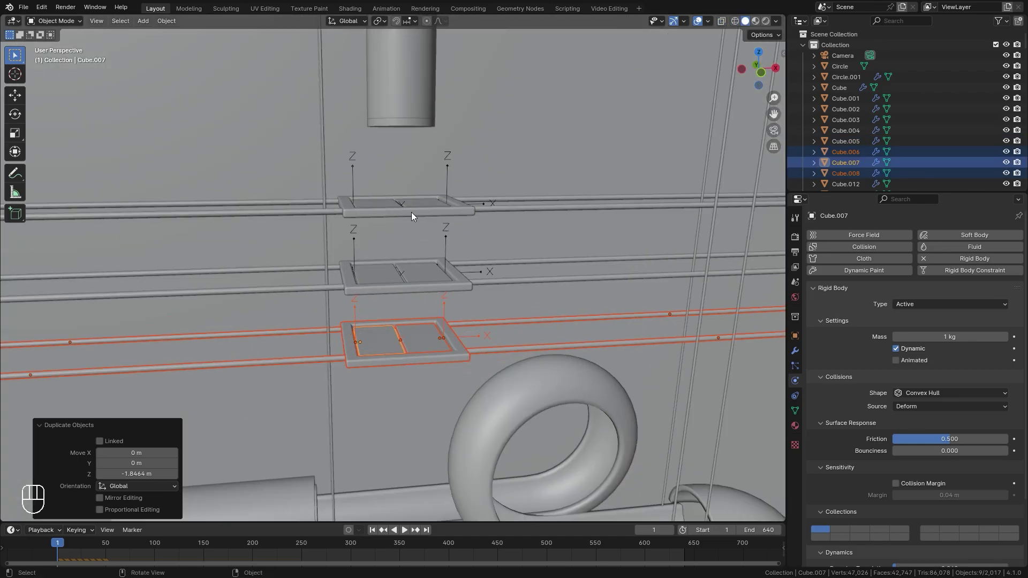
key(space)
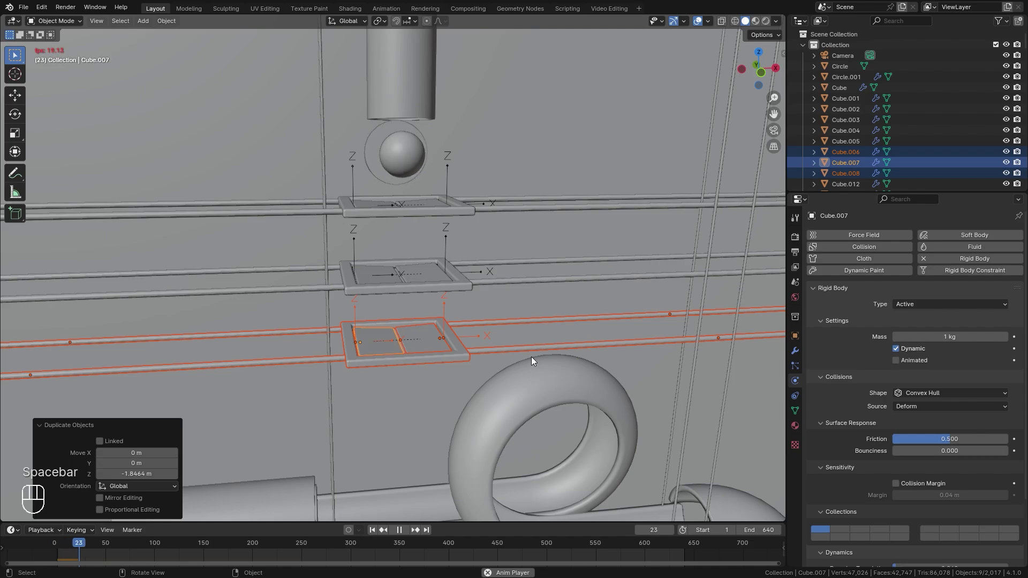
drag(501, 370, 480, 371)
middle_click(480, 370)
key(space)
Return to frame 1, save the file, and select the spiral loop piece
drag(477, 366, 515, 368)
drag(516, 367, 482, 366)
key(ctrl+s)
key(alt+a)
click(561, 165)
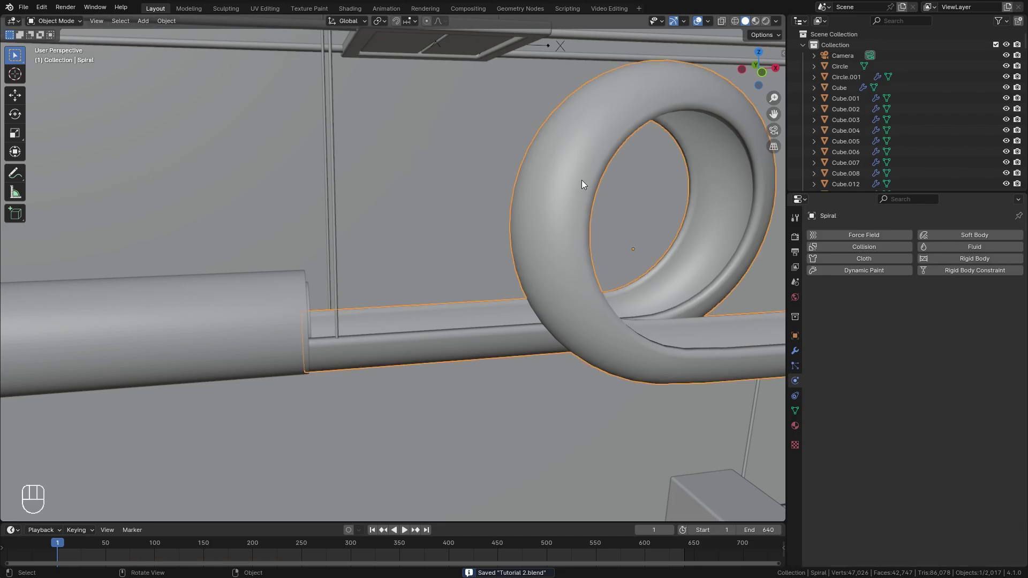
Make the spiral loop a passive rigid body colliding as an exact mesh
click(964, 262)
drag(920, 303, 911, 330)
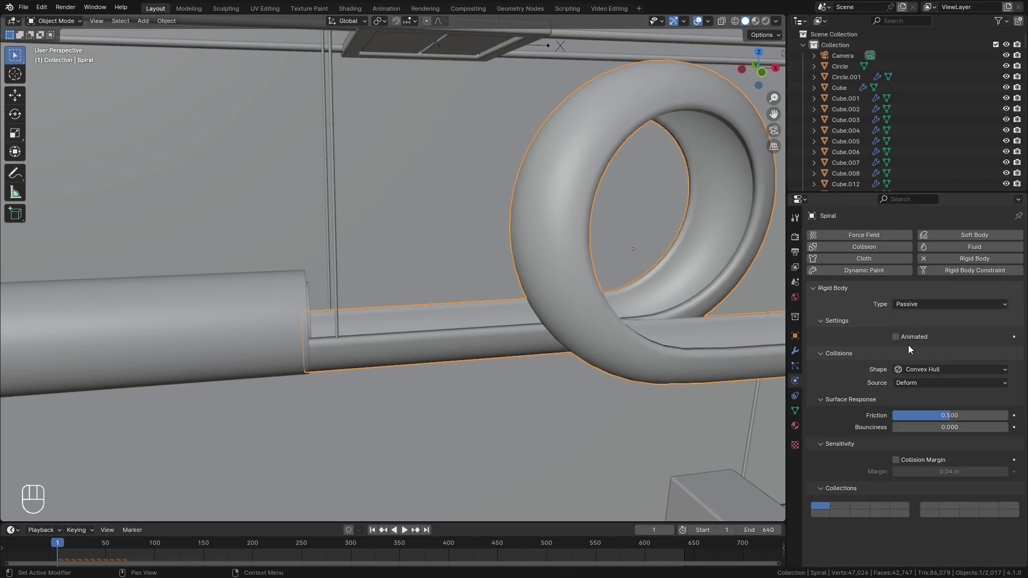
drag(932, 371, 920, 456)
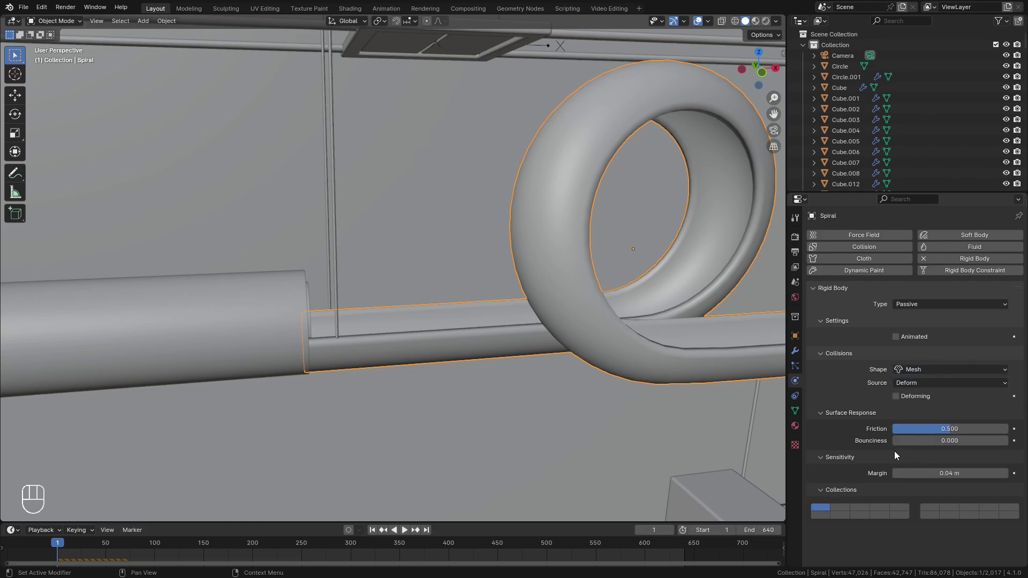
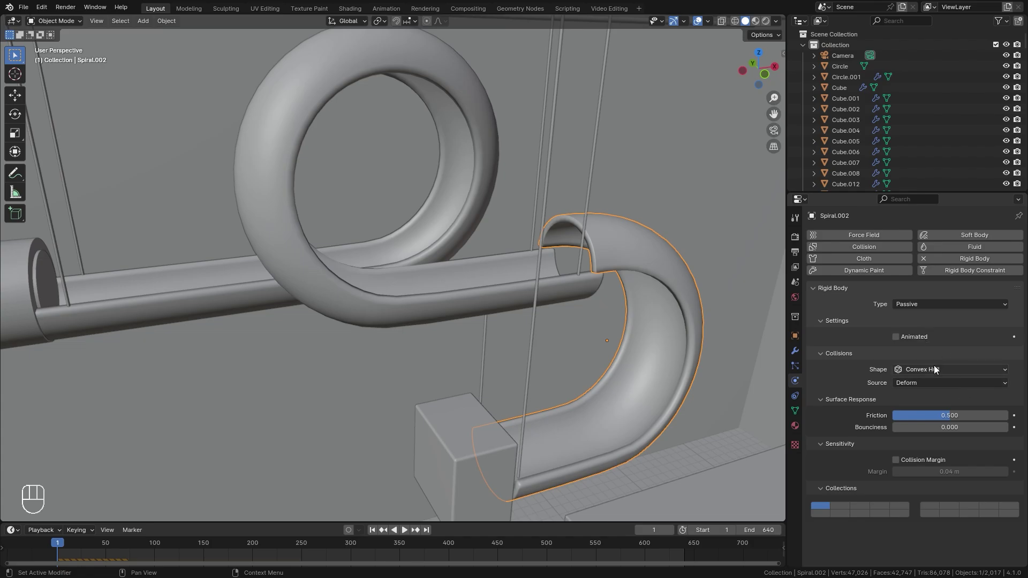
Give the curved chute mesh collision with zero margin and view the scene in wireframe
drag(936, 371, 936, 457)
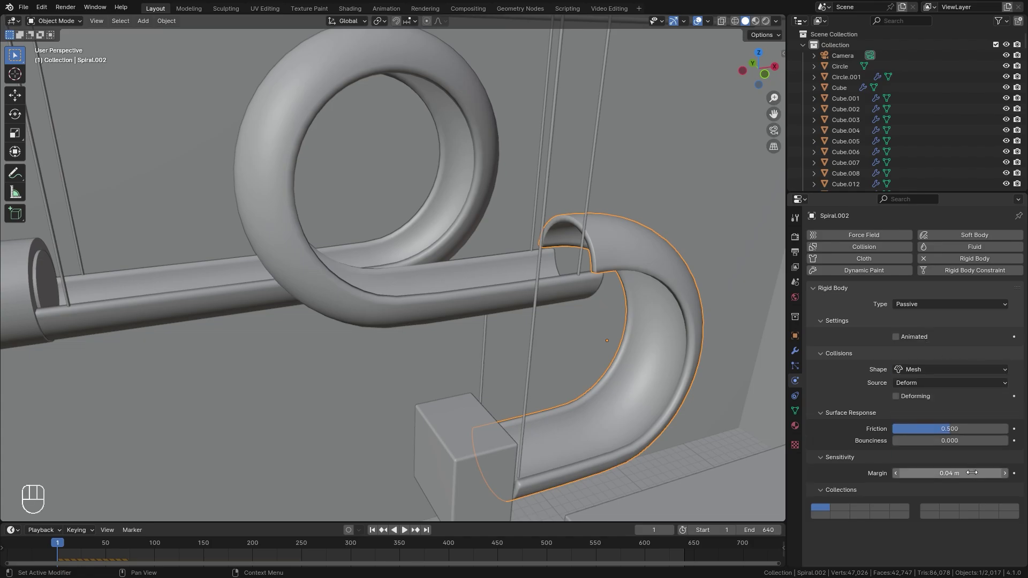
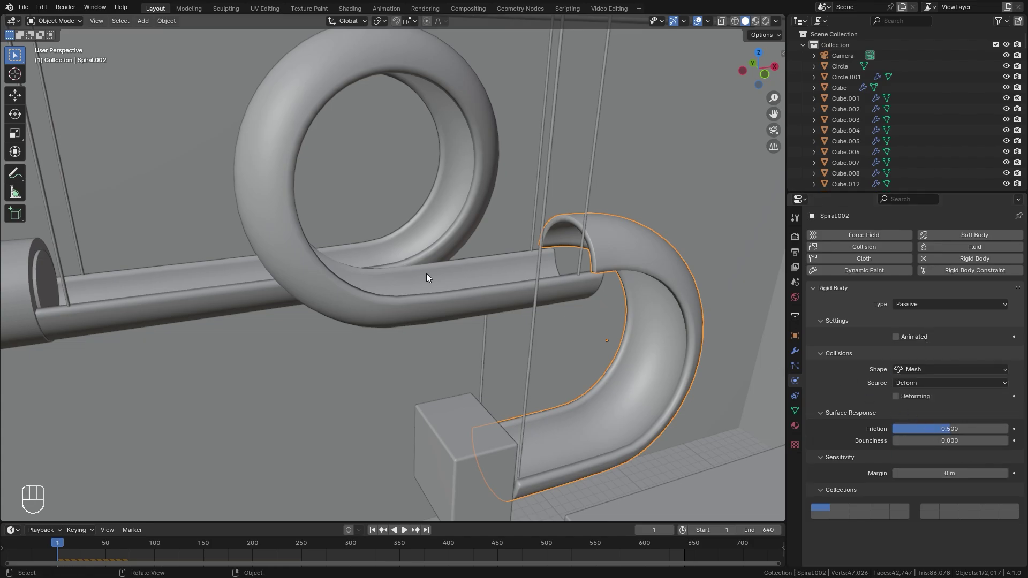
drag(374, 265, 396, 240)
key(z)
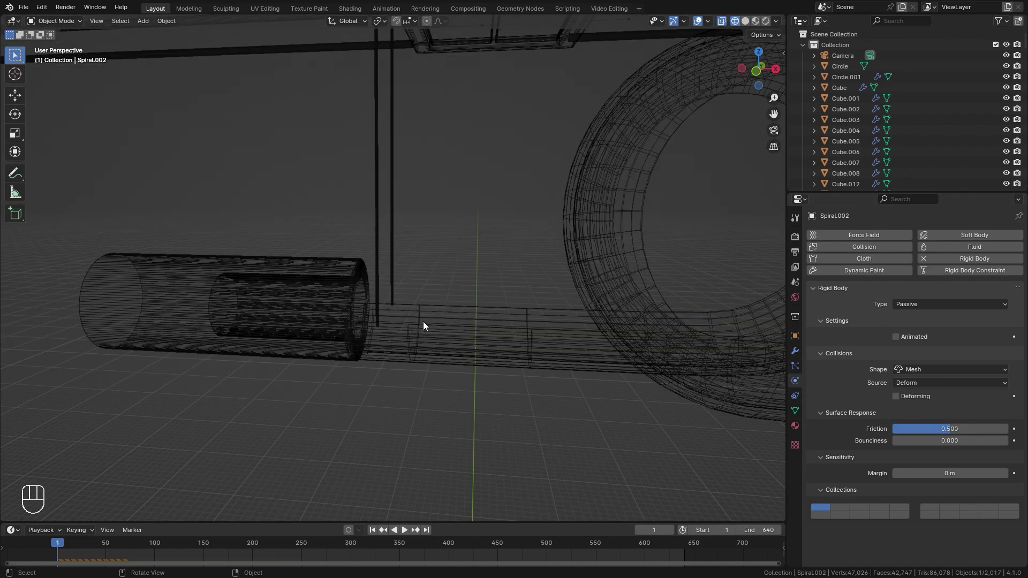
Add a wind force field at the tube's mouth, rotated 90° to blow along the track, strength 1500
key(KP_1)
click(181, 270)
key(shift+s)
key(shift+a)
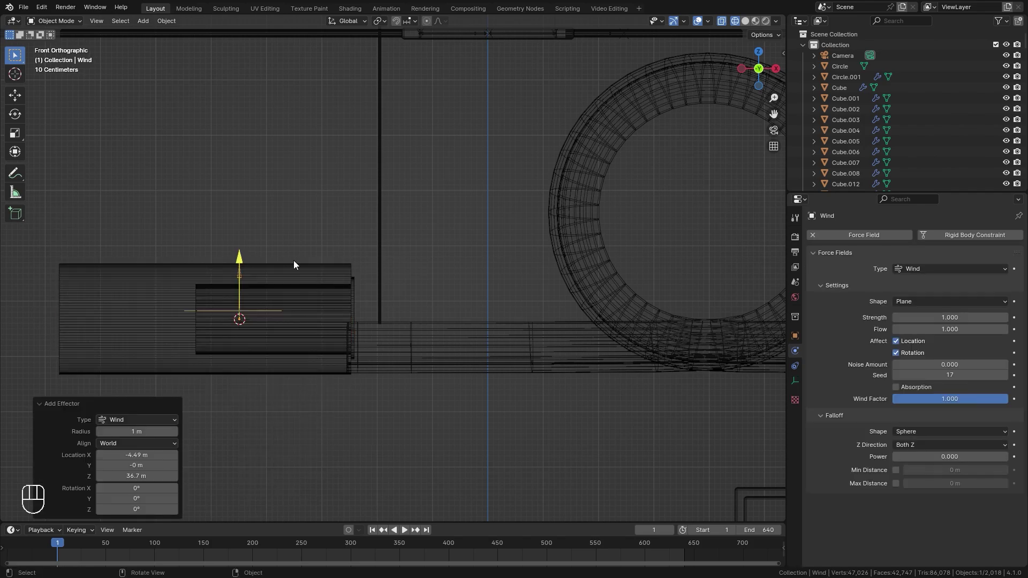
key(r)
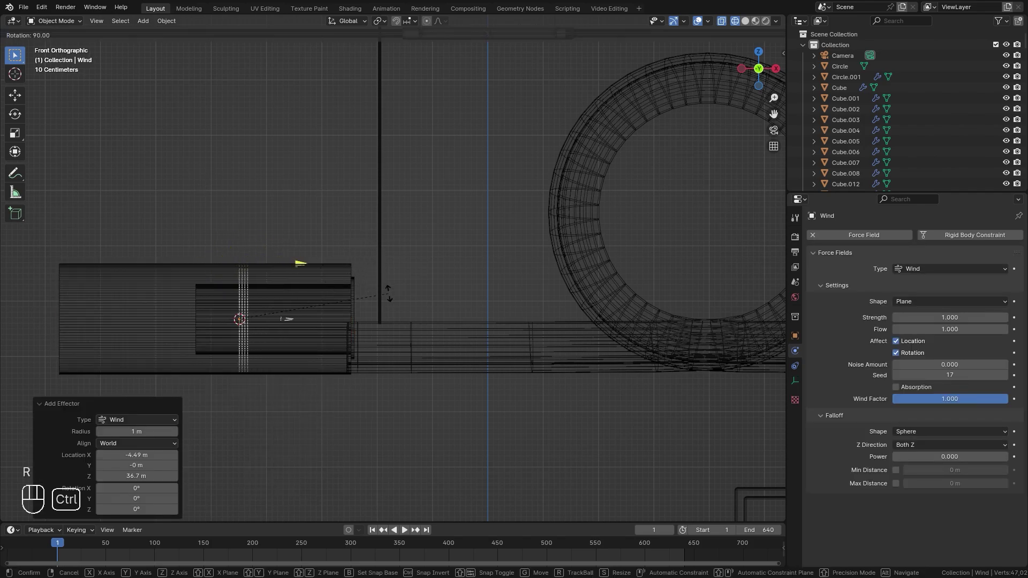
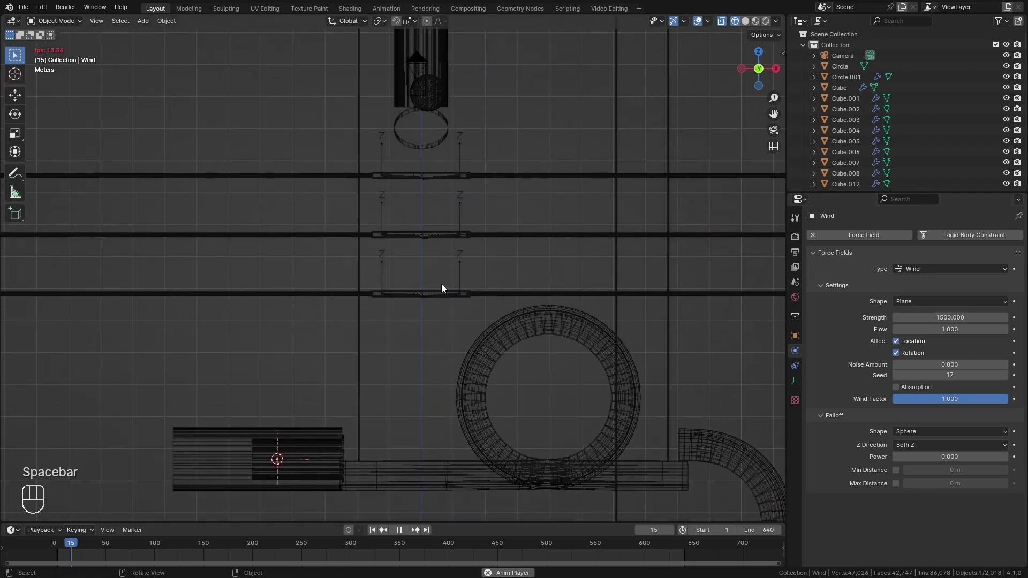
Play the simulation briefly and move in toward the tube's mouth
key(space)
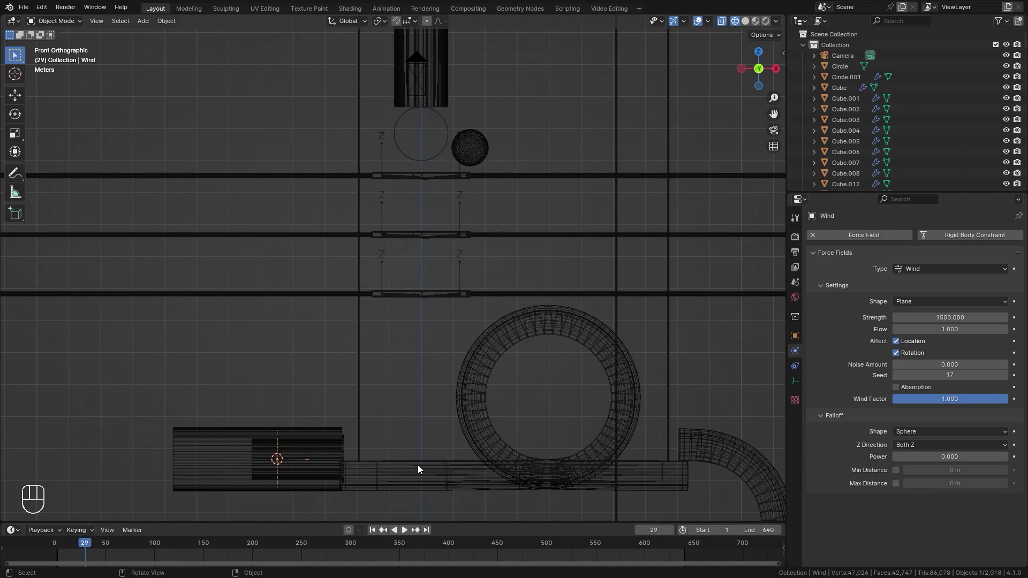
drag(402, 467, 454, 332)
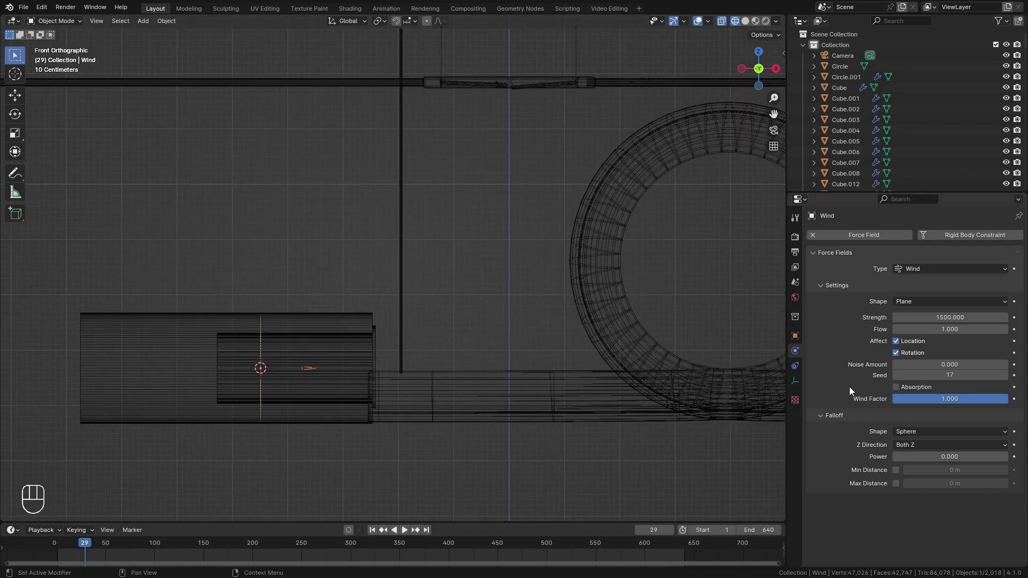
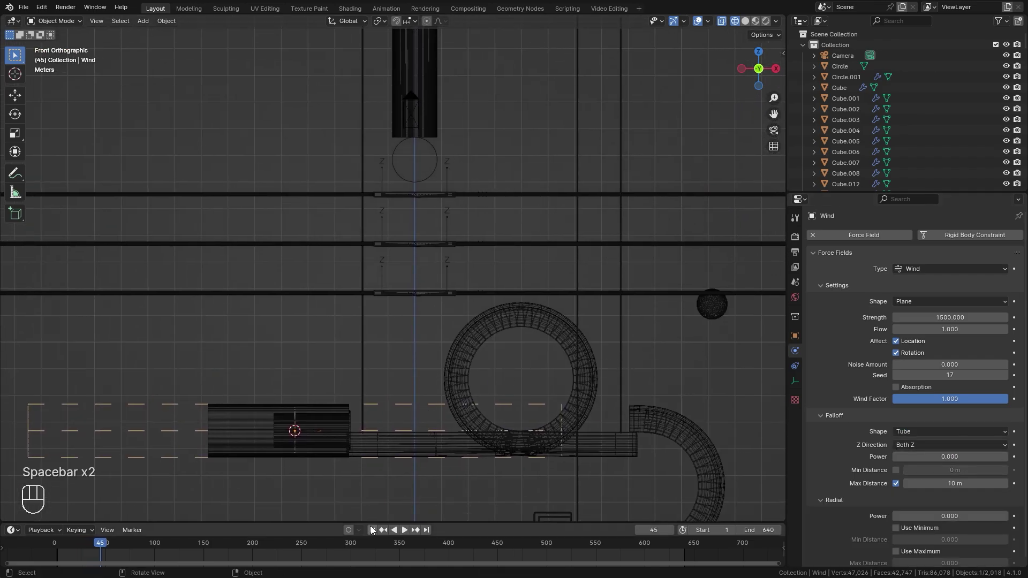
Set the wind falloff to Tube with 10 m max distance and 0.5 radial maximum, then play to test
click(376, 527)
drag(427, 387, 457, 281)
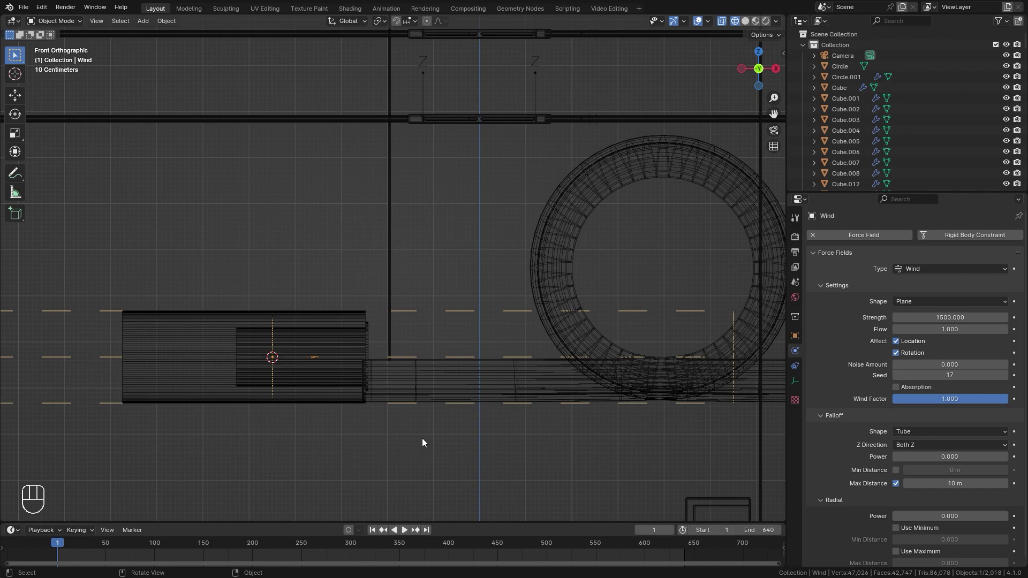
drag(431, 427, 453, 347)
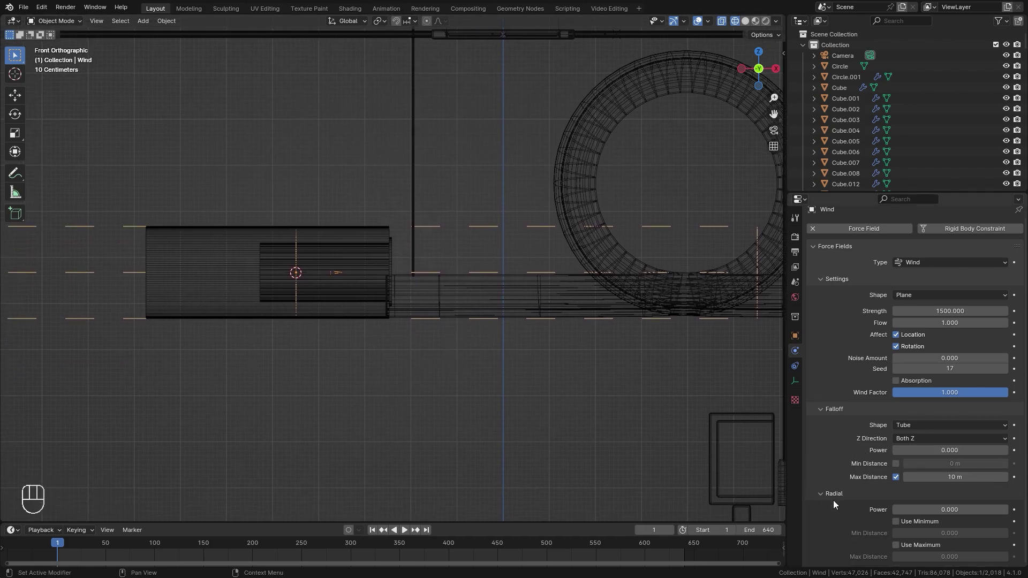
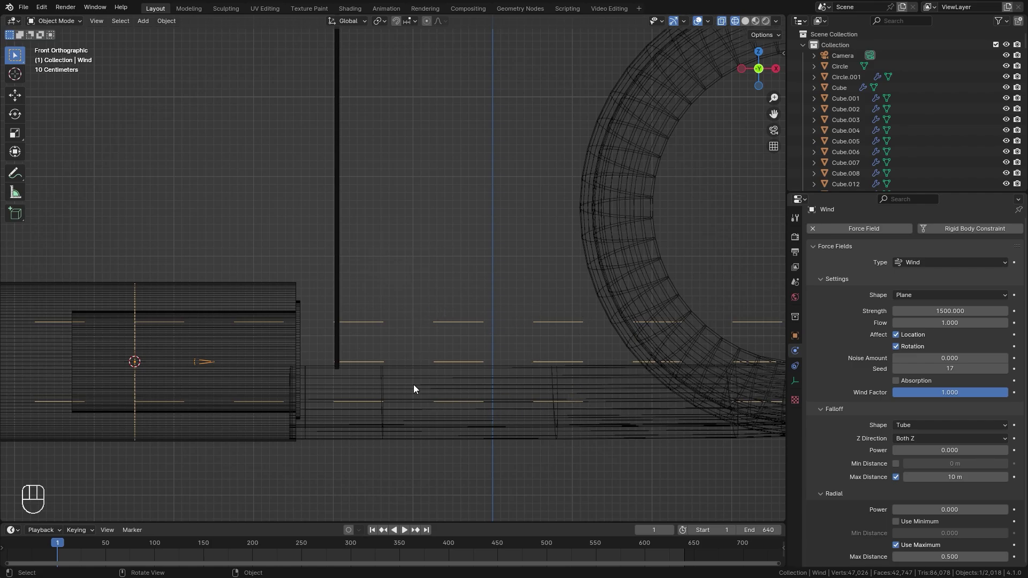
key(space)
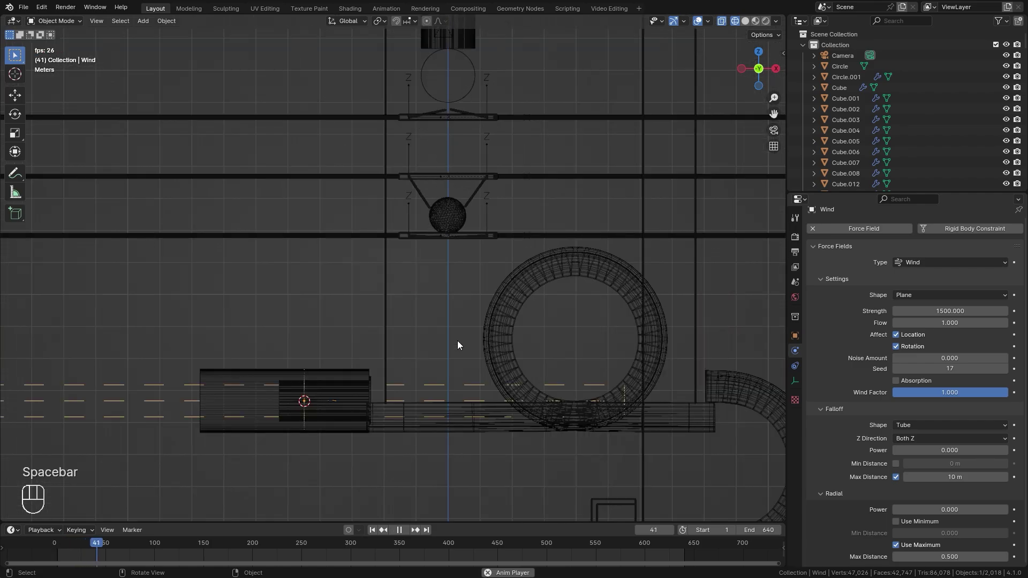
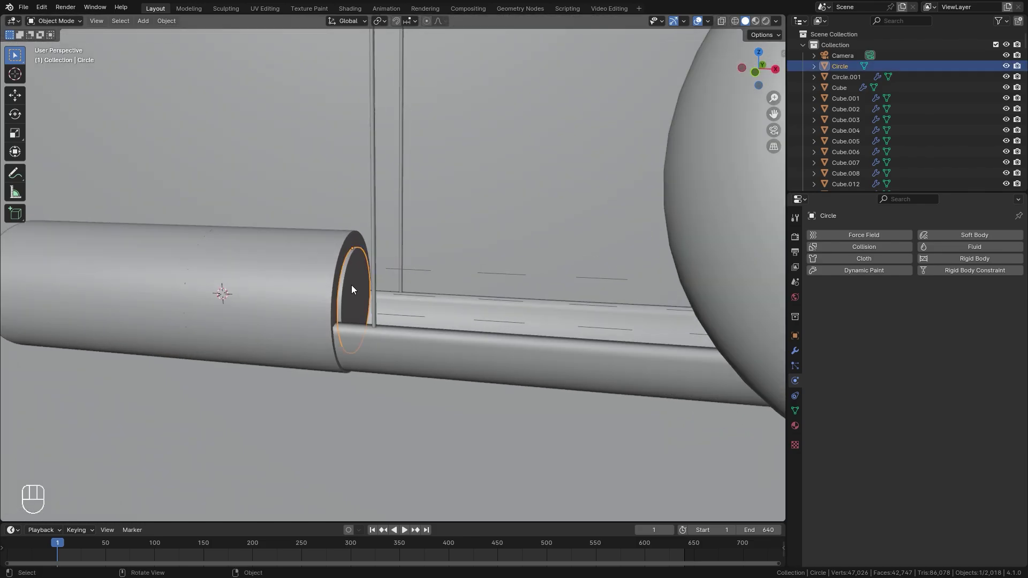
Give the ring at the tube's opening collision physics and view the scene in wireframe
drag(391, 284, 394, 288)
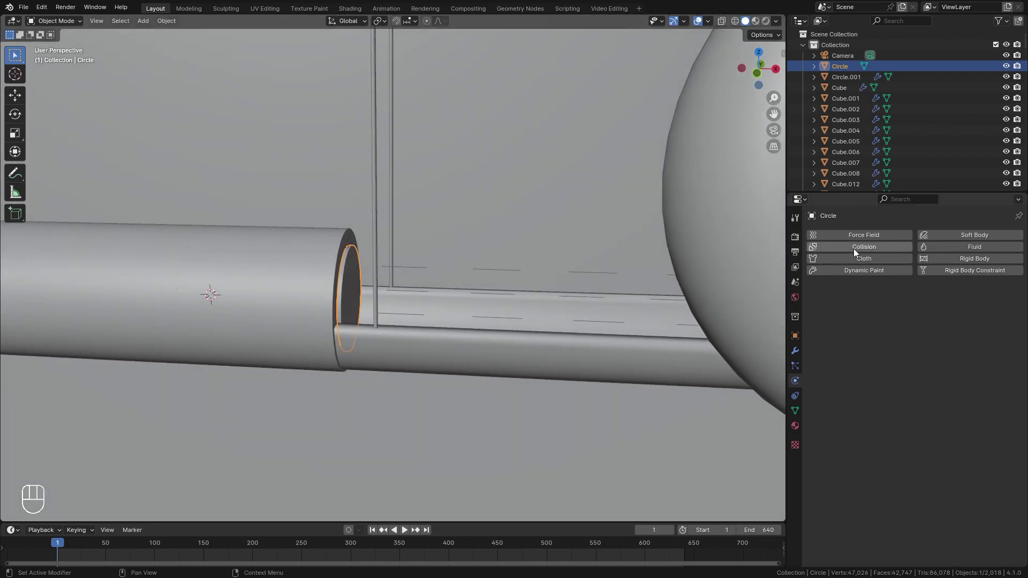
drag(857, 250, 883, 238)
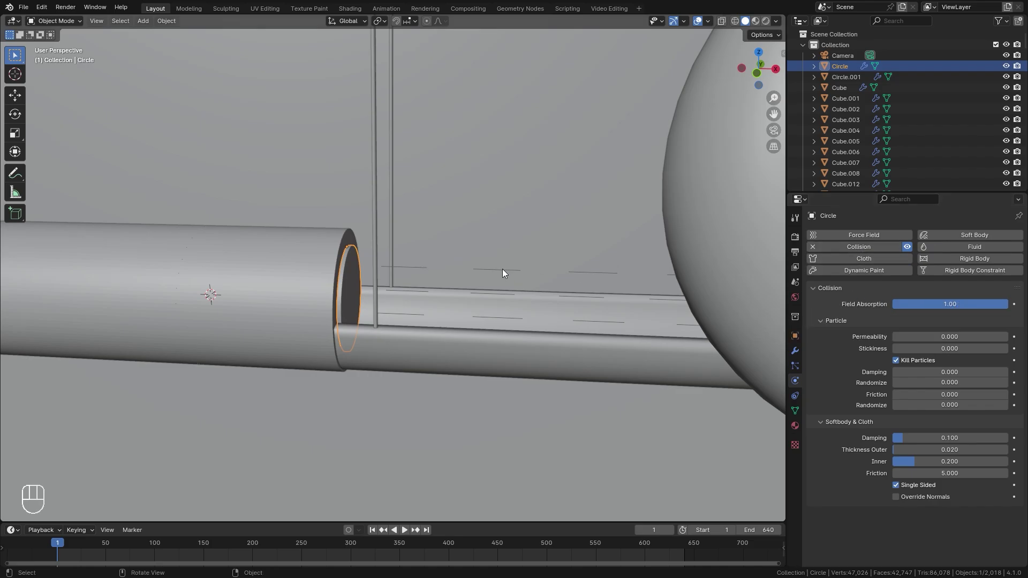
key(z)
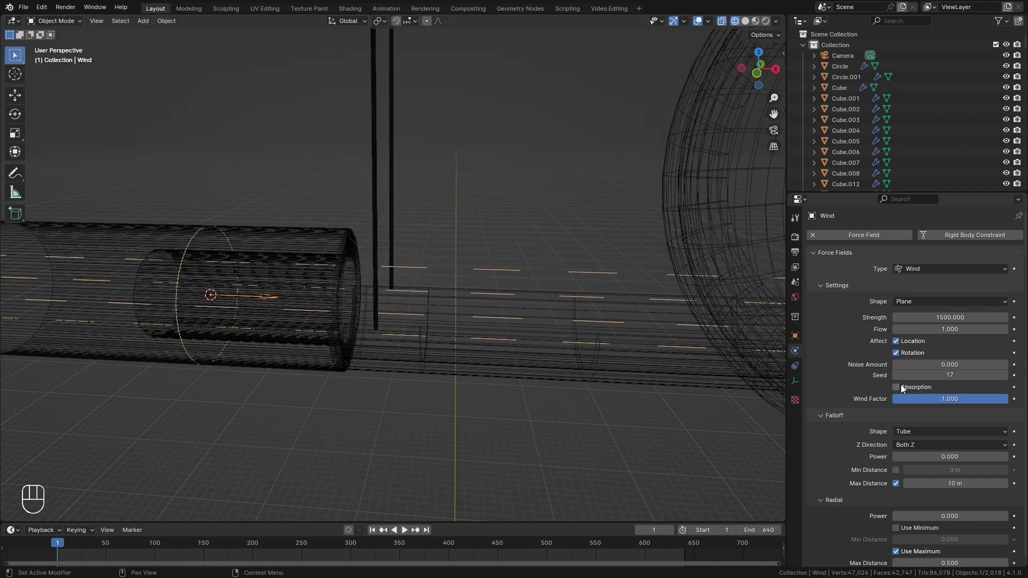
Let collision objects absorb the wind at 1.00, then select the ring at the tube's opening
click(903, 392)
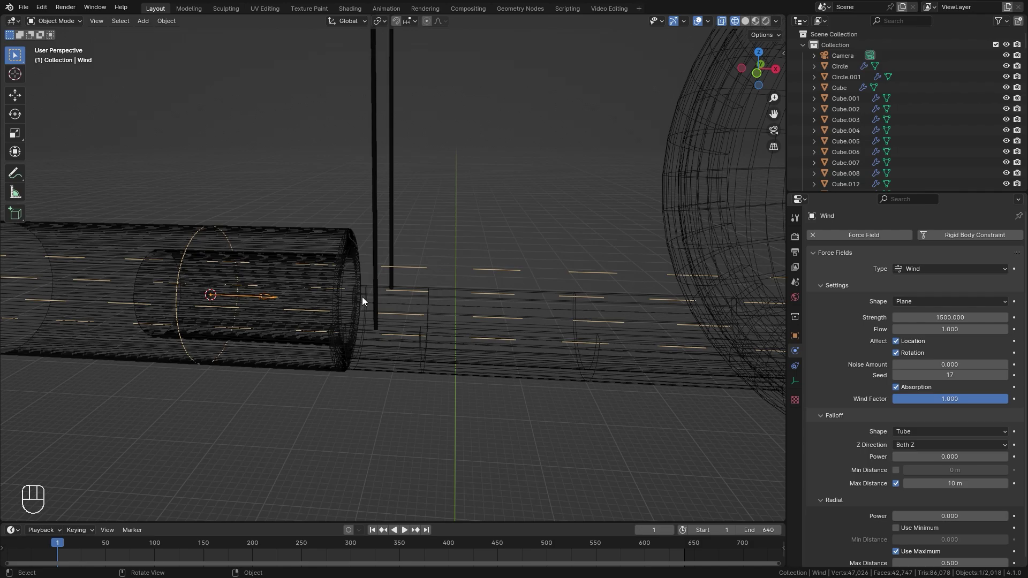
click(956, 403)
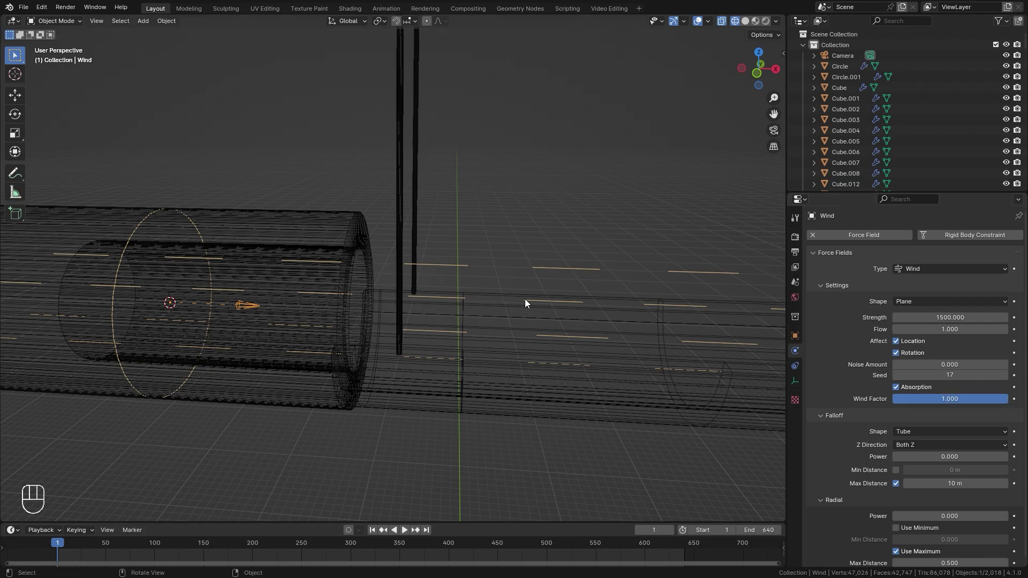
key(z)
key(space)
click(420, 312)
drag(447, 275, 428, 318)
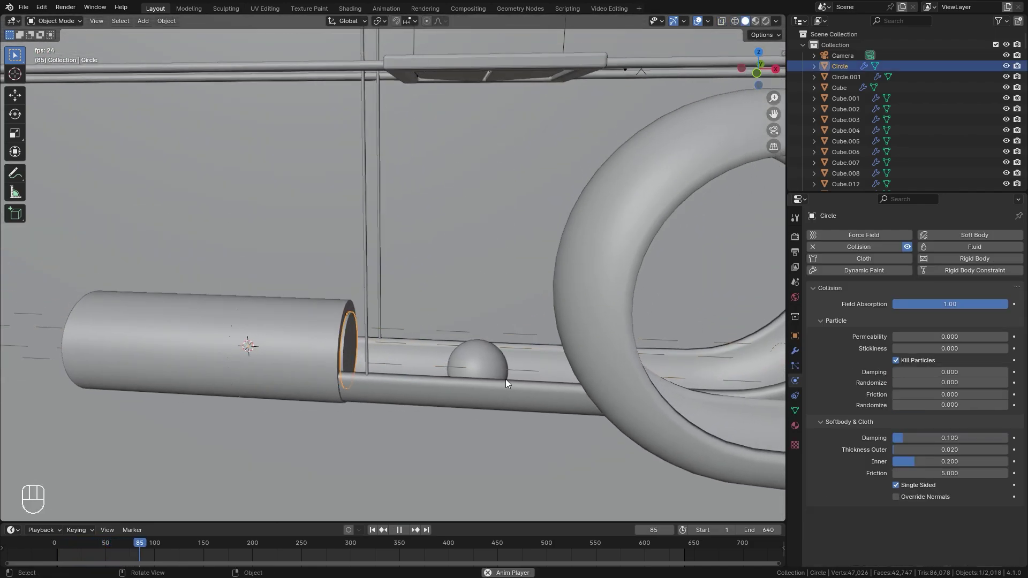
Tilt the ring over the opening and play the simulation to check the ball's entry
key(r)
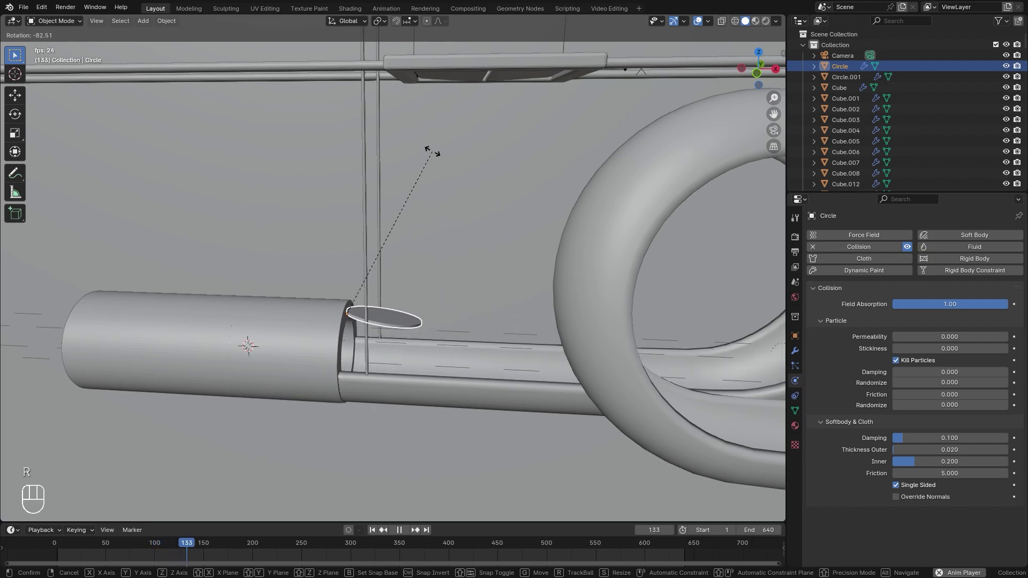
drag(518, 373, 563, 376)
drag(562, 376, 487, 361)
key(space)
drag(256, 543, 97, 532)
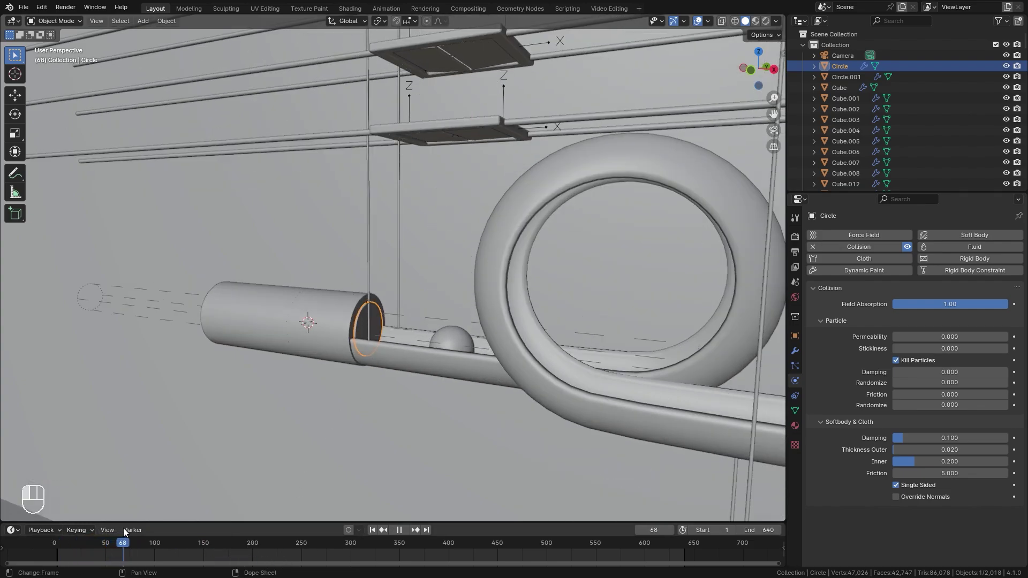
click(130, 531)
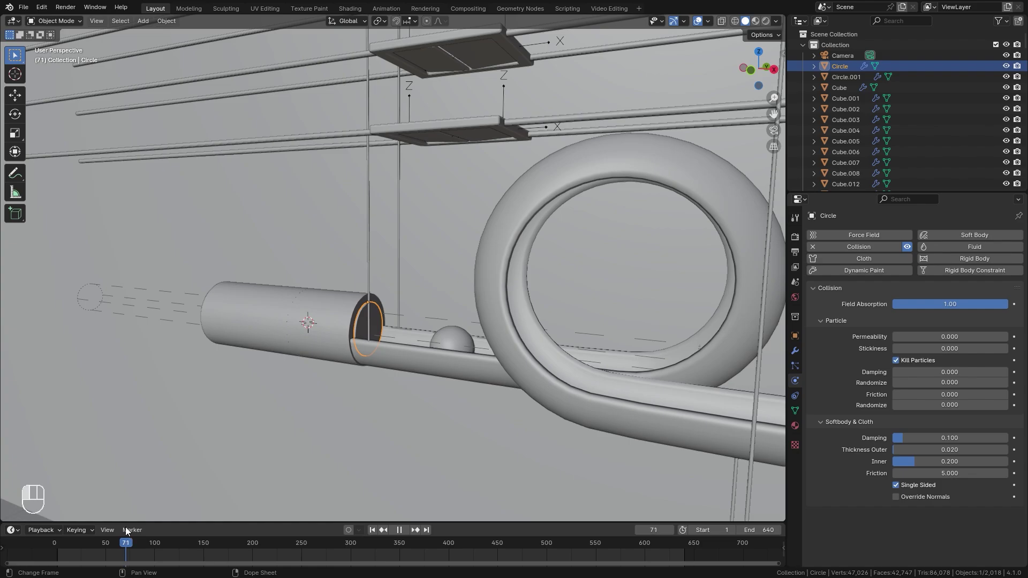
key(k)
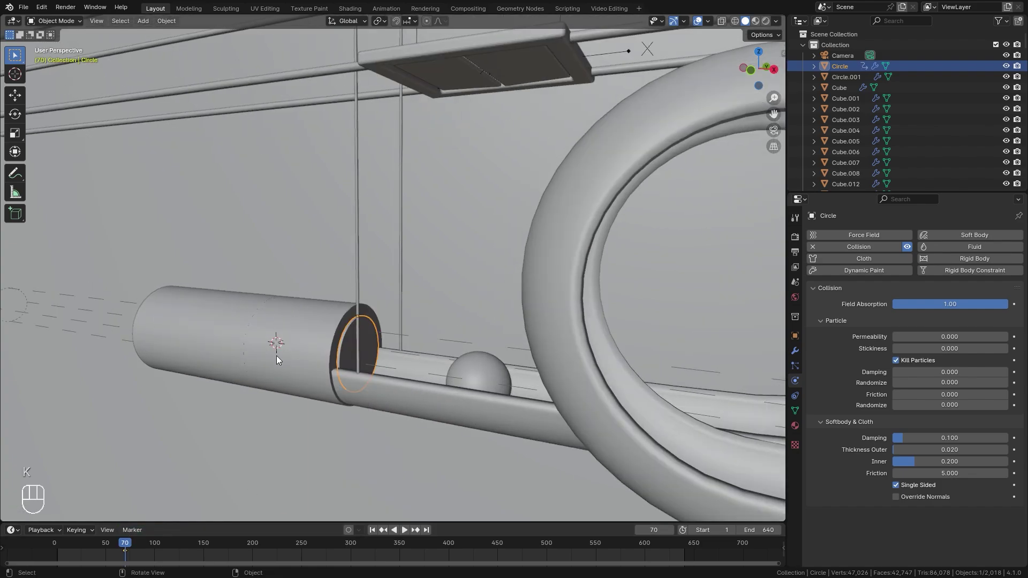
click(131, 545)
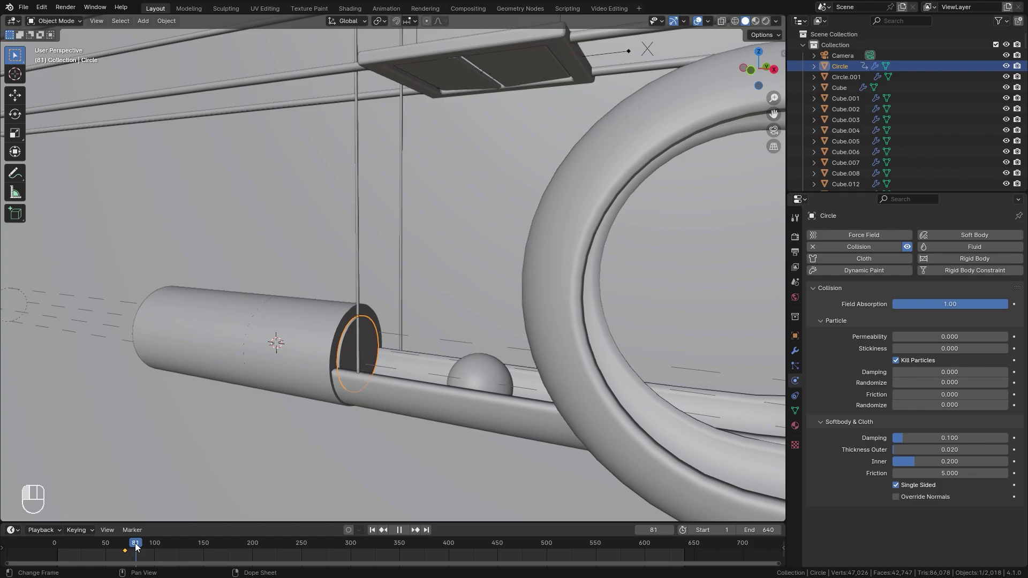
Rotate the collision circle -90° on global Y so it lies flat over the tube opening
key(r)
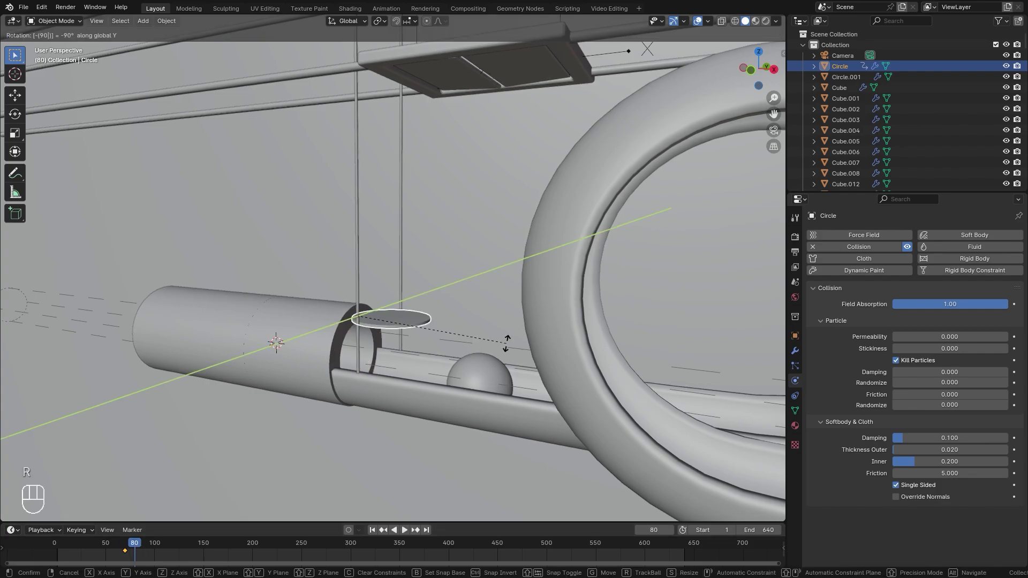
key(k)
middle_click(438, 352)
drag(450, 350, 492, 347)
drag(460, 352, 455, 299)
middle_click(379, 234)
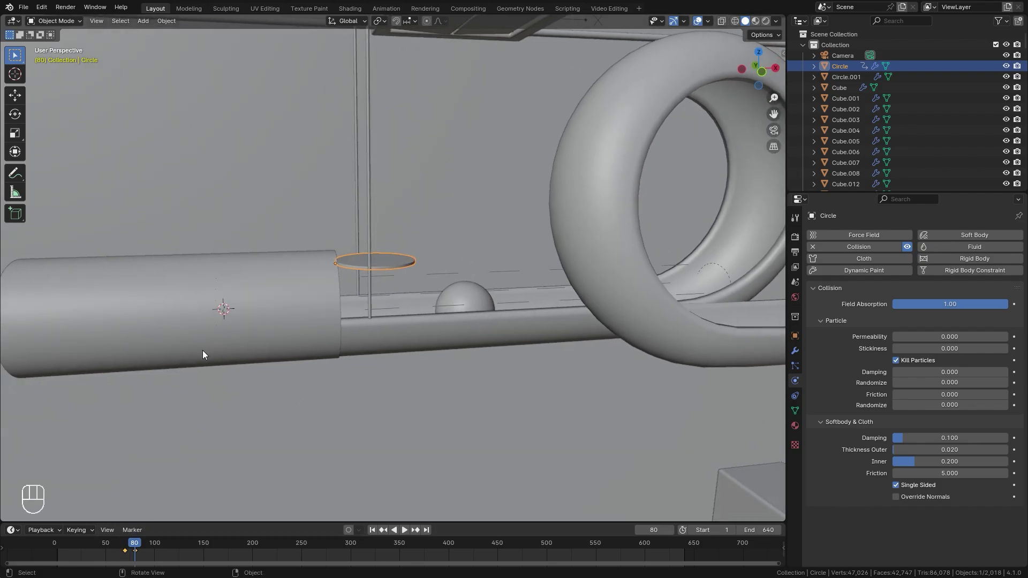
drag(638, 255, 406, 218)
Check the spiral track pieces' rigid-body friction (zero on the loop) and save the project
drag(367, 261, 258, 289)
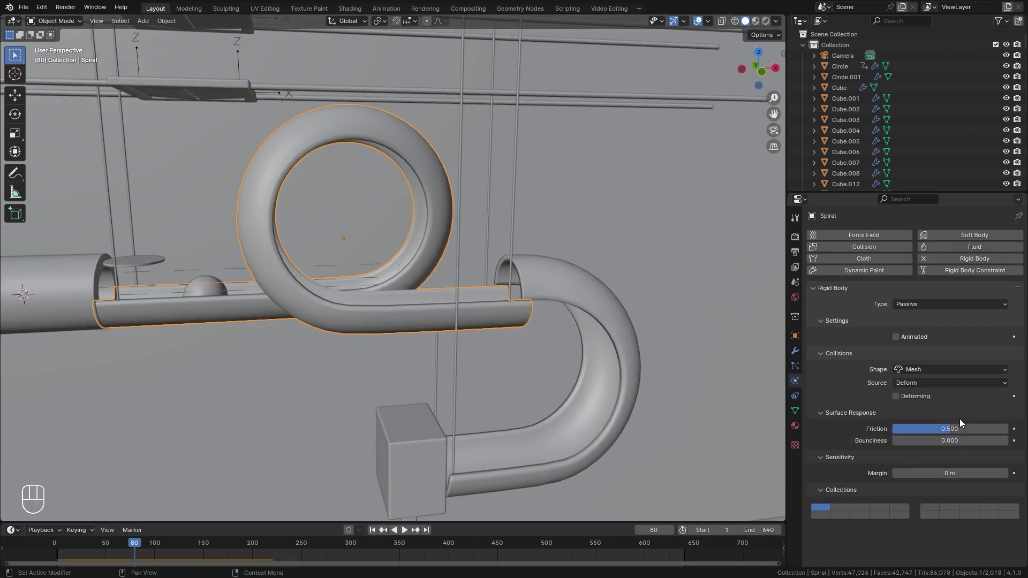
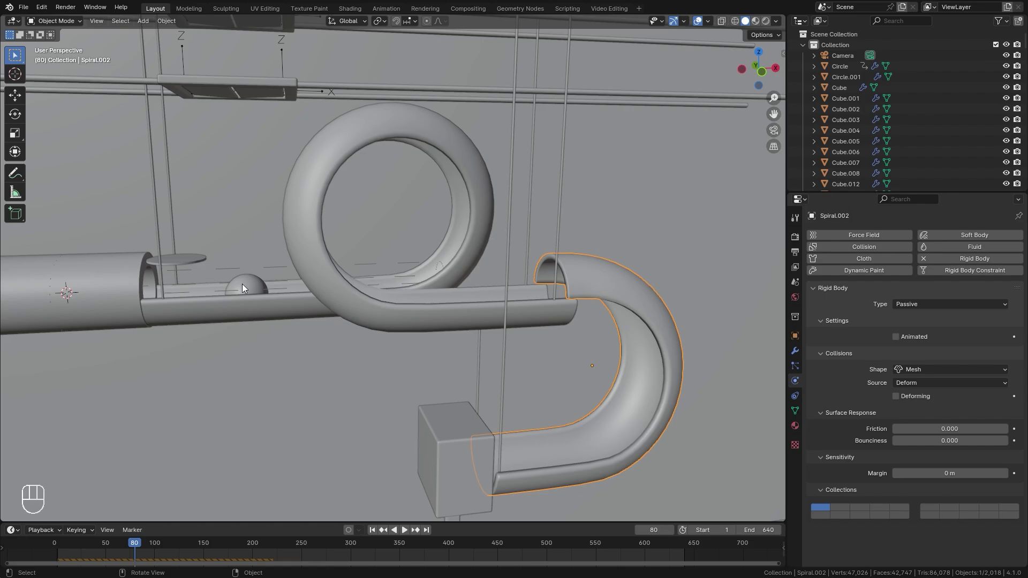
key(ctrl+shift+s)
middle_click(462, 389)
Make the hanging lever block an active rigid body with mesh collision shape
click(407, 227)
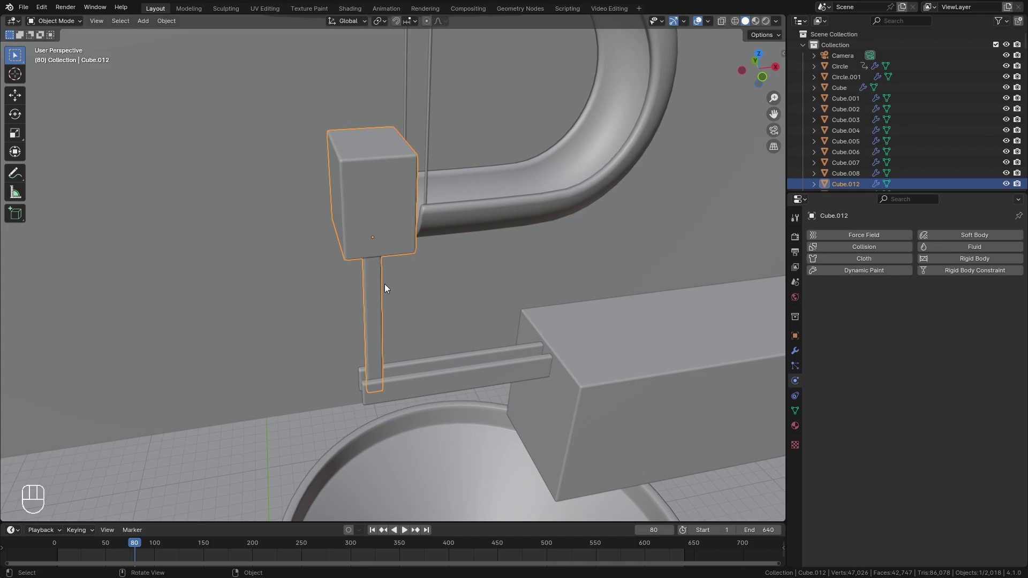
drag(376, 381, 375, 310)
drag(378, 317, 374, 289)
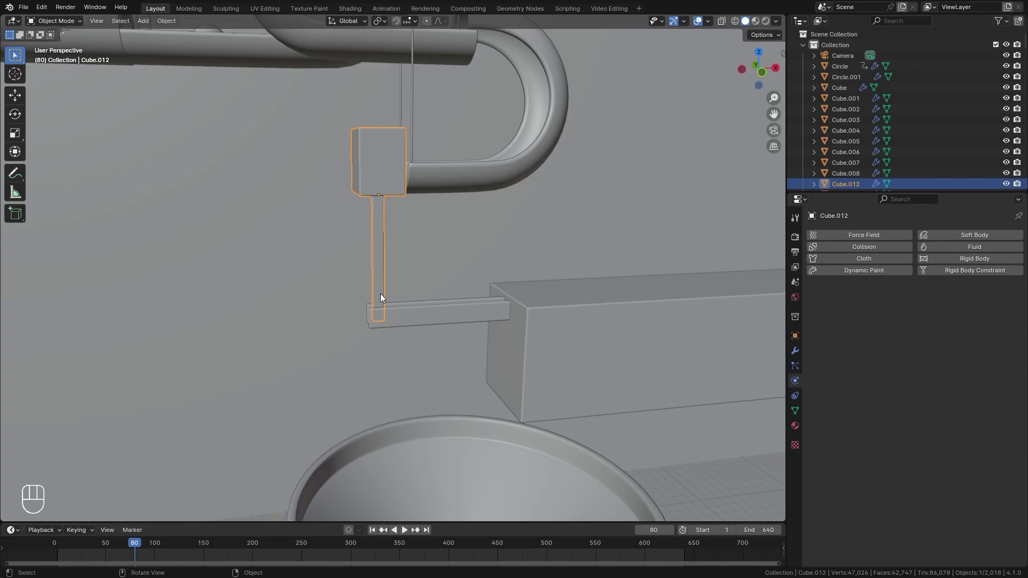
middle_click(410, 244)
drag(426, 206, 432, 280)
click(975, 262)
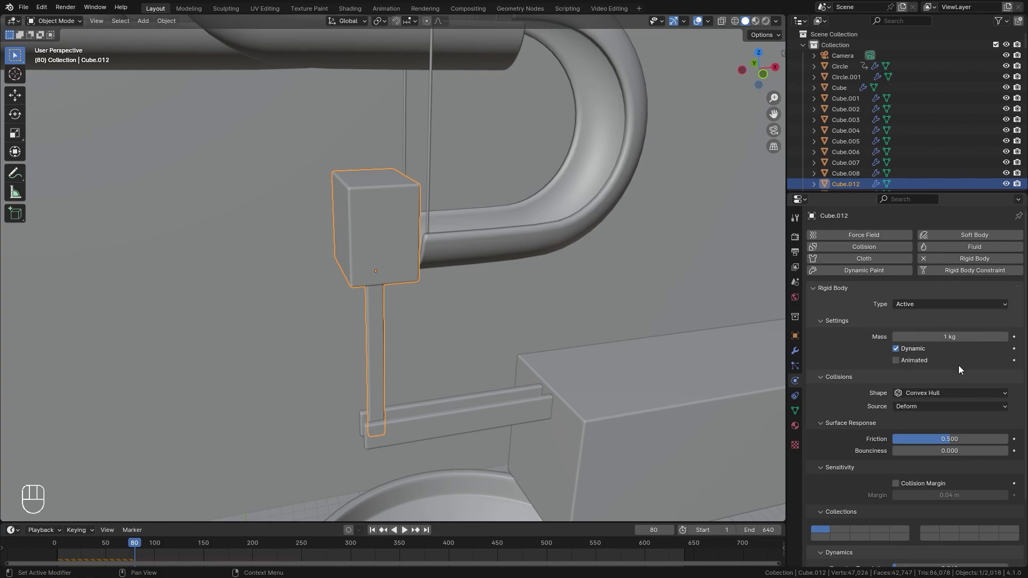
drag(946, 397, 920, 479)
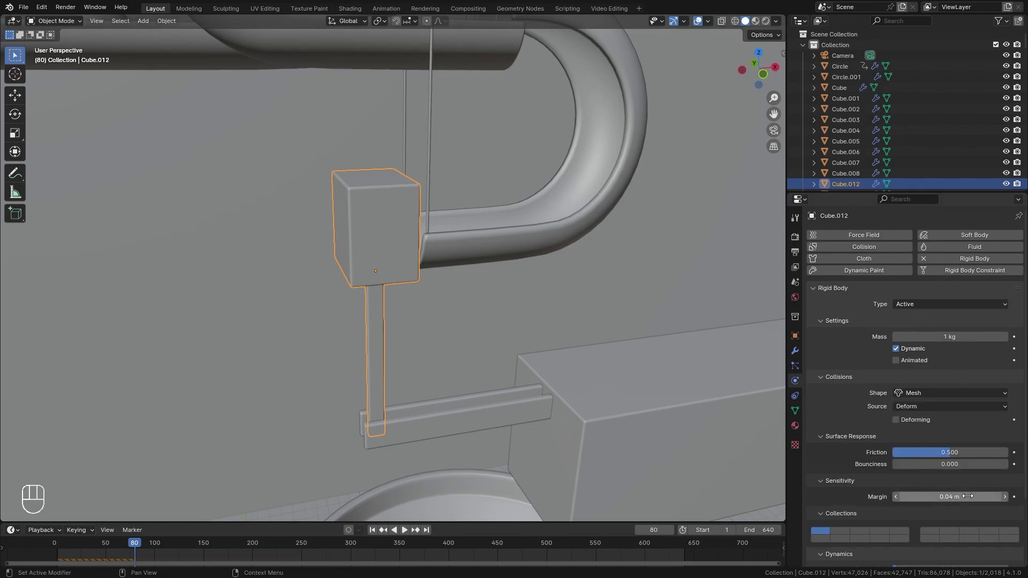
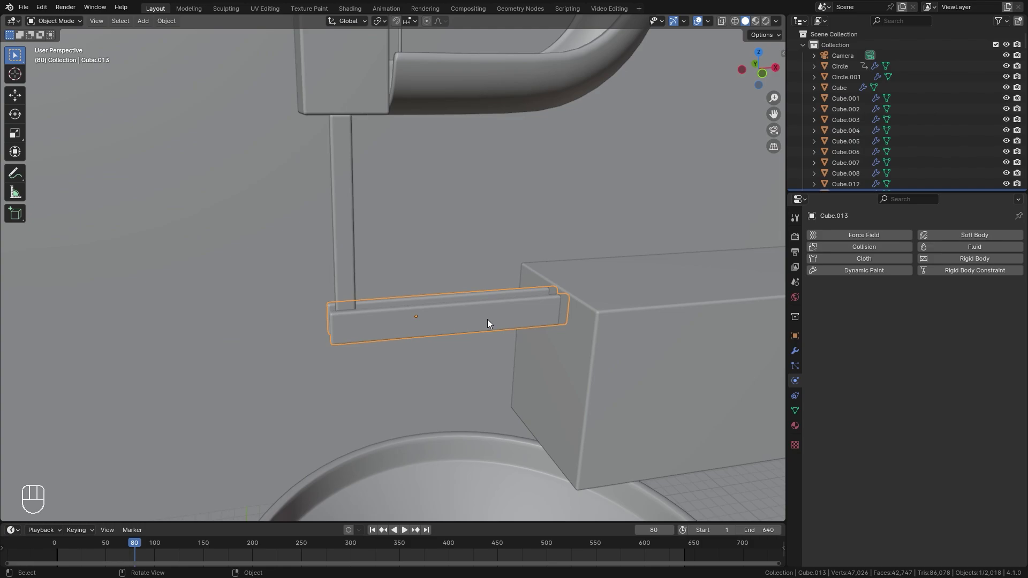
Make the long beam and the rail base passive rigid bodies, then select the rail with the lever
drag(981, 260, 911, 332)
click(630, 320)
drag(998, 260, 986, 280)
drag(922, 304, 912, 334)
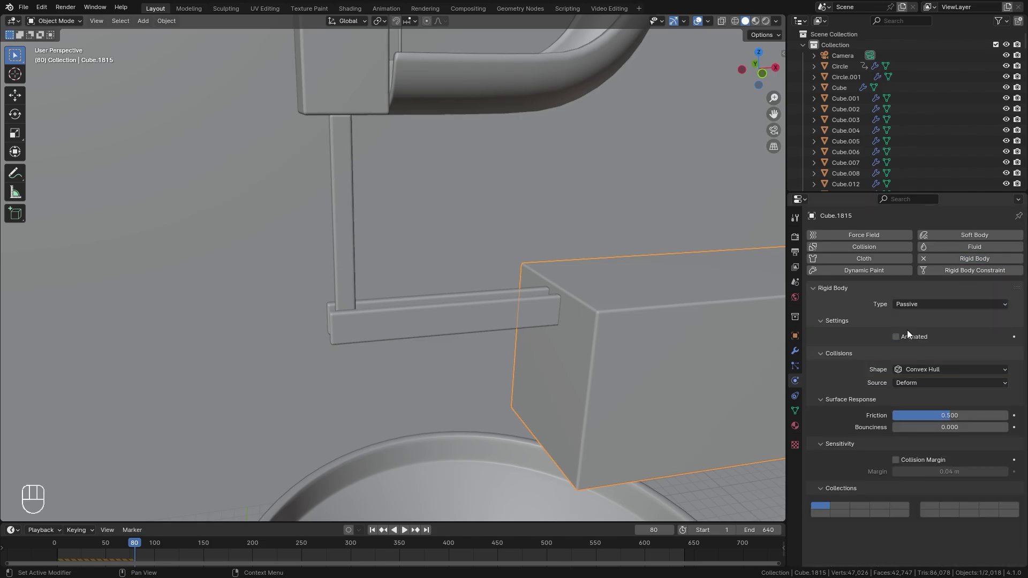
drag(442, 339, 473, 336)
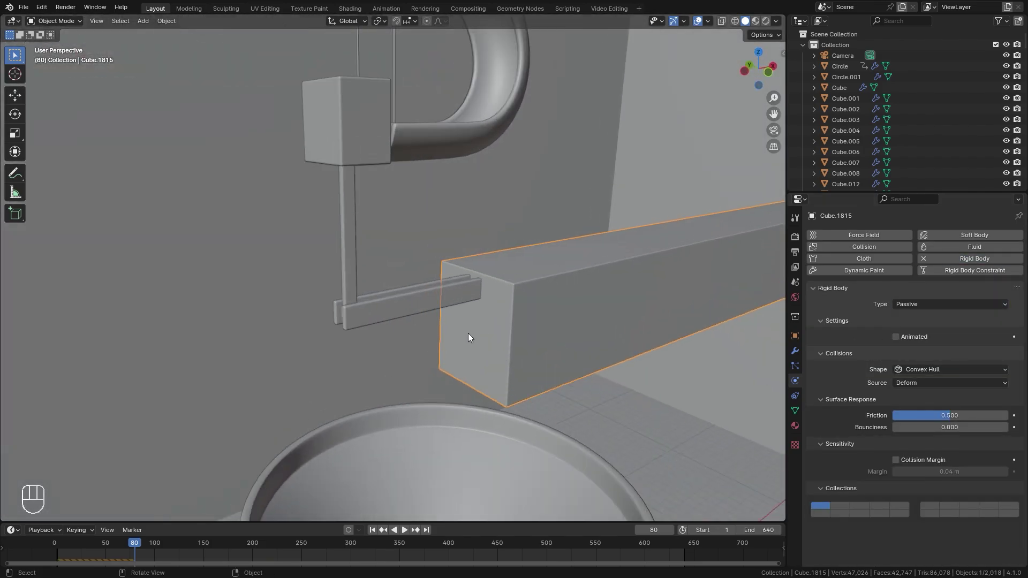
drag(460, 301, 536, 346)
click(433, 278)
click(477, 376)
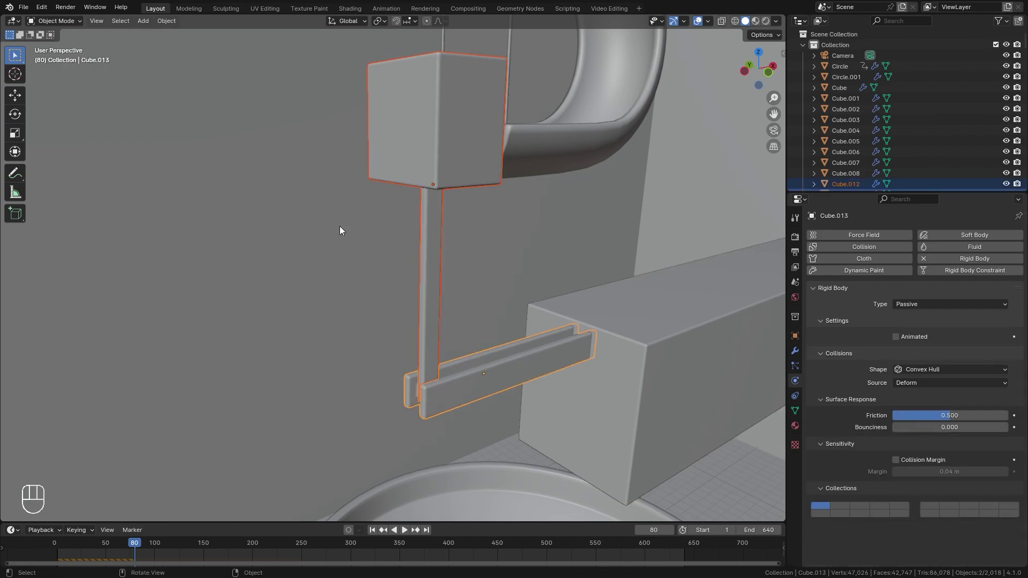
Connect the lever and rail with a rigid-body constraint and move its empty to the rod's base
drag(168, 21, 309, 401)
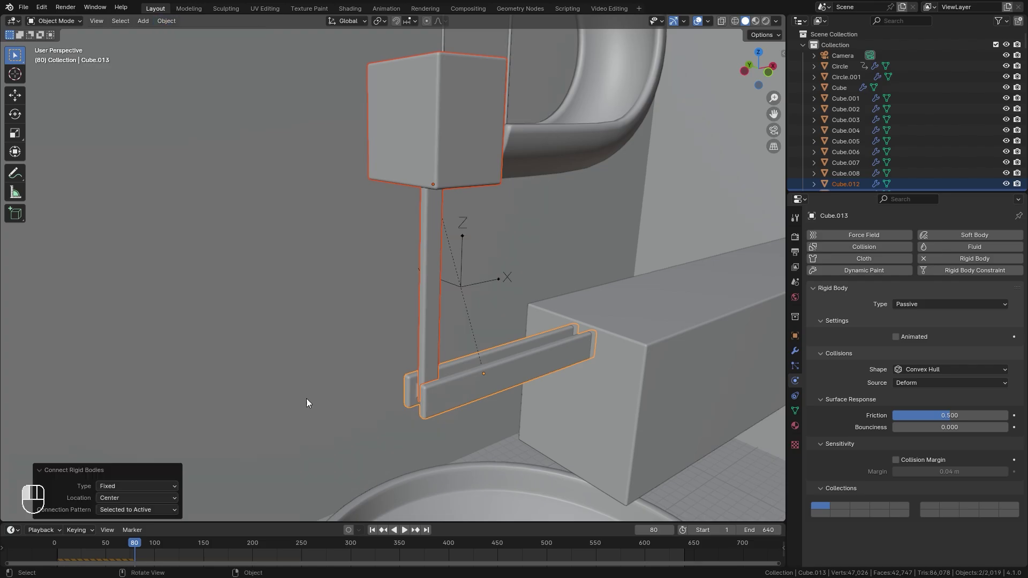
drag(546, 321, 481, 327)
drag(484, 326, 464, 180)
key(g)
key(g)
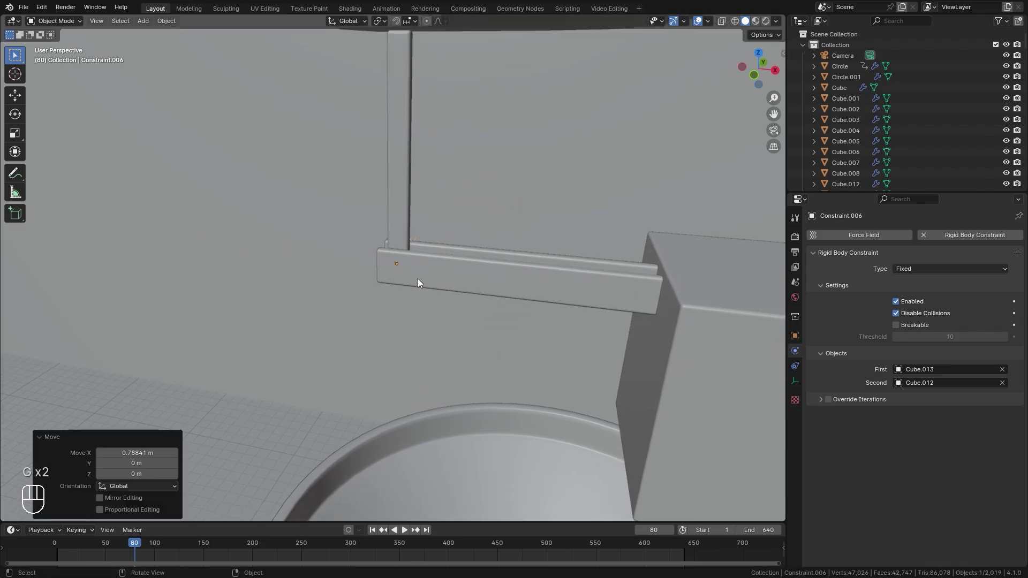
key(KP_1)
key(z)
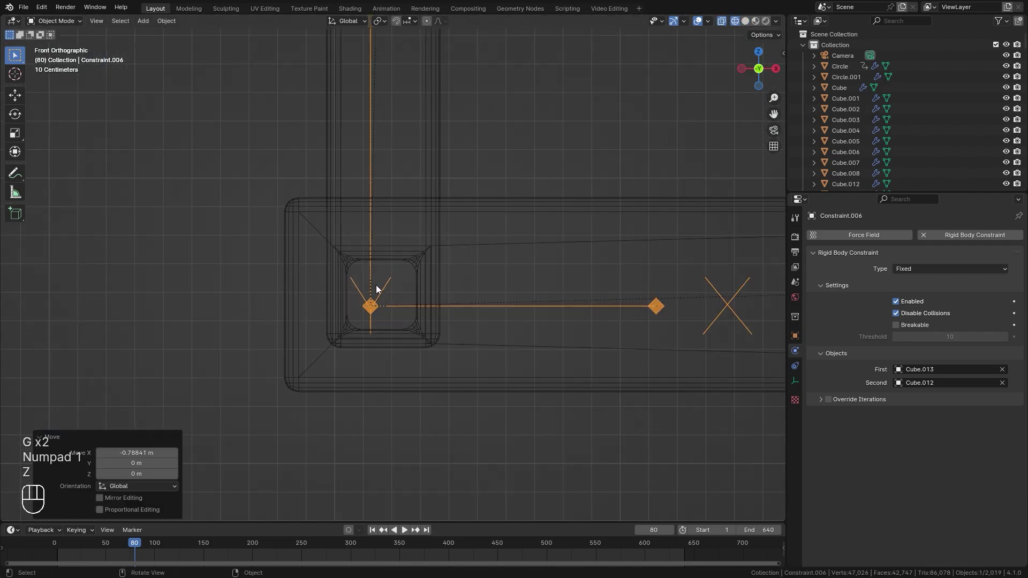
key(g)
Make the constraint a Hinge turned 90° about X and save the project
click(401, 278)
drag(457, 262, 504, 299)
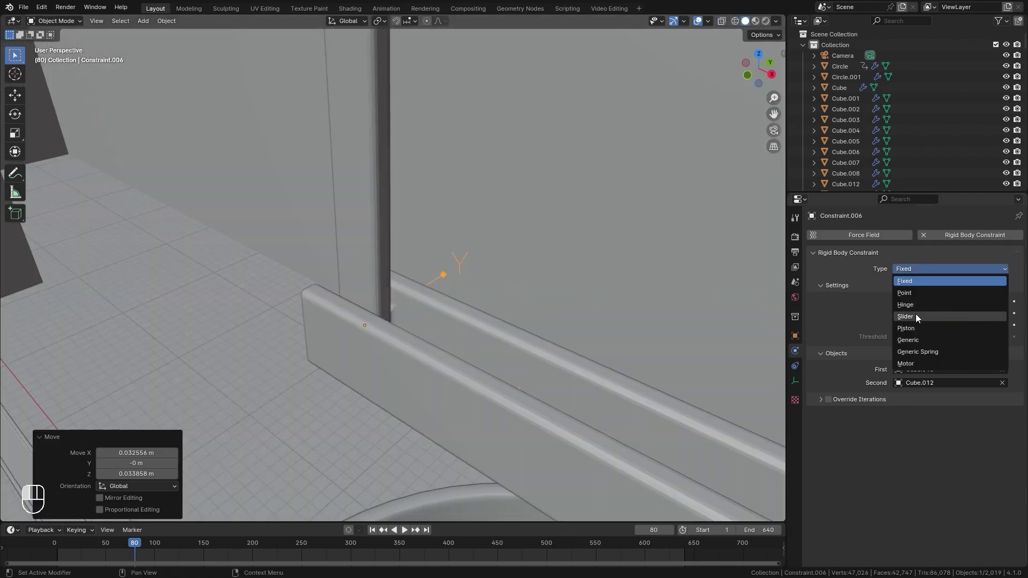
key(z)
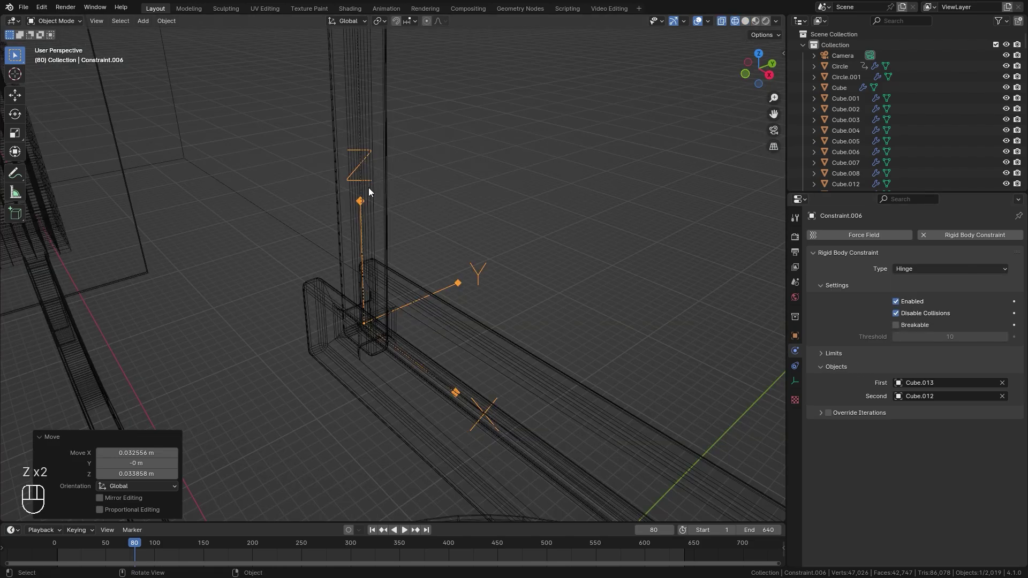
drag(404, 272, 374, 265)
drag(374, 265, 362, 246)
drag(362, 247, 360, 219)
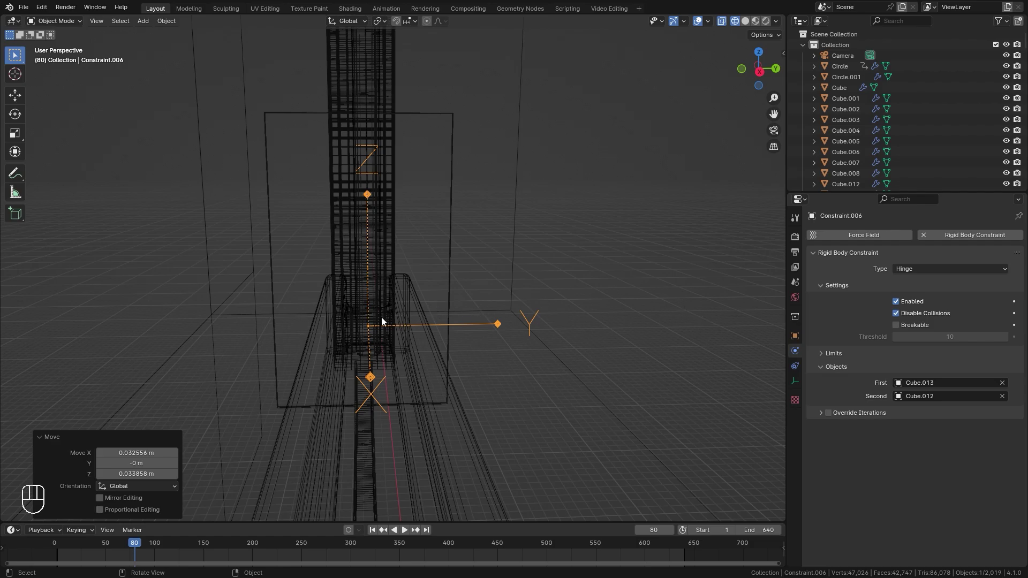
key(r)
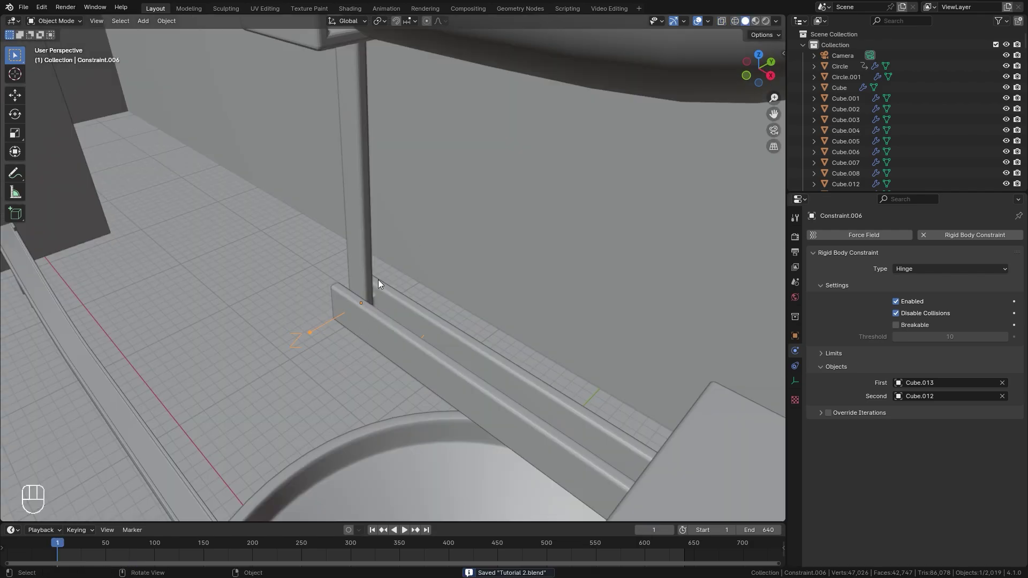
drag(320, 323, 348, 316)
drag(361, 303, 371, 364)
Enable Deactivation with Start Deactivated on the lever so it rests until struck
middle_click(372, 180)
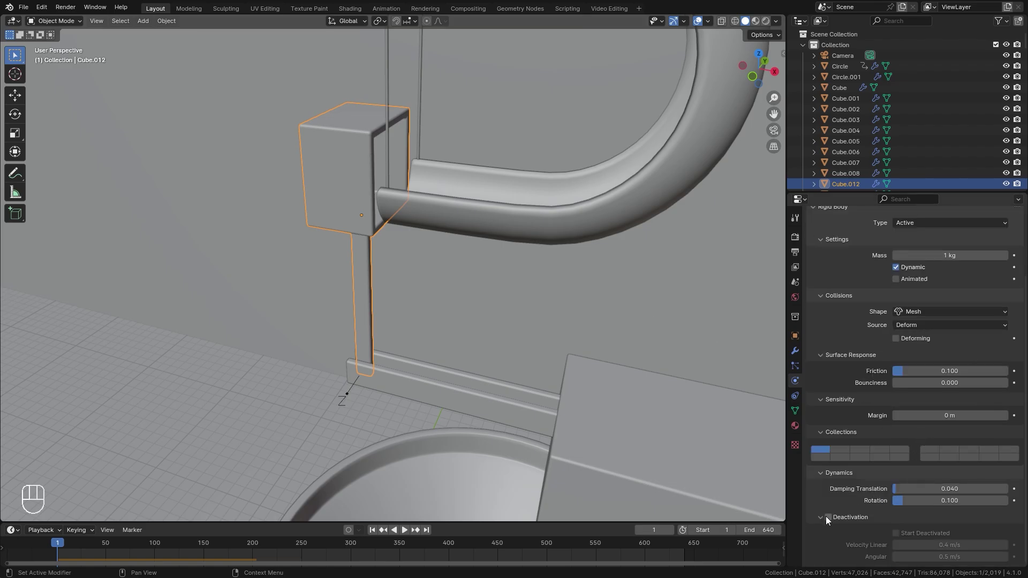
click(833, 522)
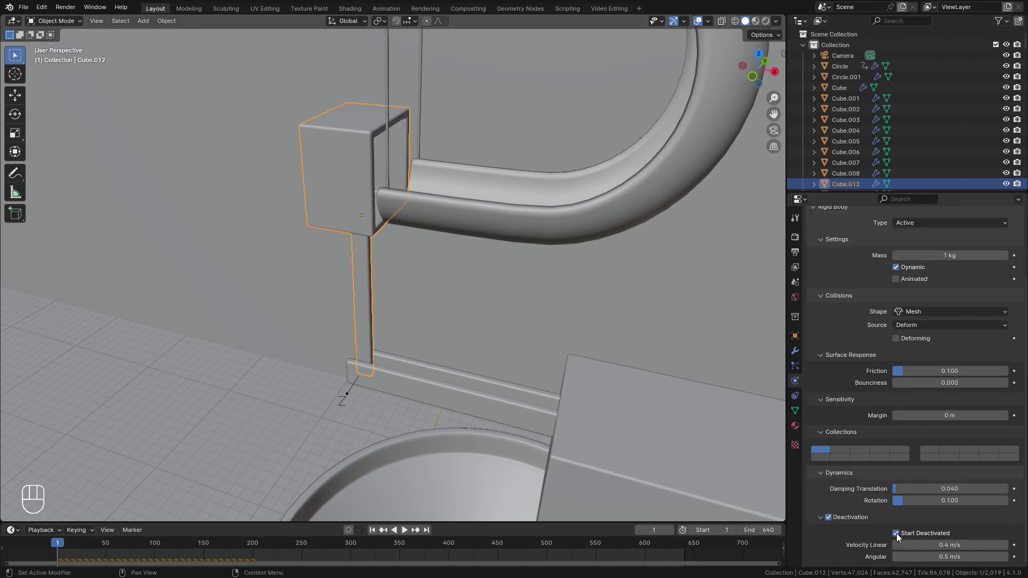
drag(454, 262, 480, 265)
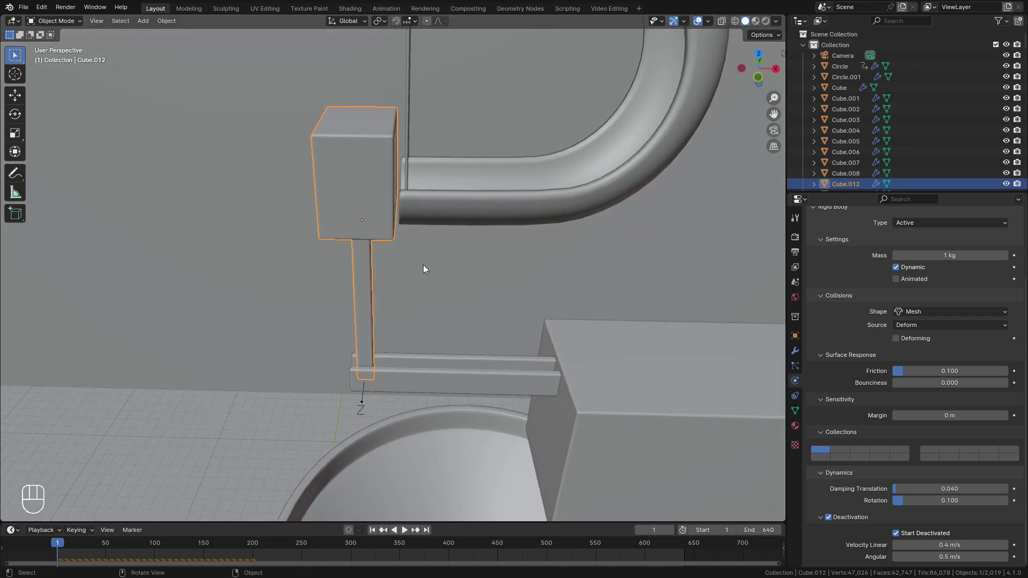
drag(477, 272, 495, 257)
drag(458, 244, 475, 248)
drag(375, 535, 375, 495)
Play the simulation to watch the ball knock the lever into the funnel, then rewind to frame 1
key(space)
middle_click(436, 291)
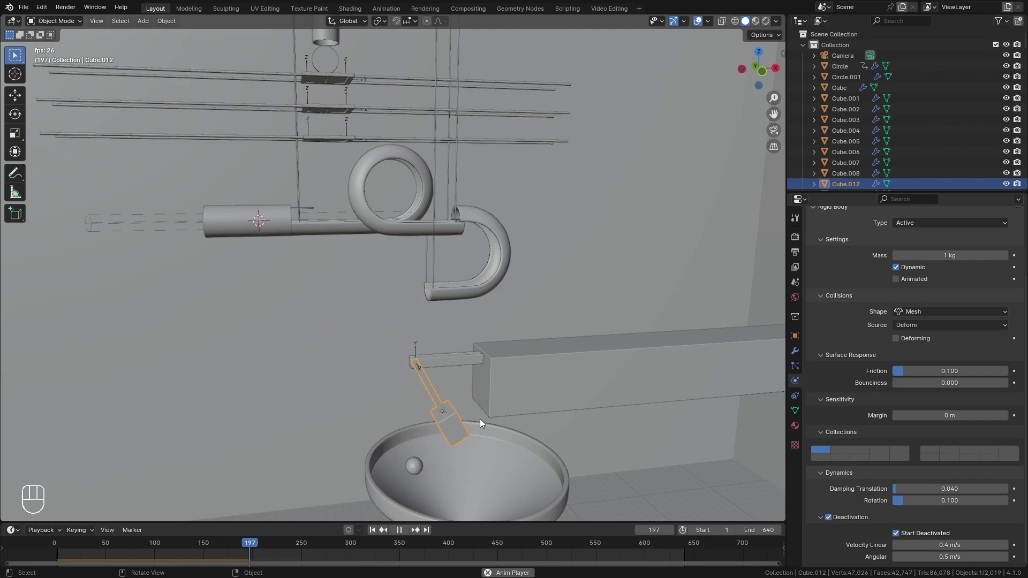
drag(457, 472, 423, 248)
key(shift+space)
key(shift+space)
drag(422, 316, 420, 414)
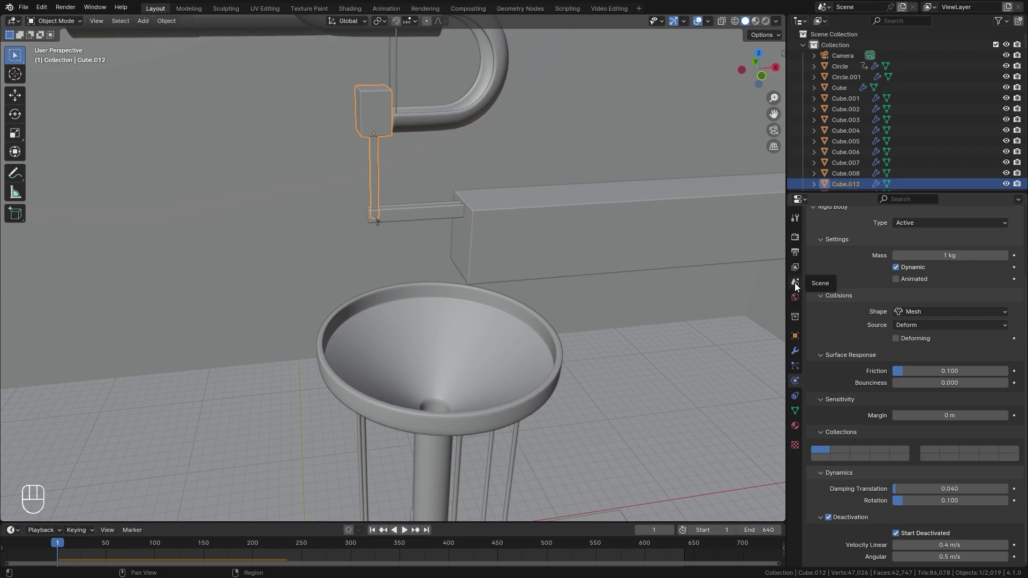
Set the Rigid Body World to speed 1.3, 20 substeps and solver iterations, cache end 650
click(799, 286)
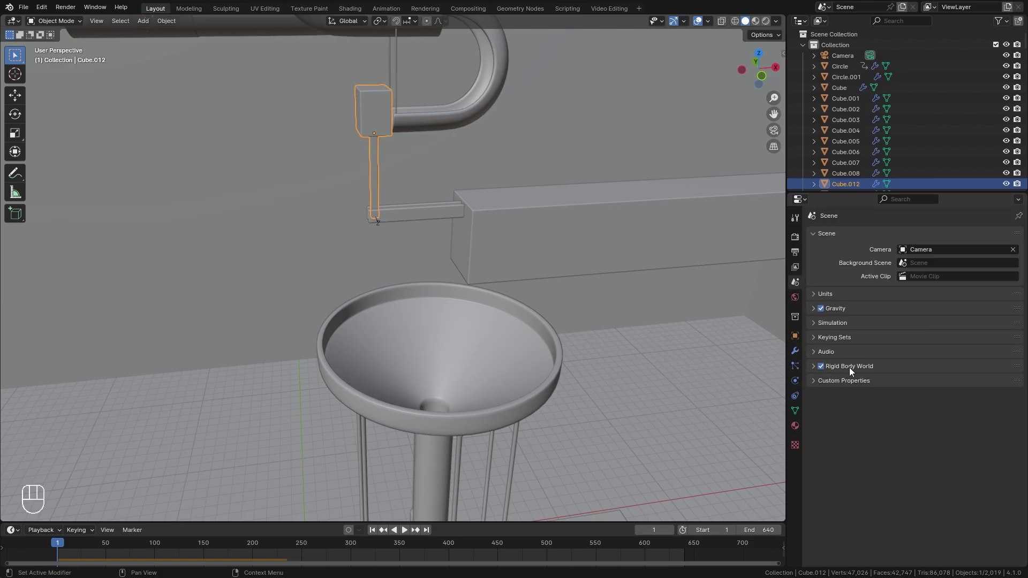
click(853, 372)
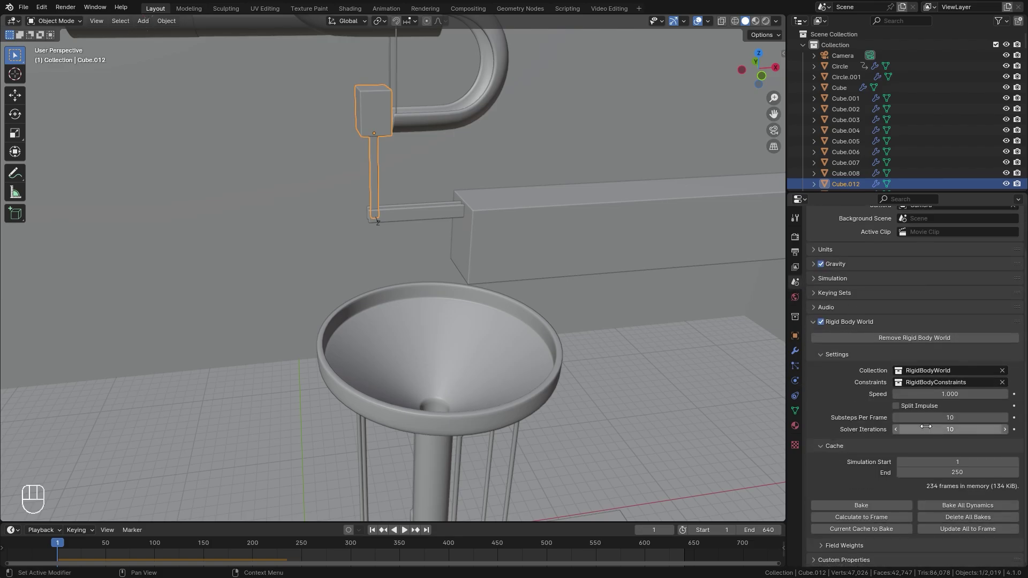
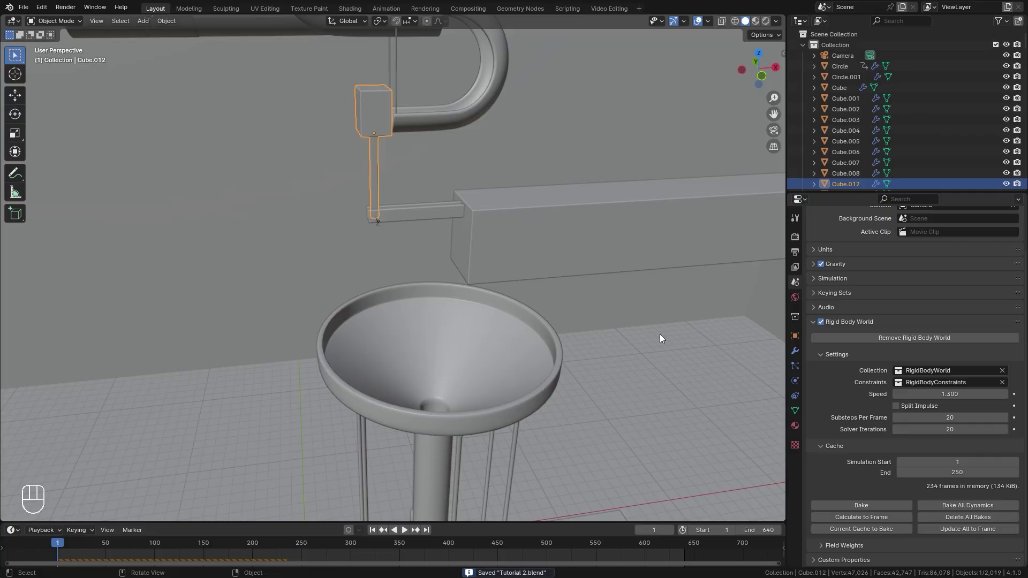
drag(451, 230, 469, 333)
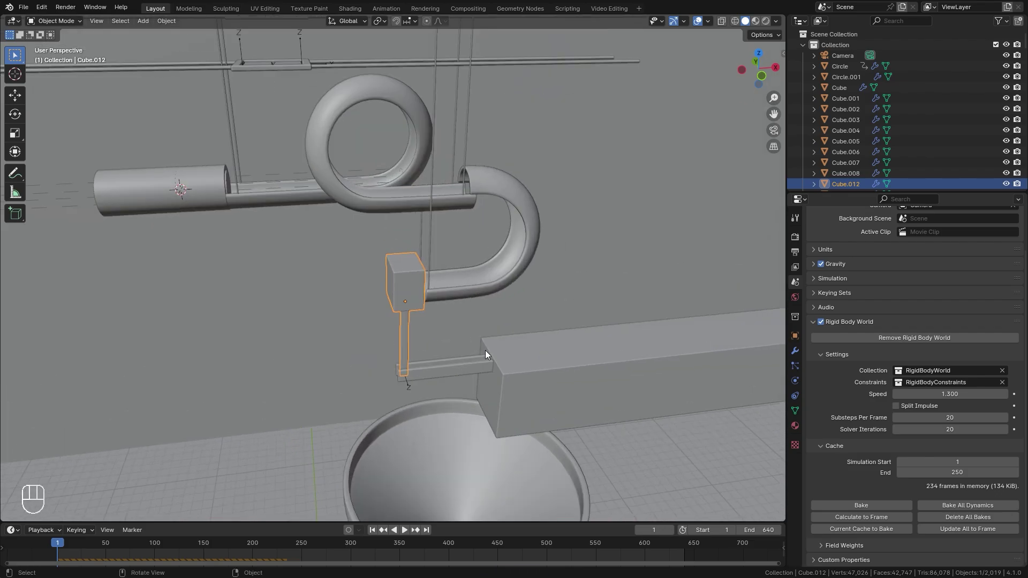
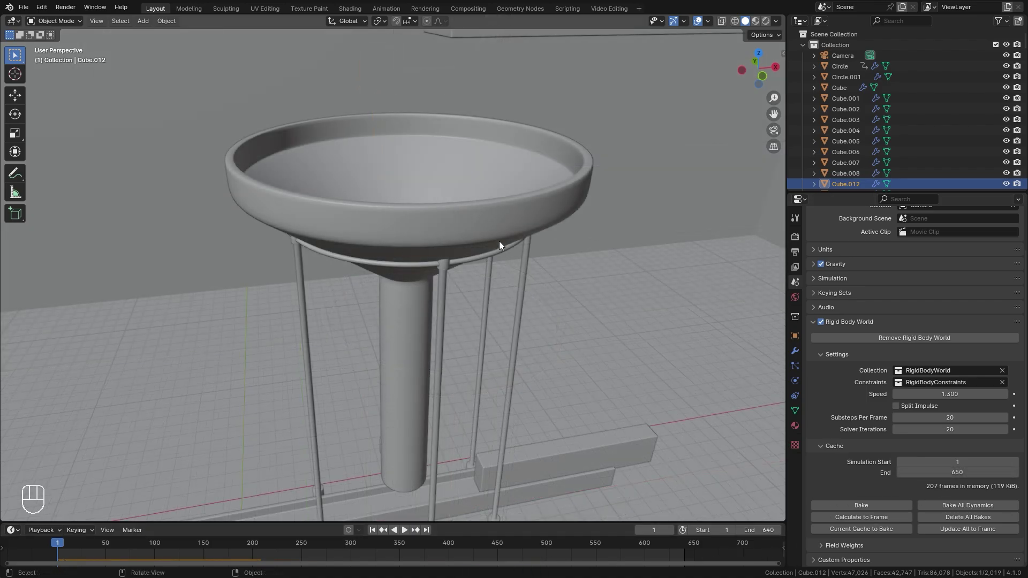
Make the funnel a passive rigid body with Mesh collision shape and friction 1.0
click(502, 226)
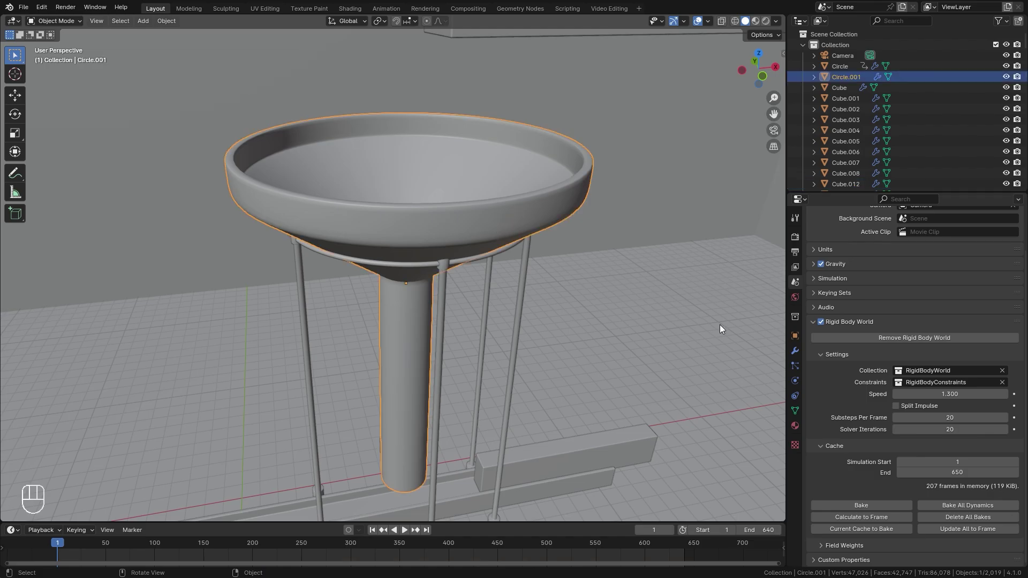
click(794, 384)
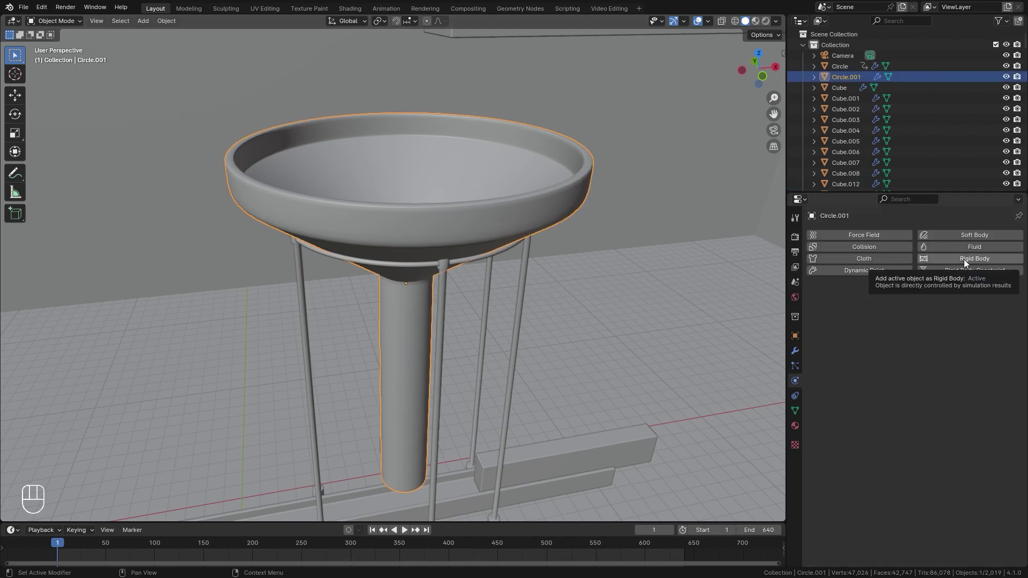
drag(968, 262, 906, 331)
drag(941, 368, 923, 453)
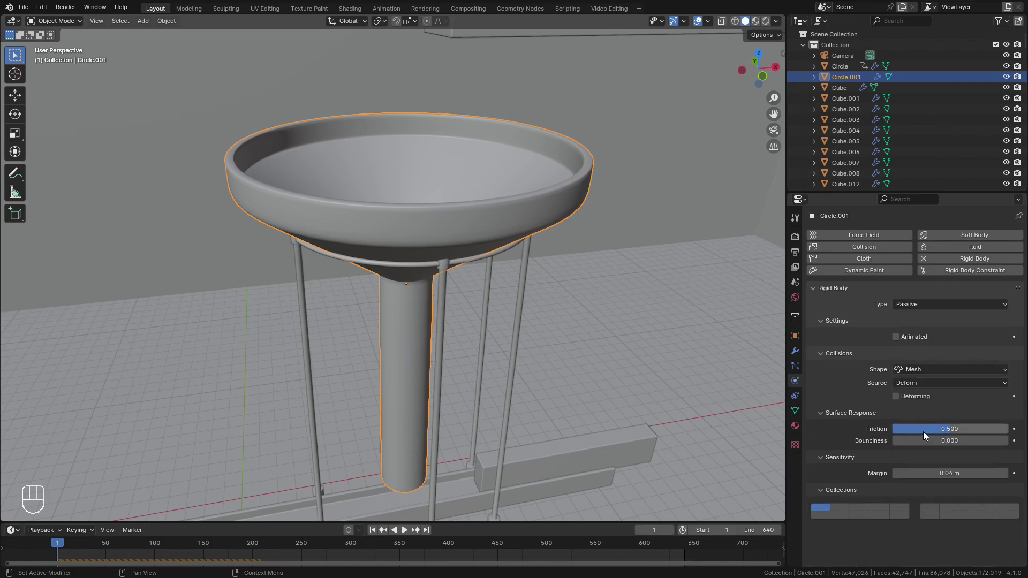
click(918, 429)
Inspect the funnel bowl from above, then move the view down to the track below it
drag(512, 284, 500, 310)
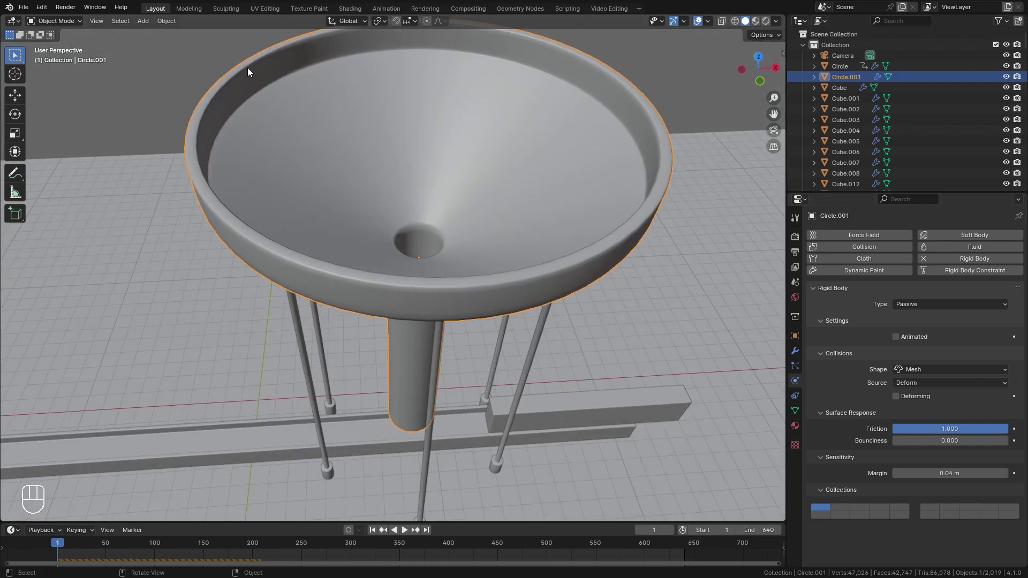
drag(516, 229, 522, 202)
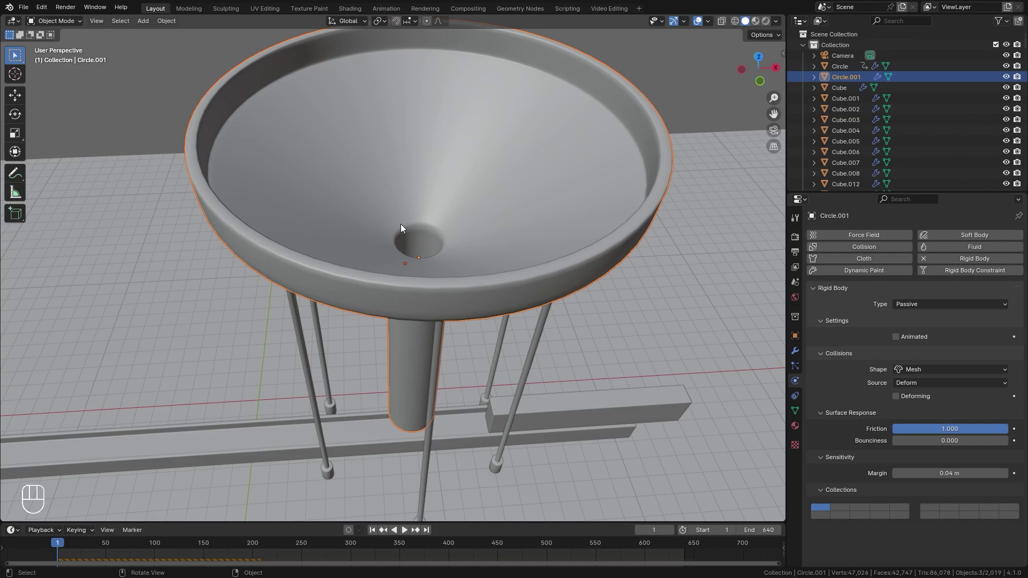
key(alt+a)
click(416, 256)
drag(416, 249, 474, 139)
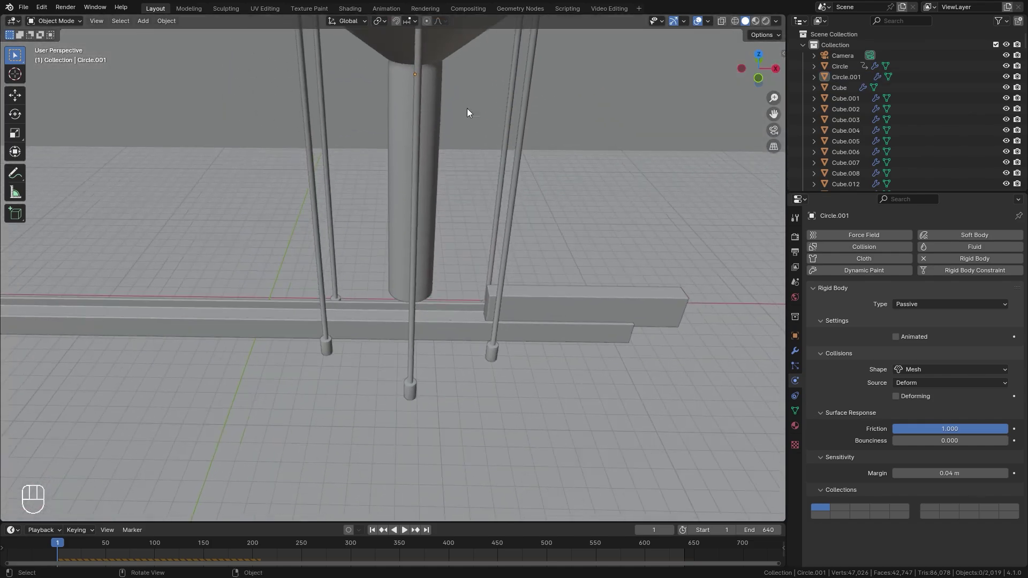
Make the track under the funnel passive and the adjoining block an active, animated rigid body
click(463, 351)
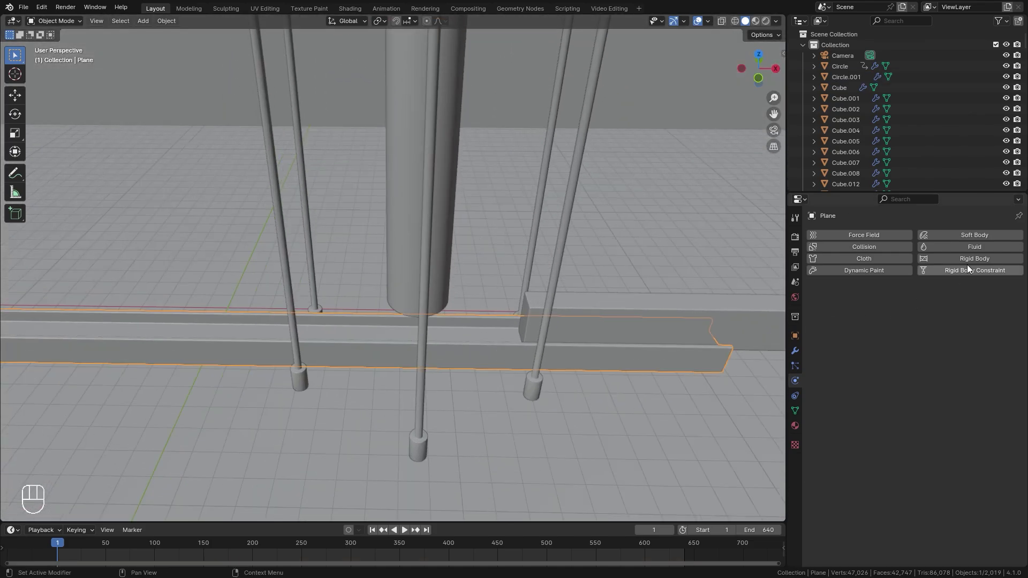
click(977, 261)
drag(913, 307, 910, 334)
drag(929, 370, 913, 454)
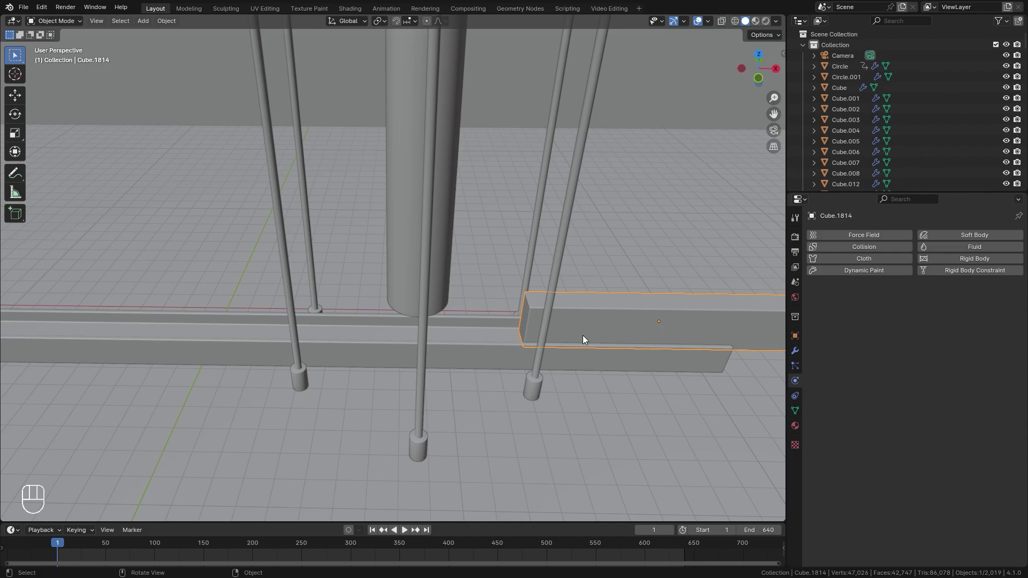
drag(977, 260, 902, 363)
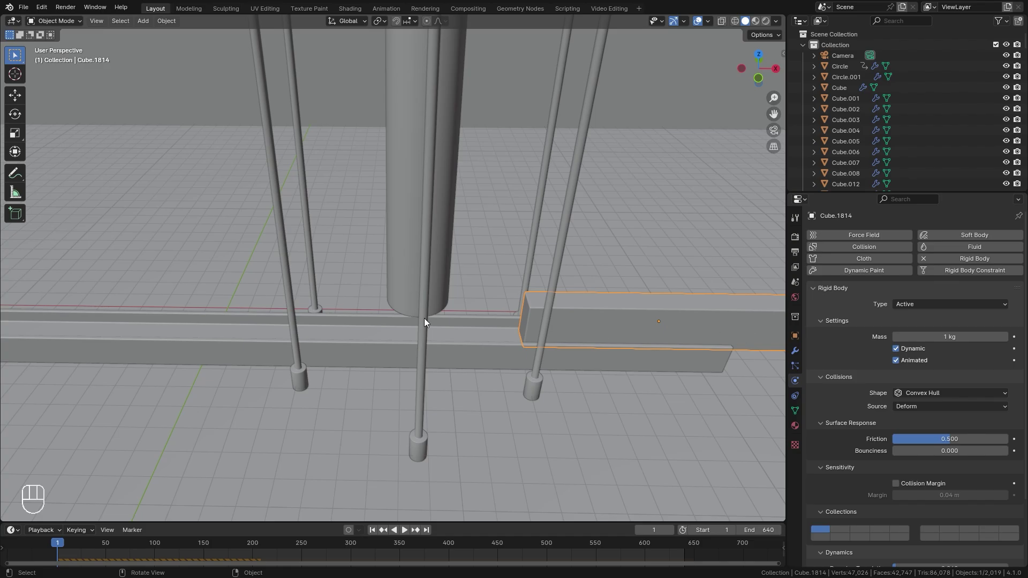
Play the simulation and frame the funnel outlet and block up close, then stop playback
drag(16, 248, 279, 349)
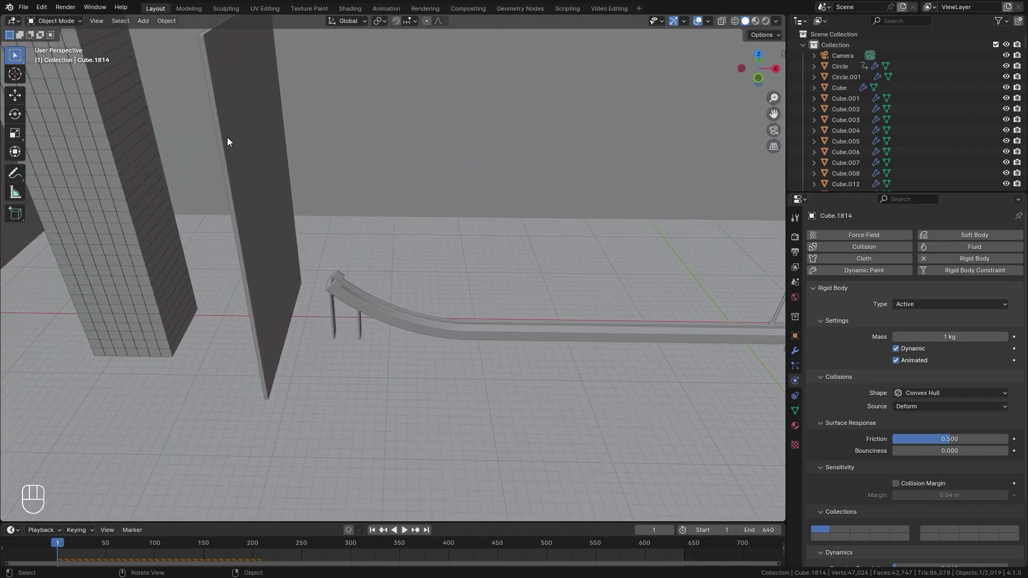
drag(632, 306, 210, 267)
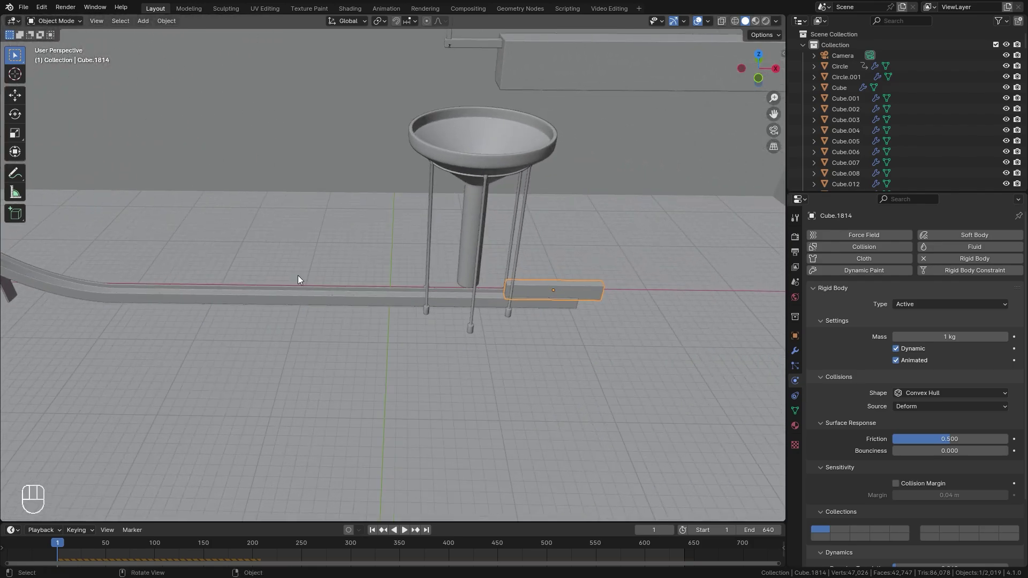
drag(433, 265, 390, 308)
drag(414, 297, 437, 303)
drag(443, 307, 437, 334)
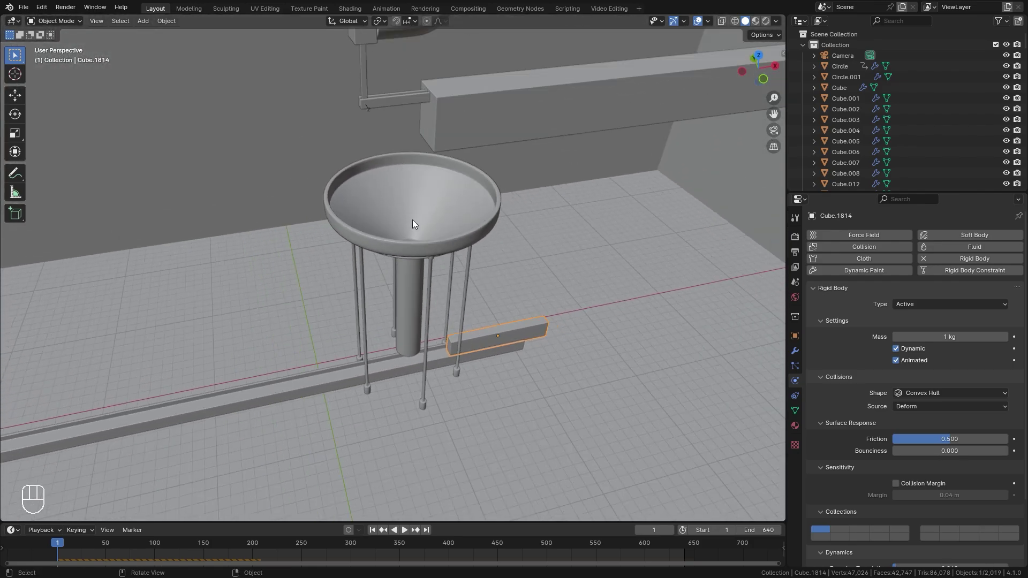
key(space)
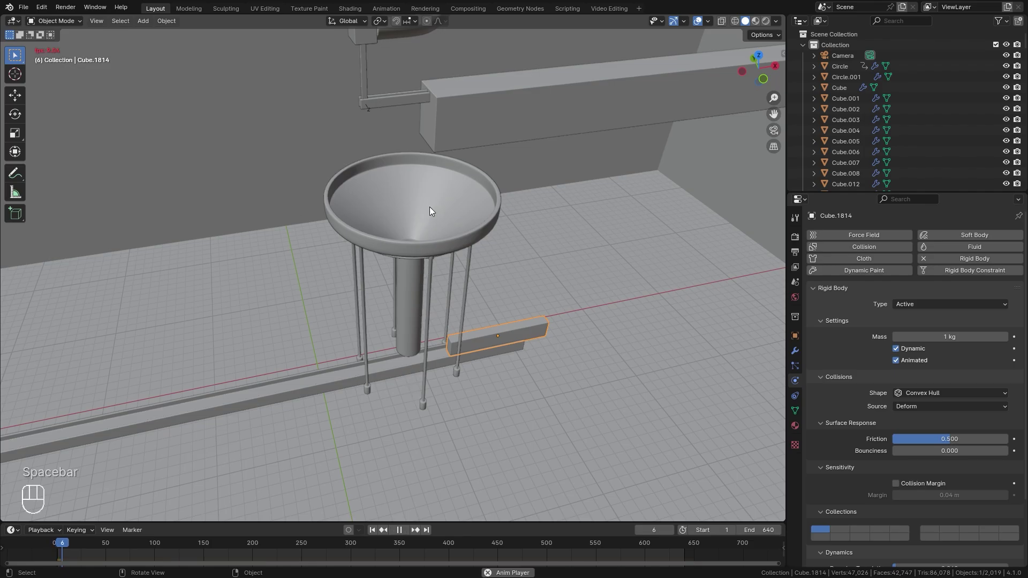
drag(437, 250, 445, 303)
drag(419, 260, 428, 303)
middle_click(425, 282)
key(shift+s)
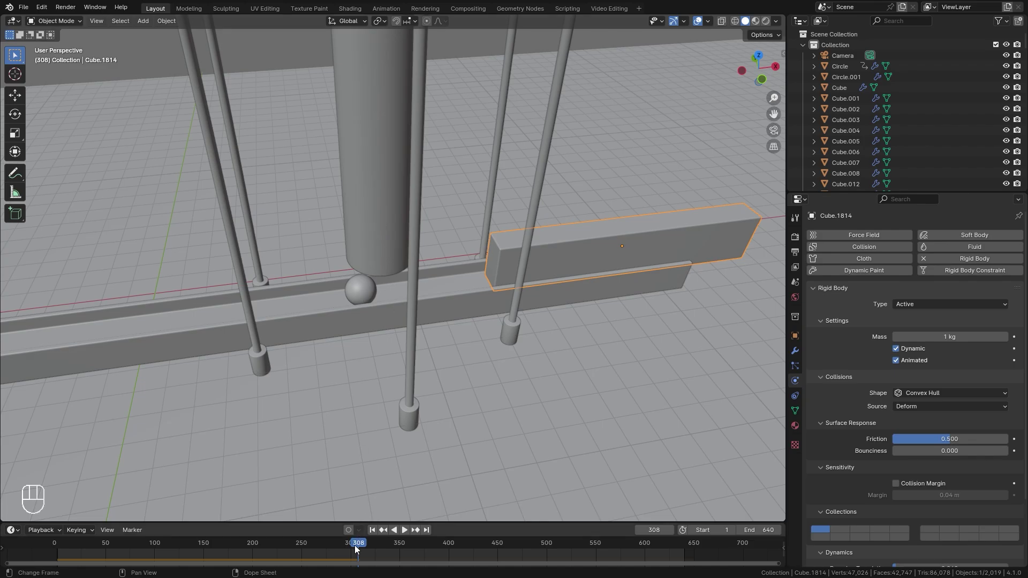
Keyframe the block's location at frame 305, slide it along X over the outlet, and keyframe at frame 310
drag(362, 548, 359, 549)
key(k)
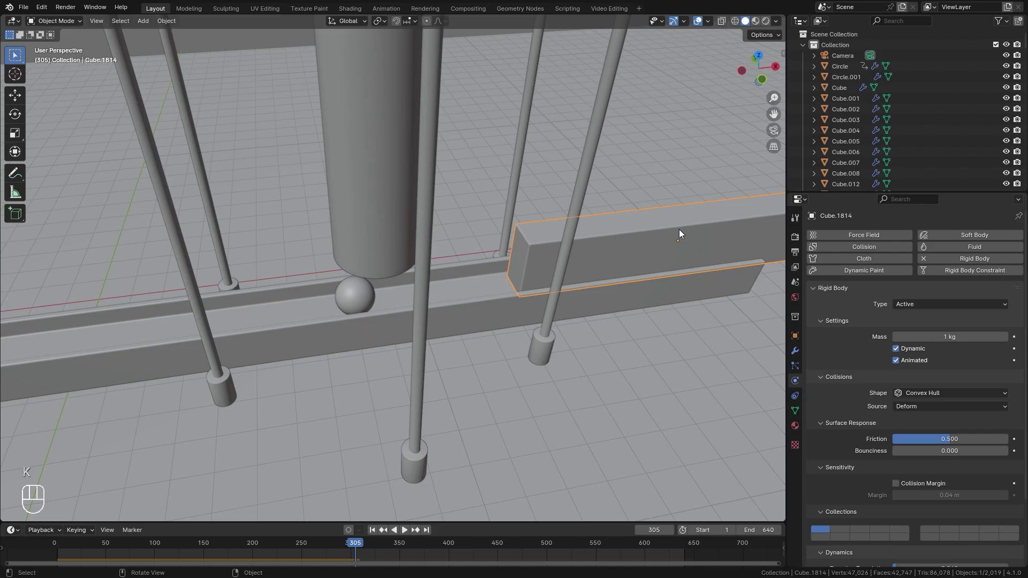
key(k)
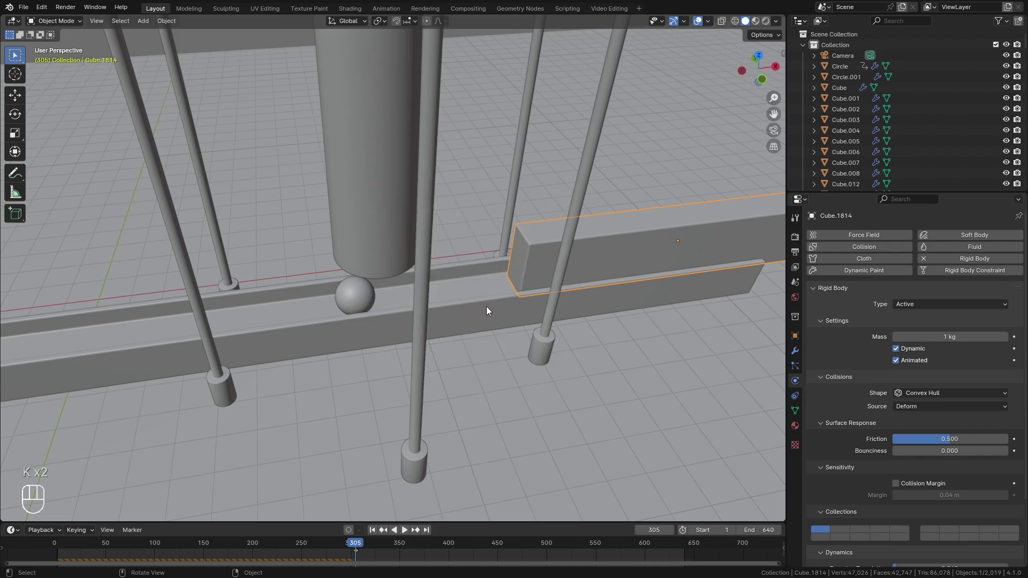
click(360, 546)
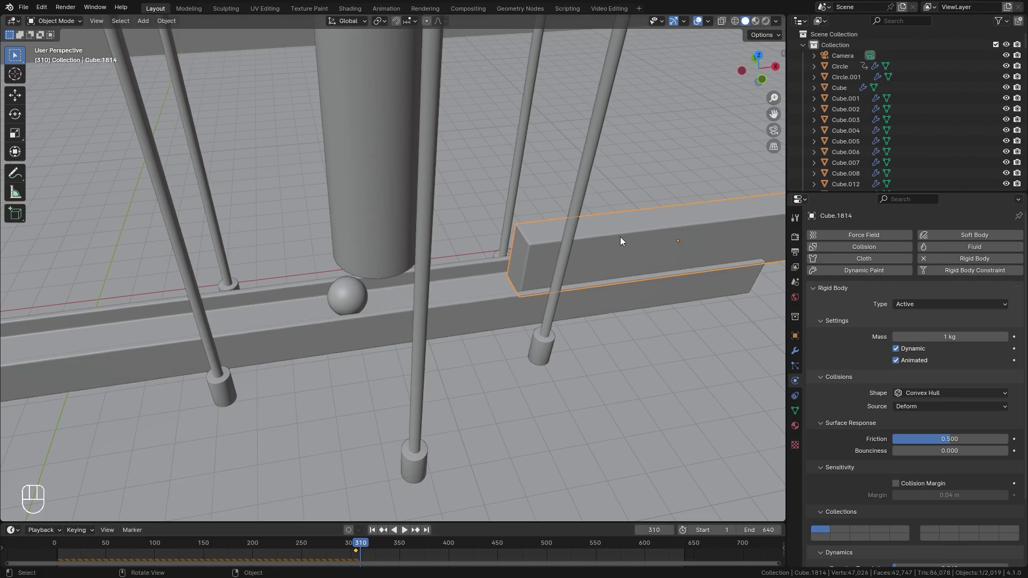
key(g)
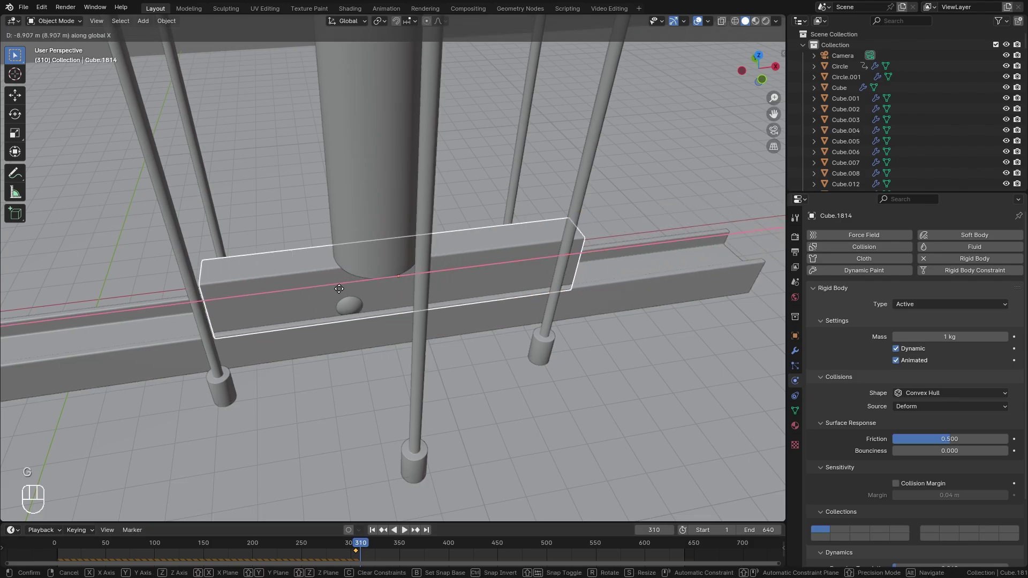
key(k)
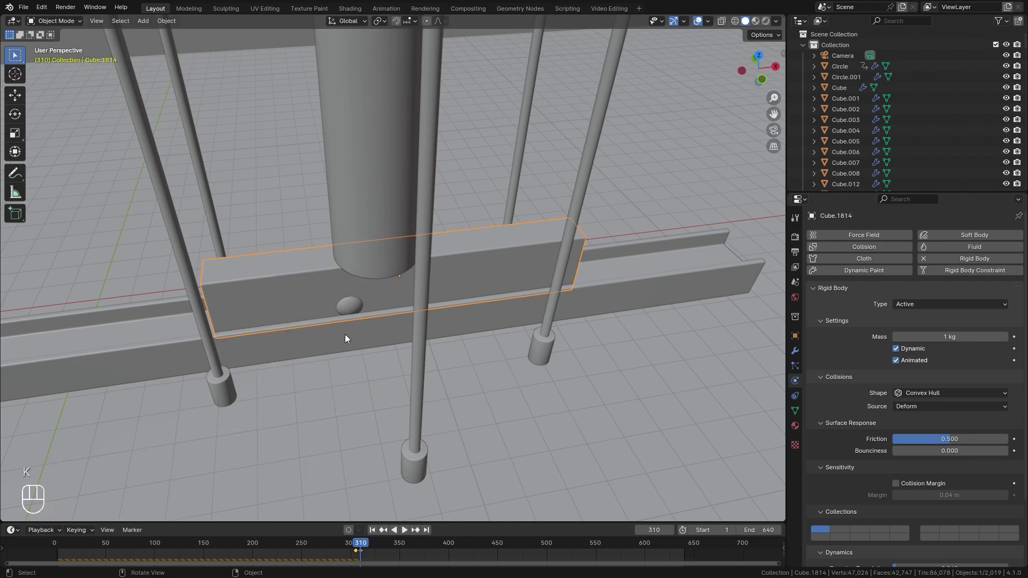
drag(428, 319, 439, 332)
Make the tall panel an active 75 kg rigid body and view it from the front
middle_click(422, 328)
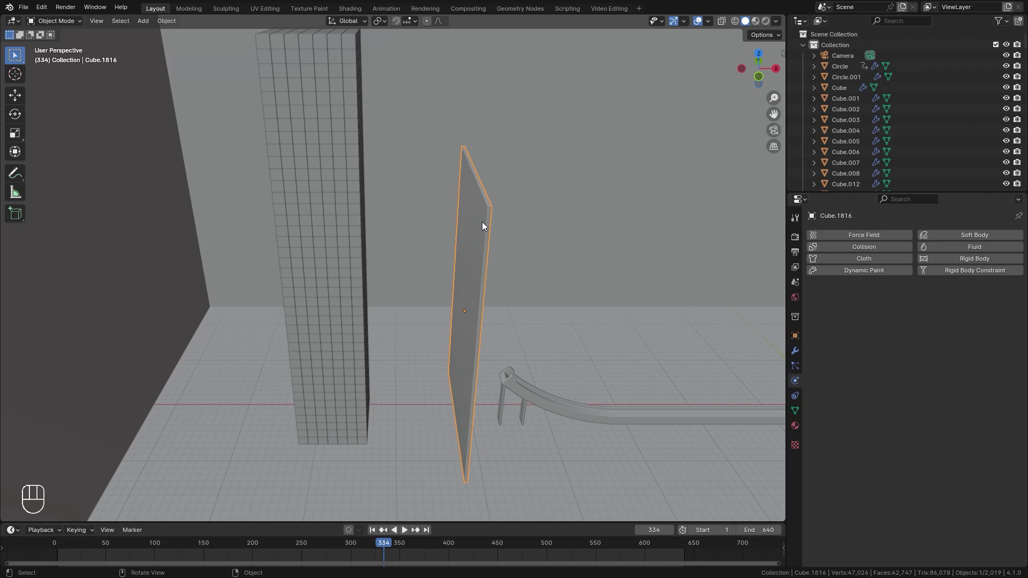
drag(966, 261, 948, 334)
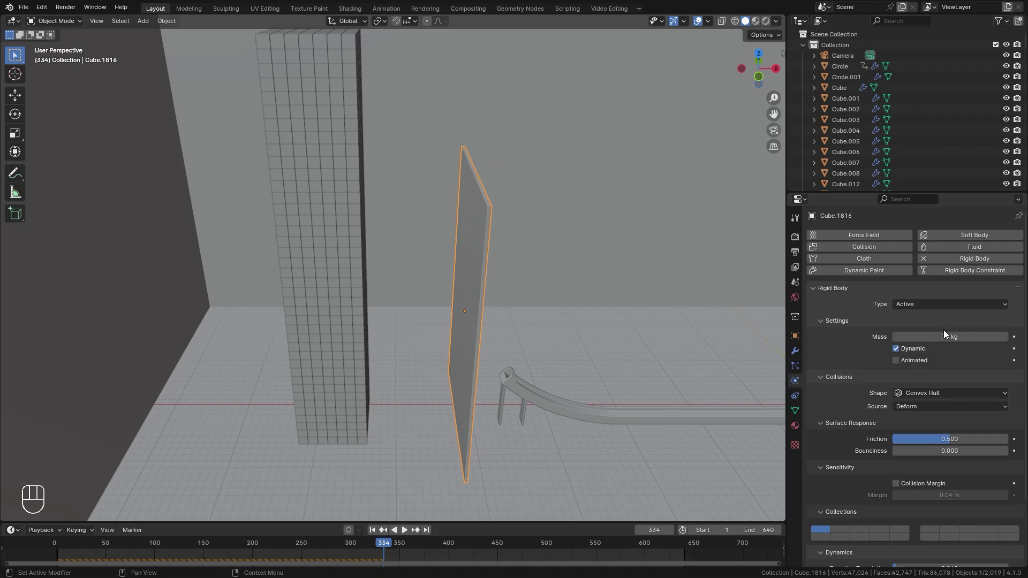
drag(592, 324, 578, 310)
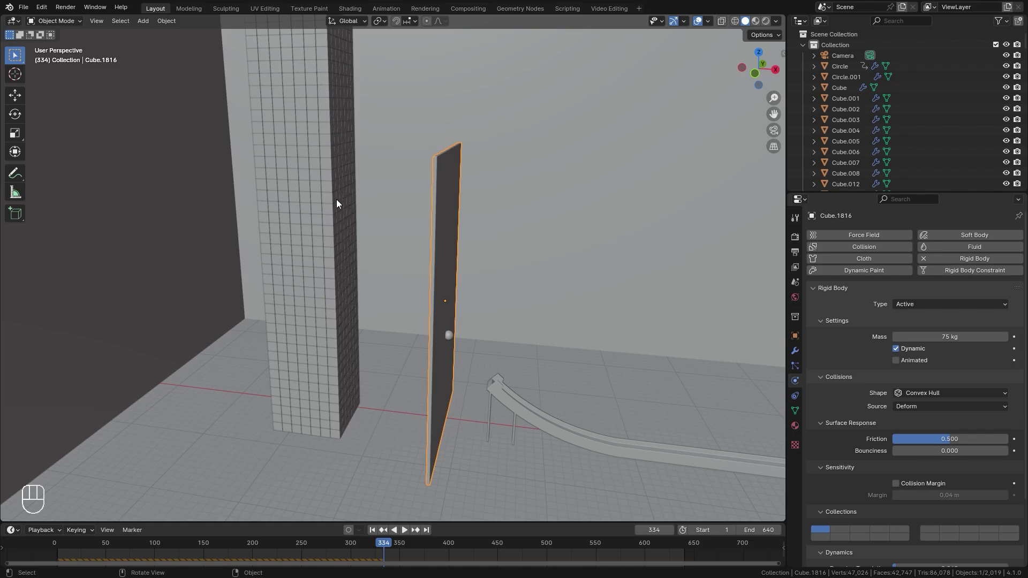
drag(419, 252, 436, 252)
key(KP_1)
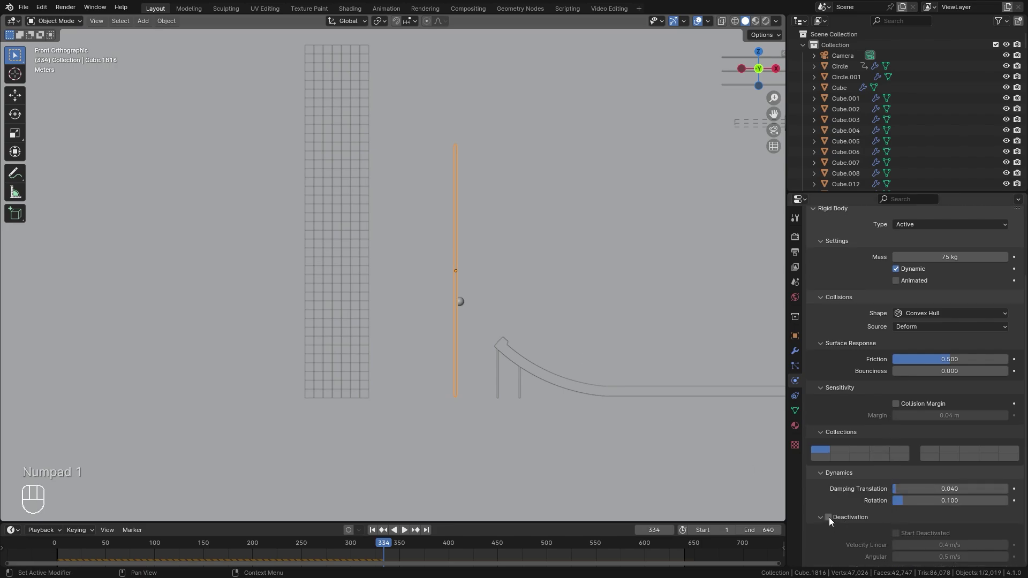
Switch to wireframe shading and select a block at the top of the domino wall
click(900, 538)
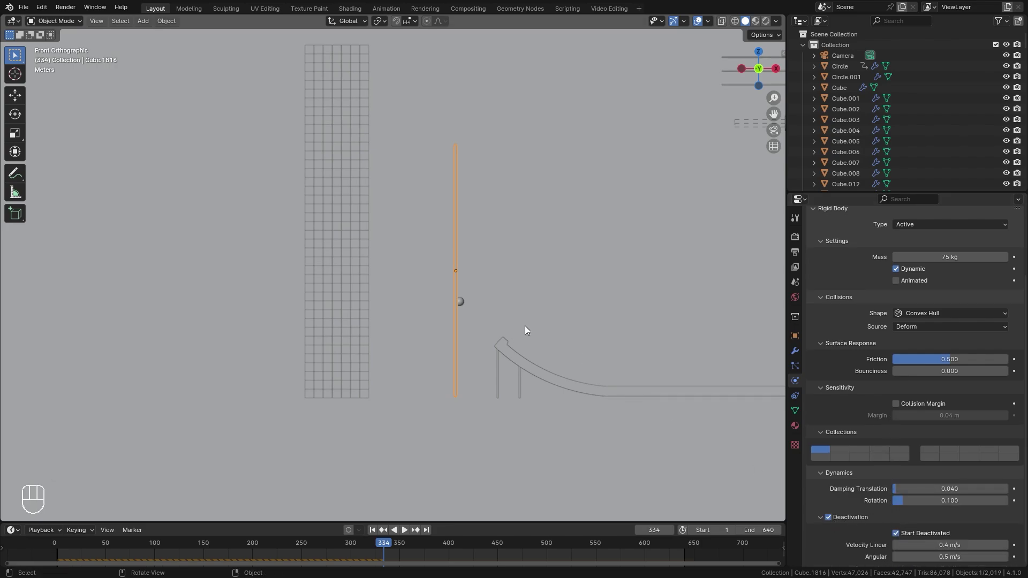
key(z)
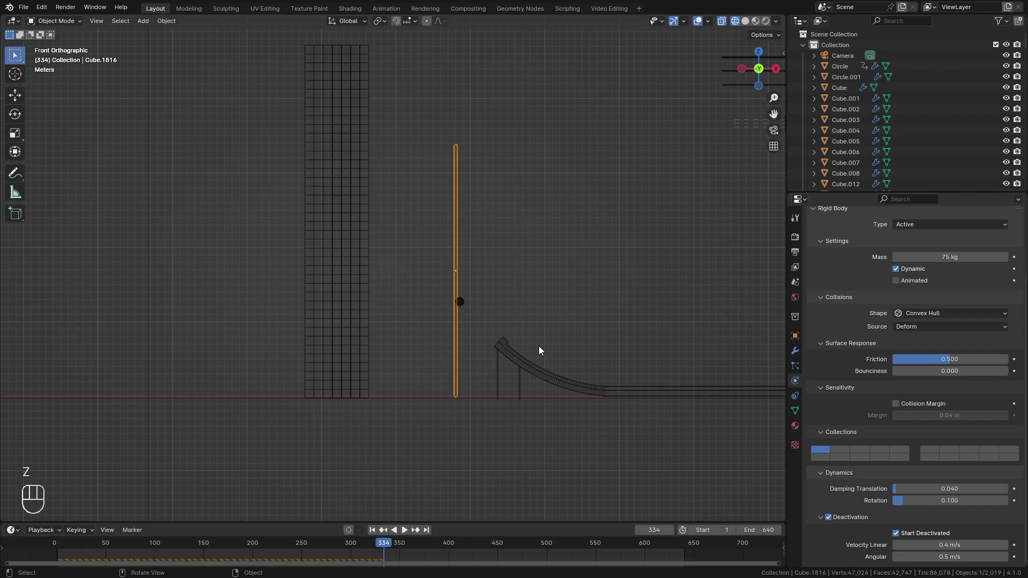
click(339, 256)
click(365, 121)
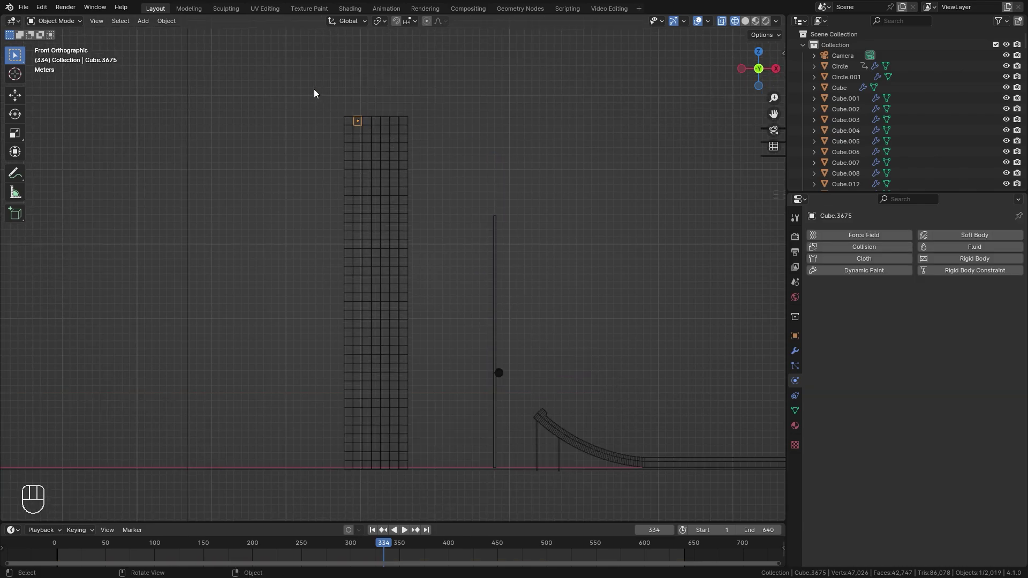
Give all domino wall blocks 0.01 kg active rigid bodies, starting deactivated with a 0 m collision margin
drag(304, 87, 440, 469)
click(983, 261)
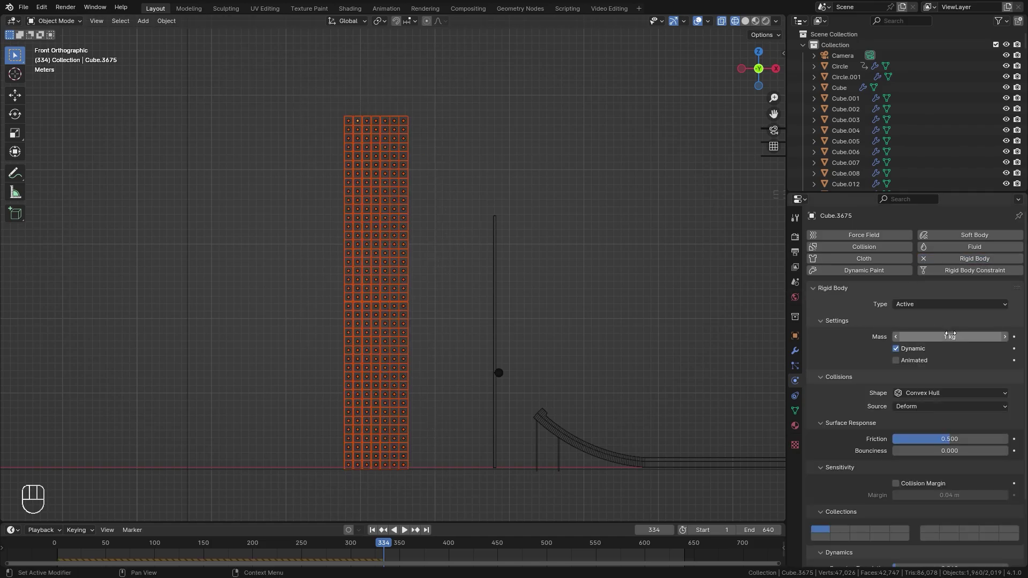
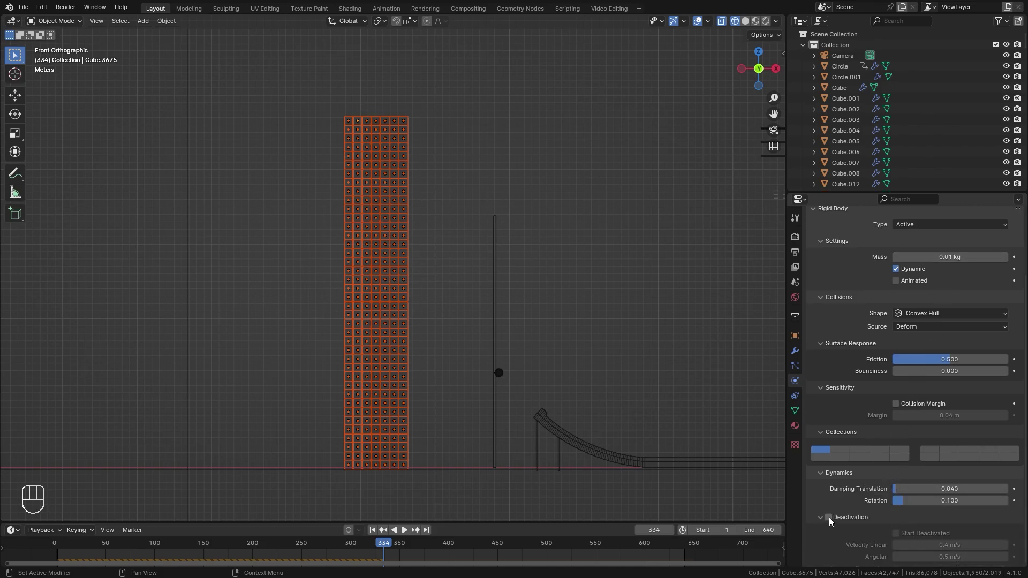
click(903, 539)
click(903, 408)
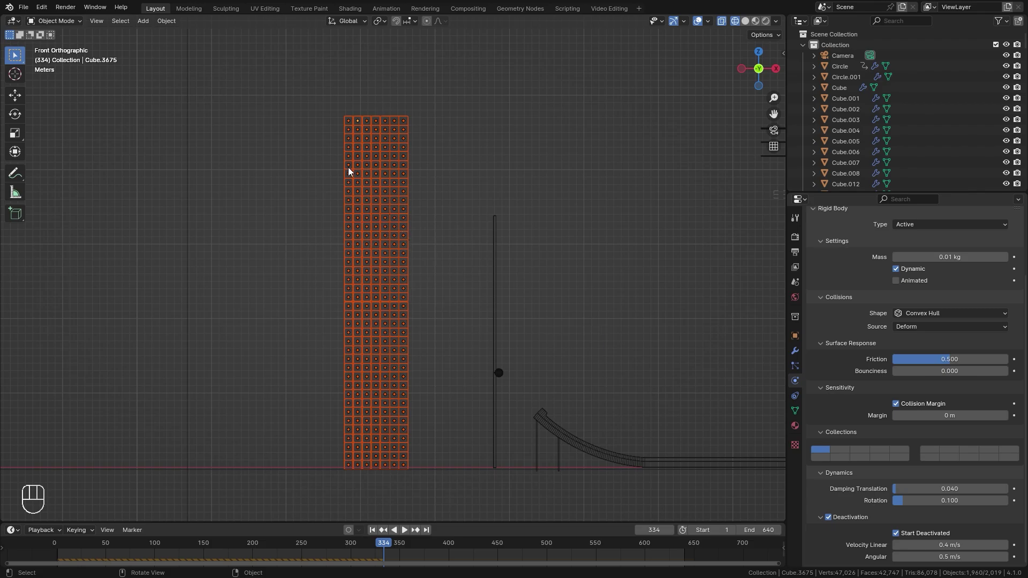
drag(170, 22, 391, 237)
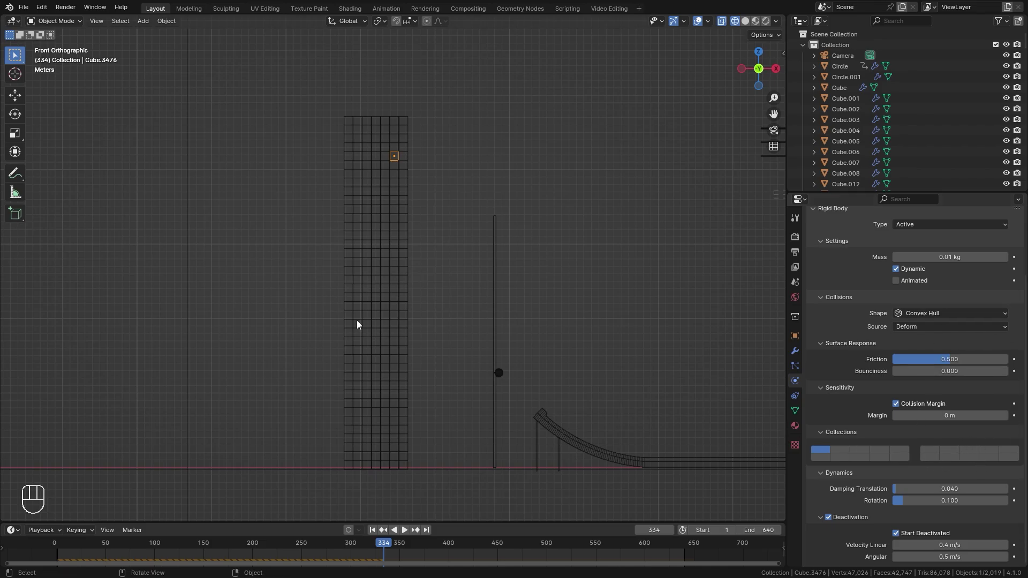
Make the room enclosure (Plane.001) a passive rigid body with Mesh shape, return to solid shading and save
key(ctrl+s)
click(694, 180)
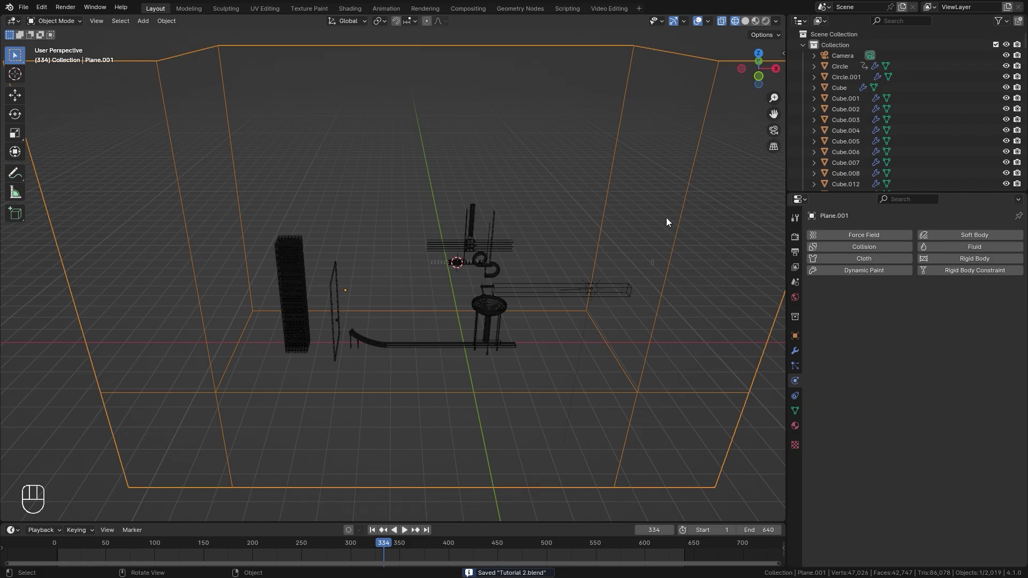
click(972, 264)
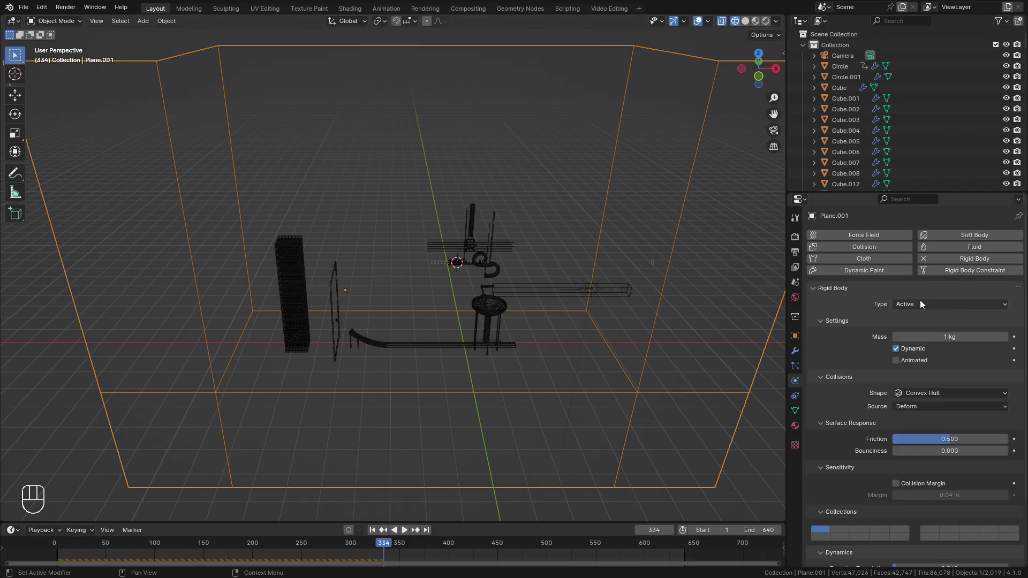
drag(922, 308, 912, 332)
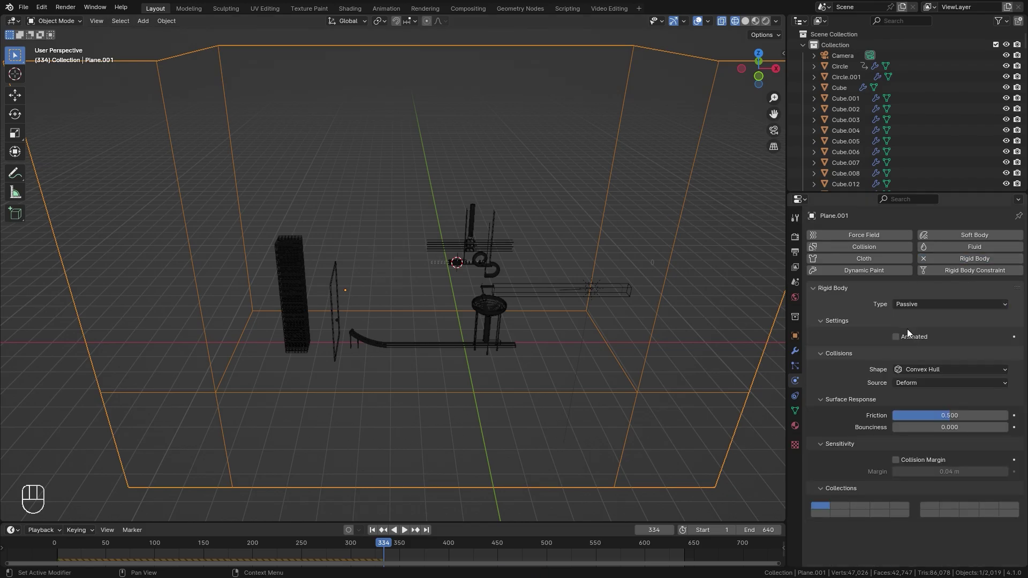
drag(933, 373, 914, 459)
key(z)
key(ctrl+s)
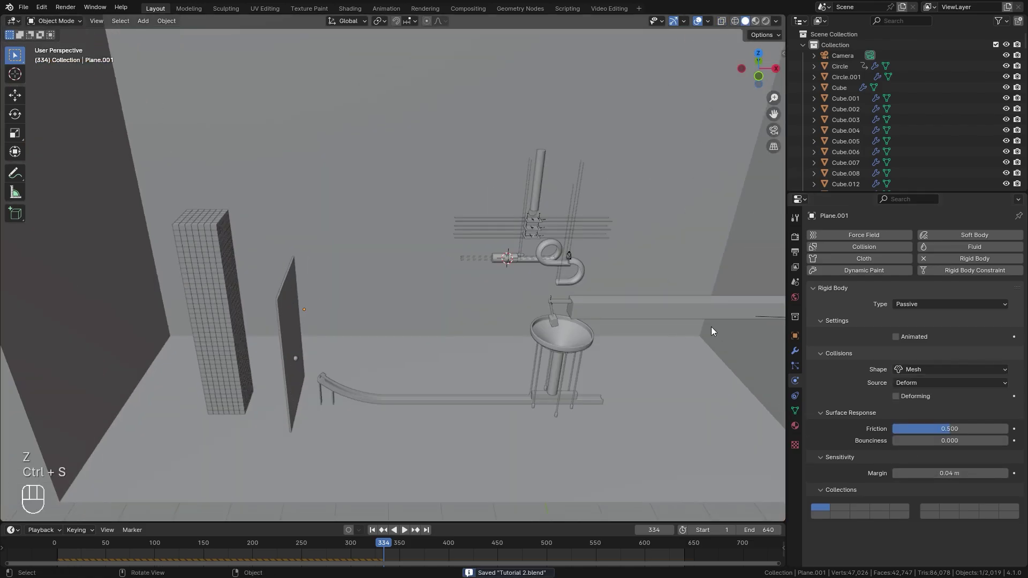
Show the scene's Rigid Body World settings to bake the 650-frame simulation cache
click(799, 286)
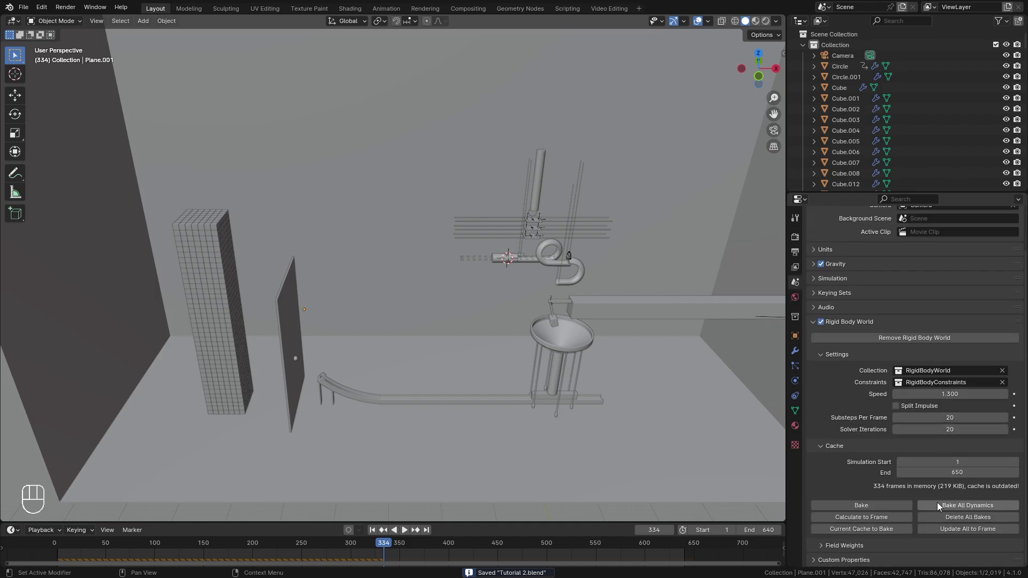
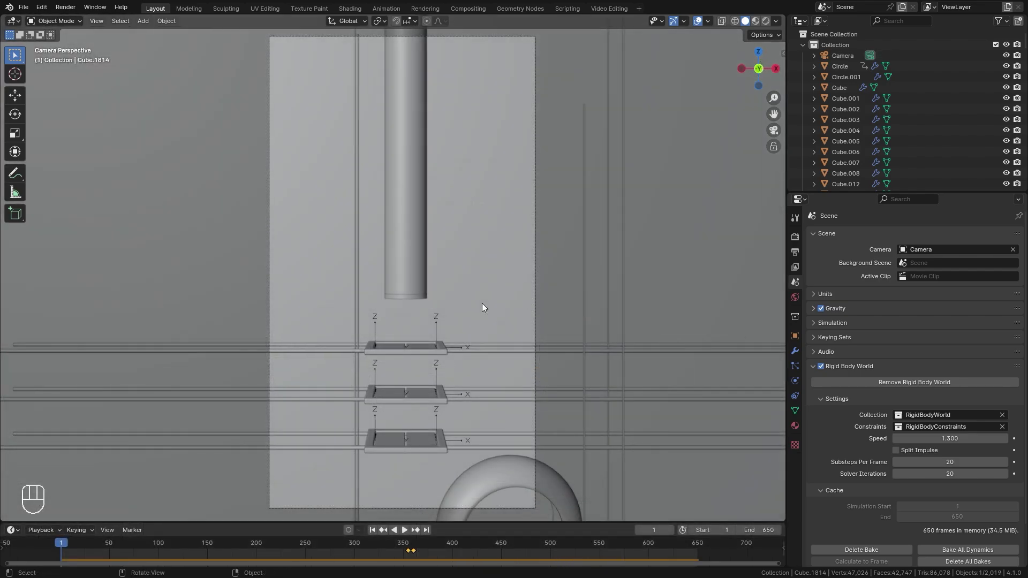
Keyframe the camera's location and rotation at the start, then lower it after the ball and keyframe at frame 61
key(z)
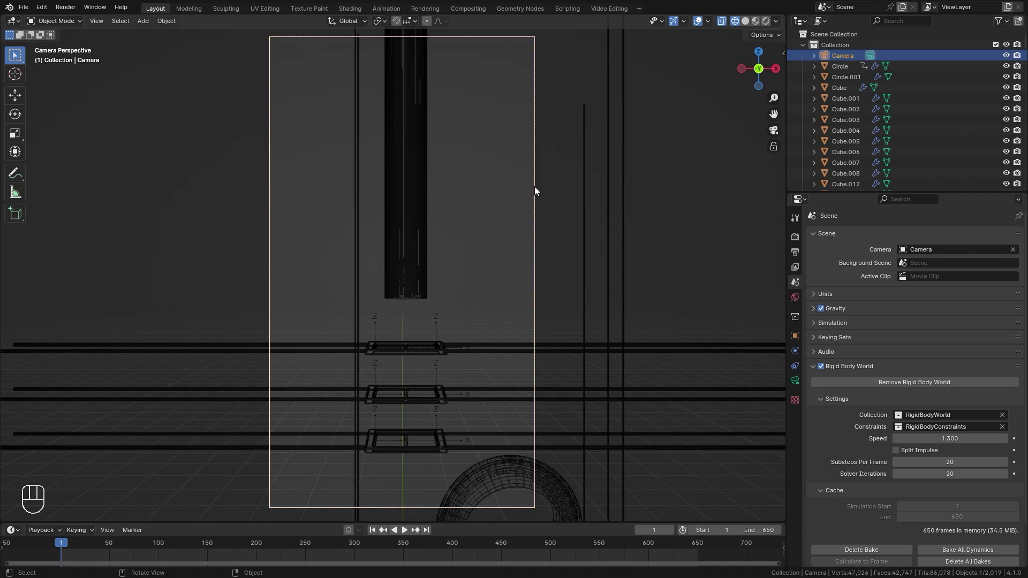
key(k)
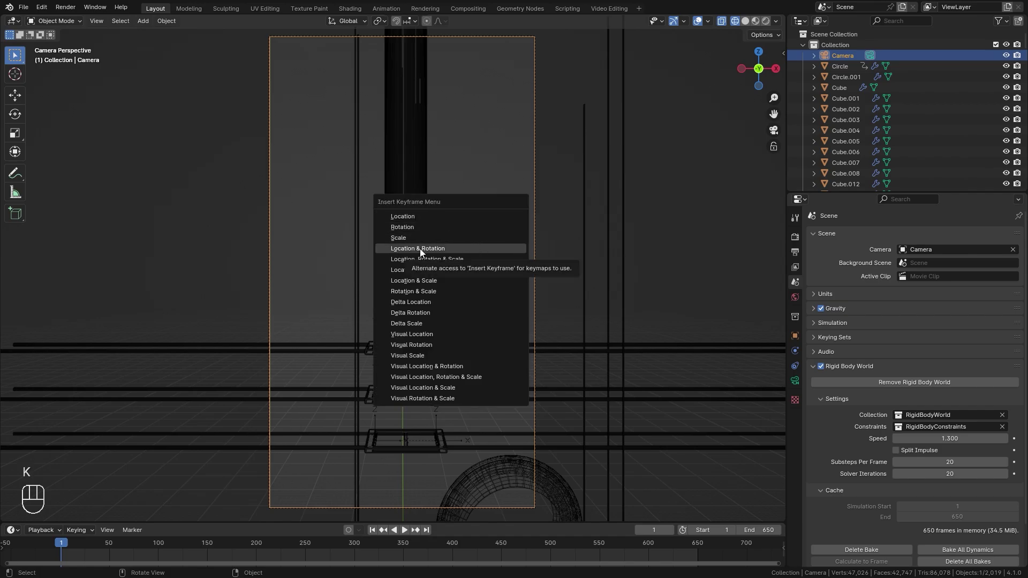
key(z)
drag(71, 551, 104, 539)
key(g)
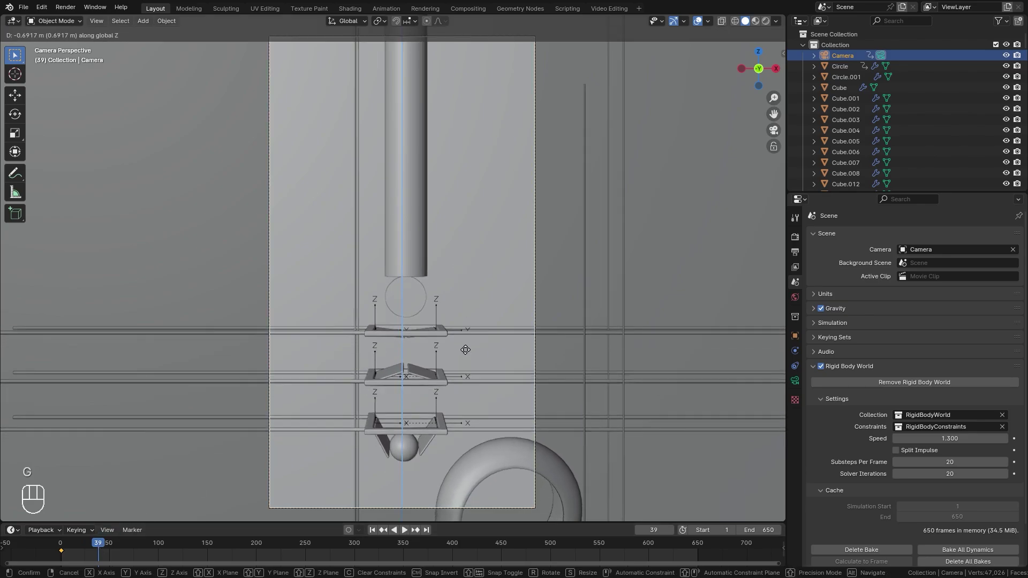
click(103, 550)
click(124, 544)
key(g)
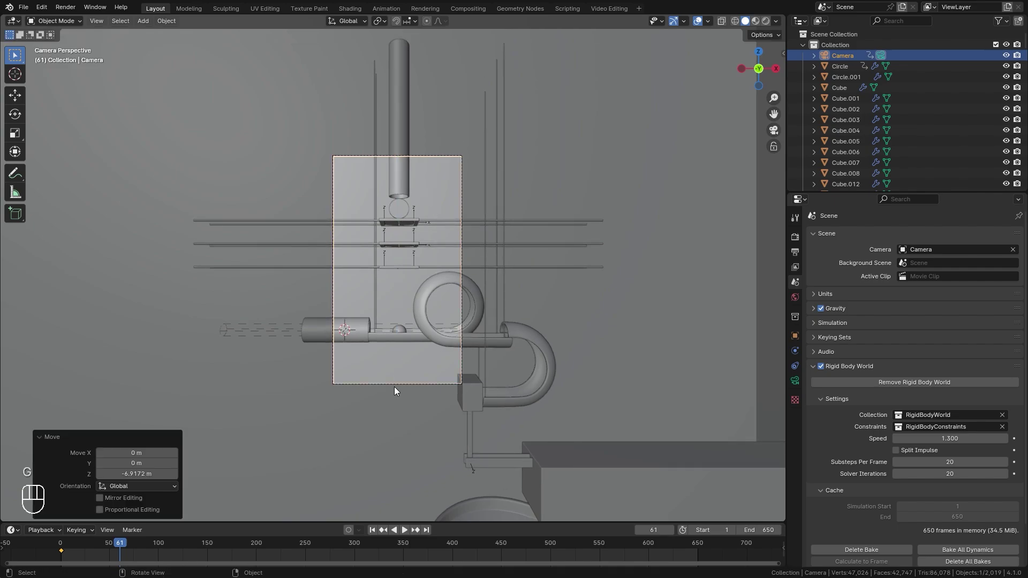
key(k)
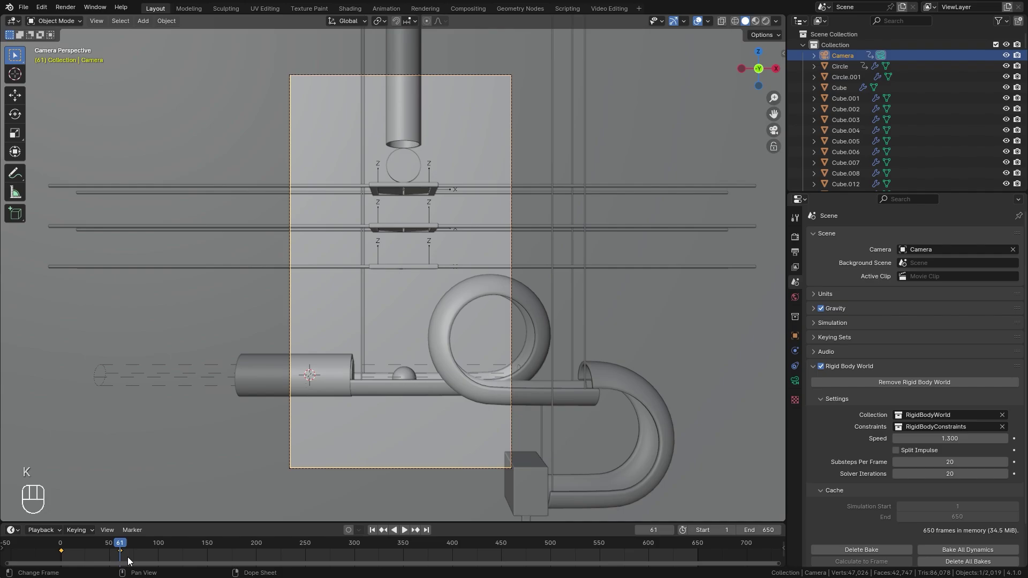
Move the camera toward the loops, keyframe it at frame 101, and play back to check the follow
drag(129, 546, 267, 416)
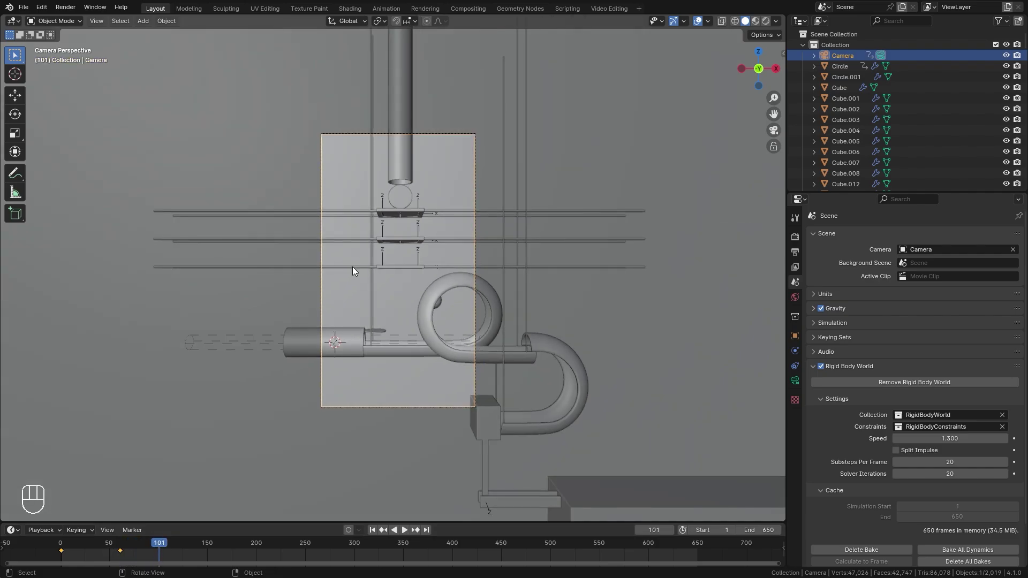
key(g)
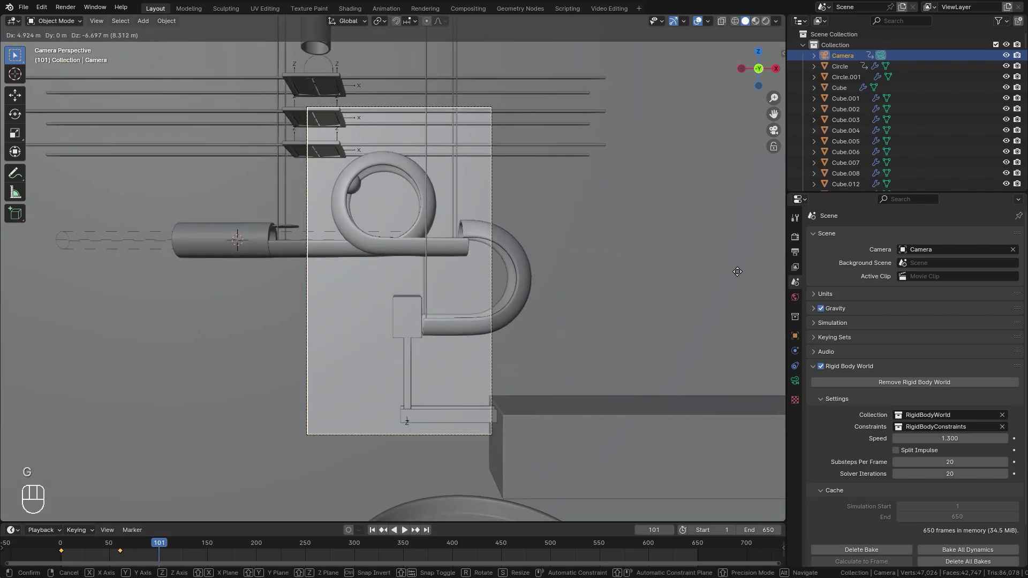
key(g)
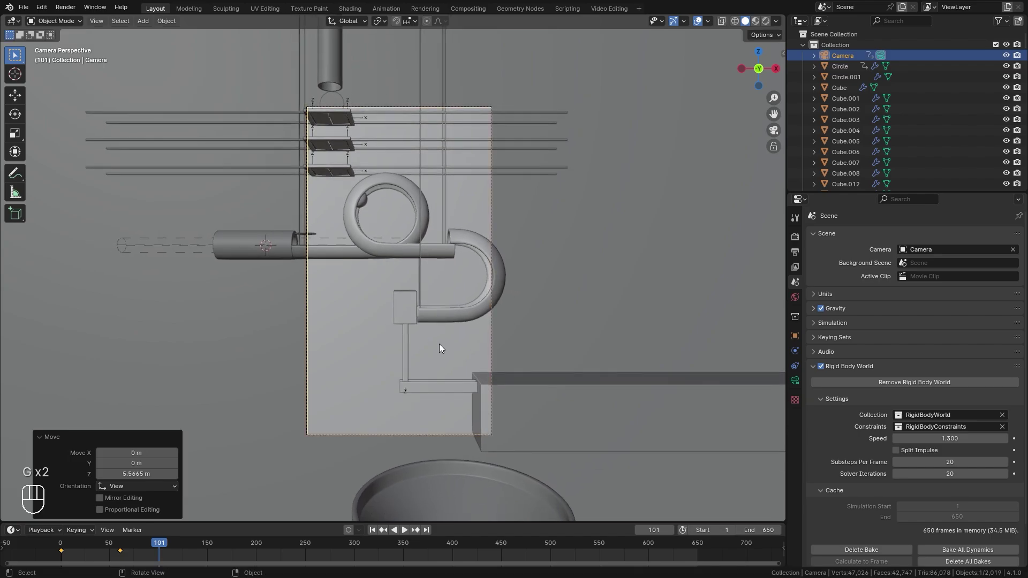
key(g)
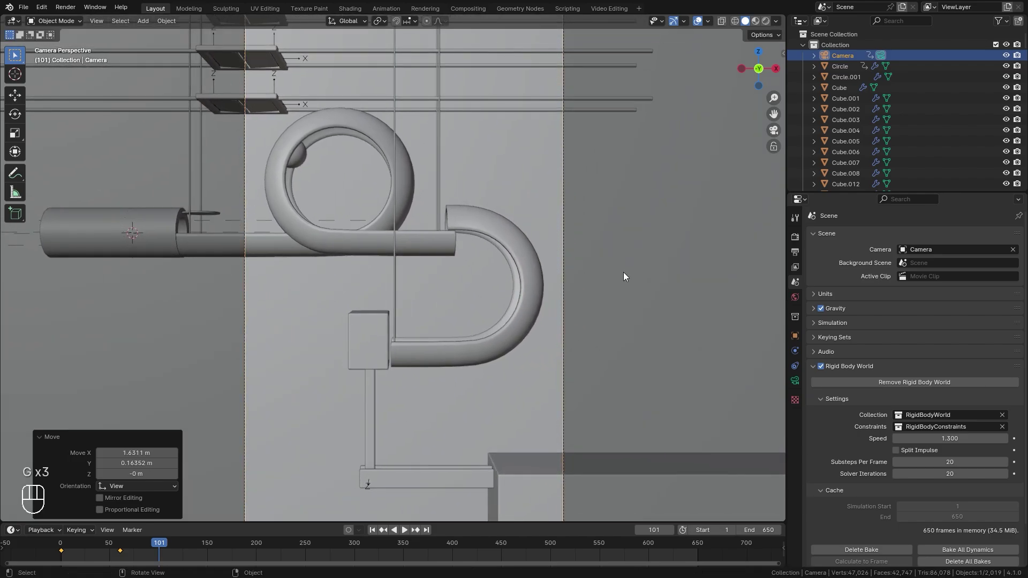
key(k)
key(space)
key(space)
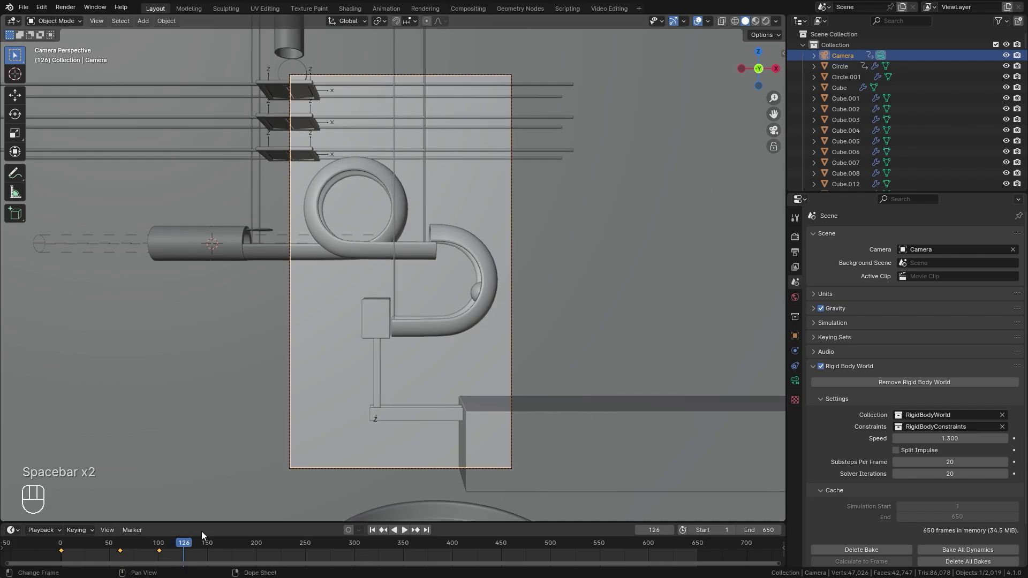
drag(193, 539, 162, 540)
click(73, 545)
key(space)
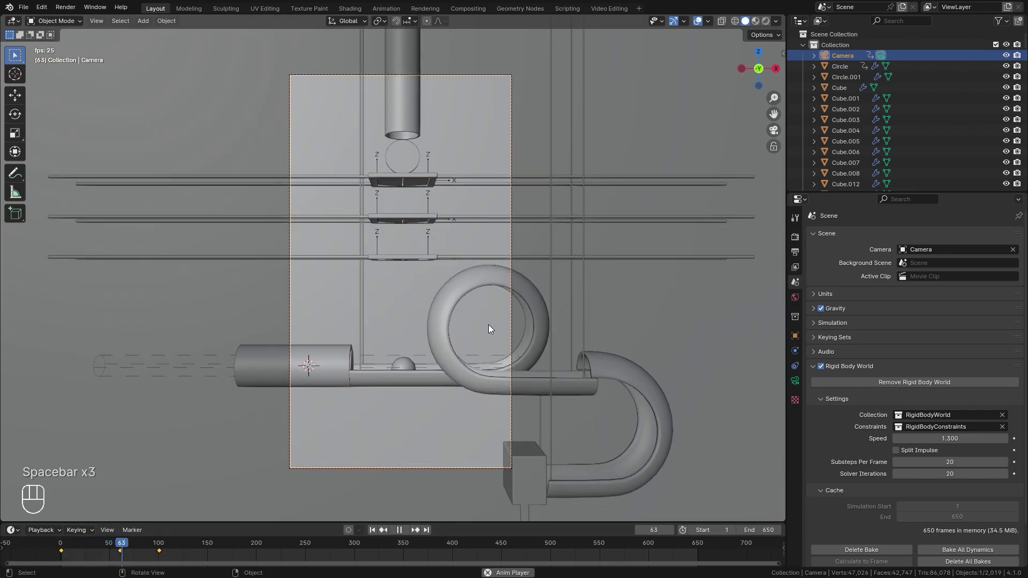
key(s)
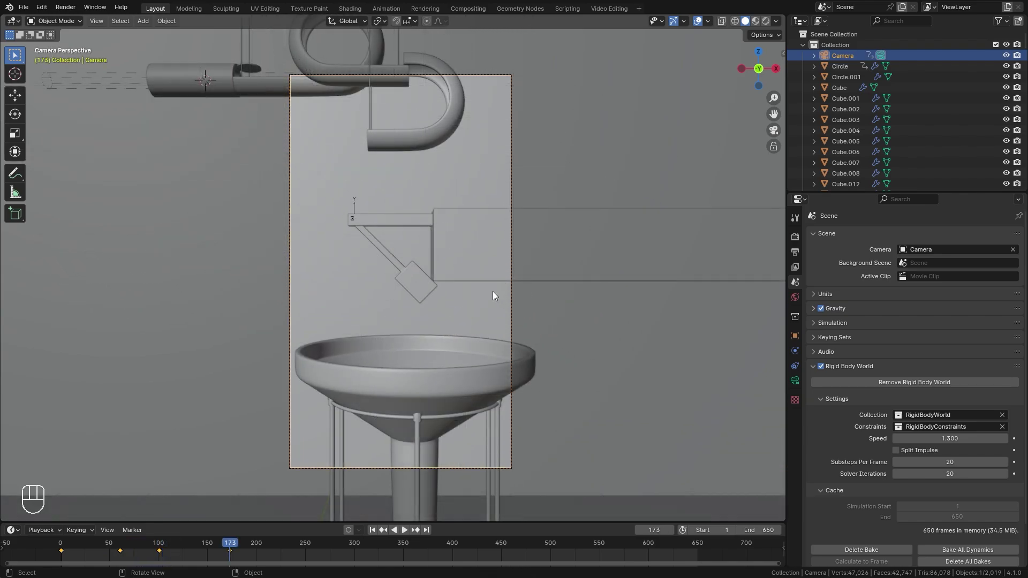
Advance to the funnel section and move the camera down toward the funnel
drag(478, 280, 511, 224)
drag(245, 549, 349, 486)
key(g)
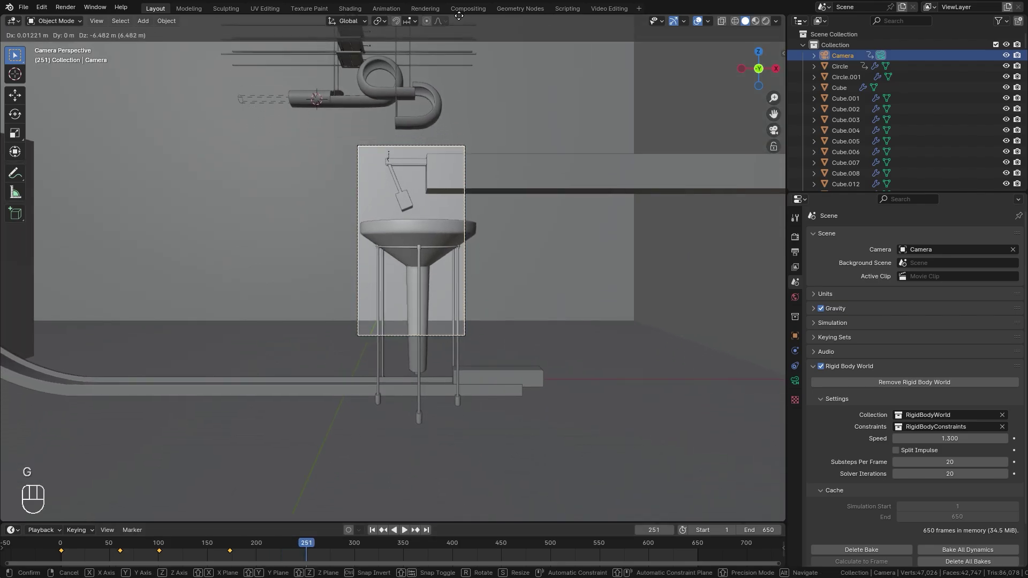